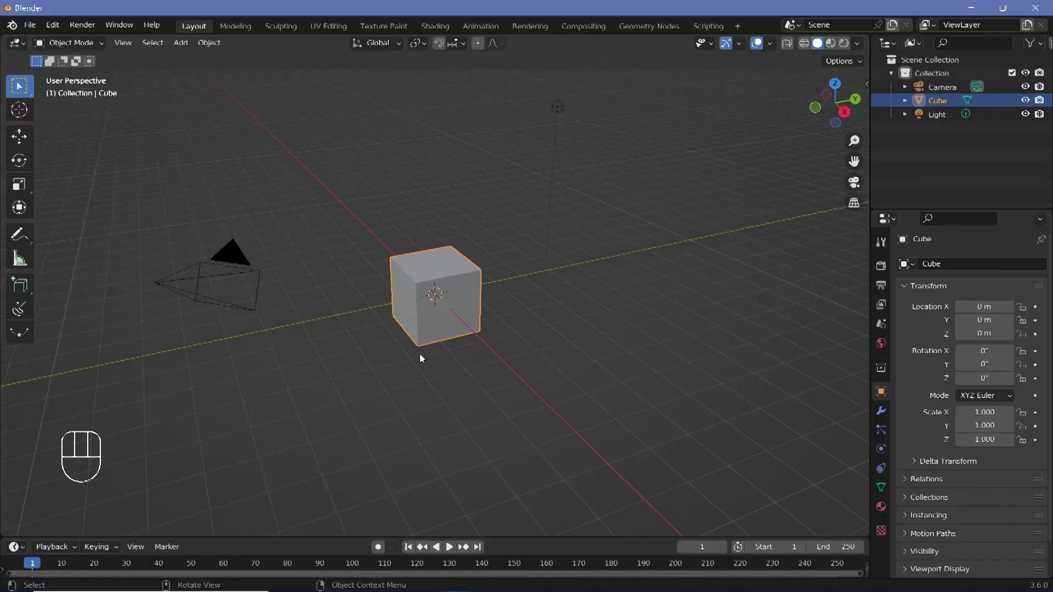
Step: Delete the default cube and add a new text object in its place
{"action": "left_click_drag", "start_coordinate": [401, 325], "coordinate": [487, 305]}
{"action": "key", "text": "x"}
{"action": "key", "text": "shift+a"}
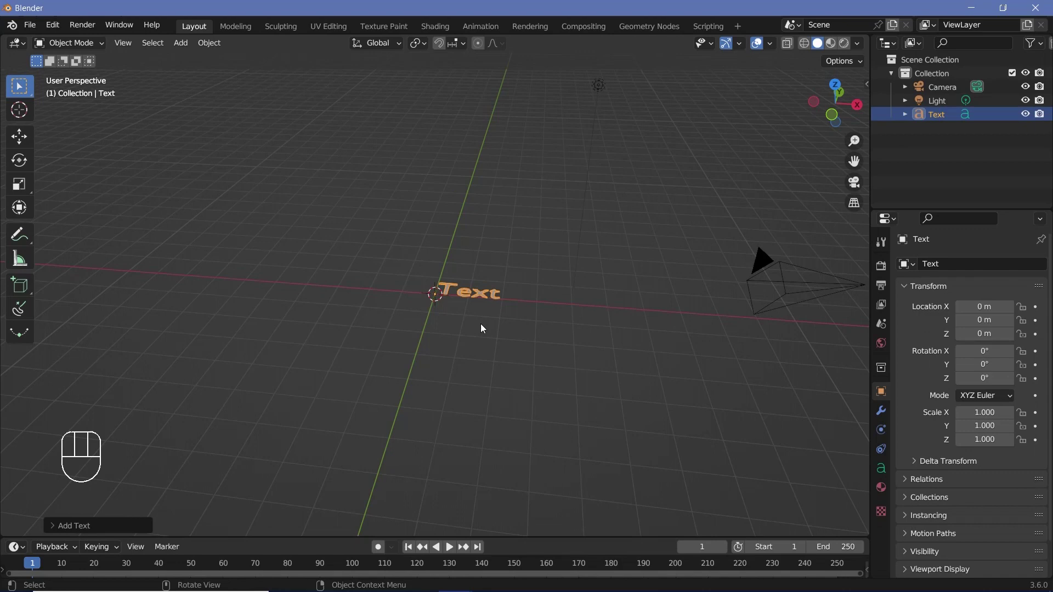
Step: Edit the text so it reads TECH instead of the default word
{"action": "key", "text": "Tab"}
{"action": "key", "text": "BackSpace"}
{"action": "key", "text": "BackSpace"}
{"action": "key", "text": "BackSpace"}
{"action": "key", "text": "shift+e"}
{"action": "key", "text": "shift+c"}
{"action": "key", "text": "shift+h"}
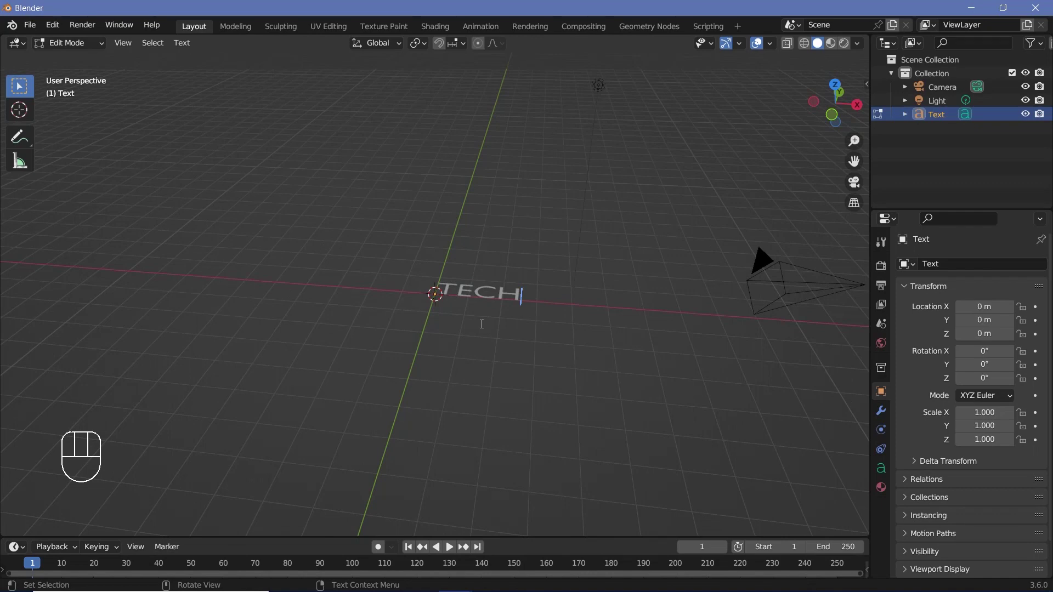
Step: Load the blocky Kremlin font as the text's regular face in Object Data
{"action": "scroll", "scroll_direction": "up", "scroll_amount": 3}
{"action": "middle_click", "coordinate": [501, 329]}
{"action": "left_click", "coordinate": [885, 476]}
{"action": "left_click", "coordinate": [907, 427]}
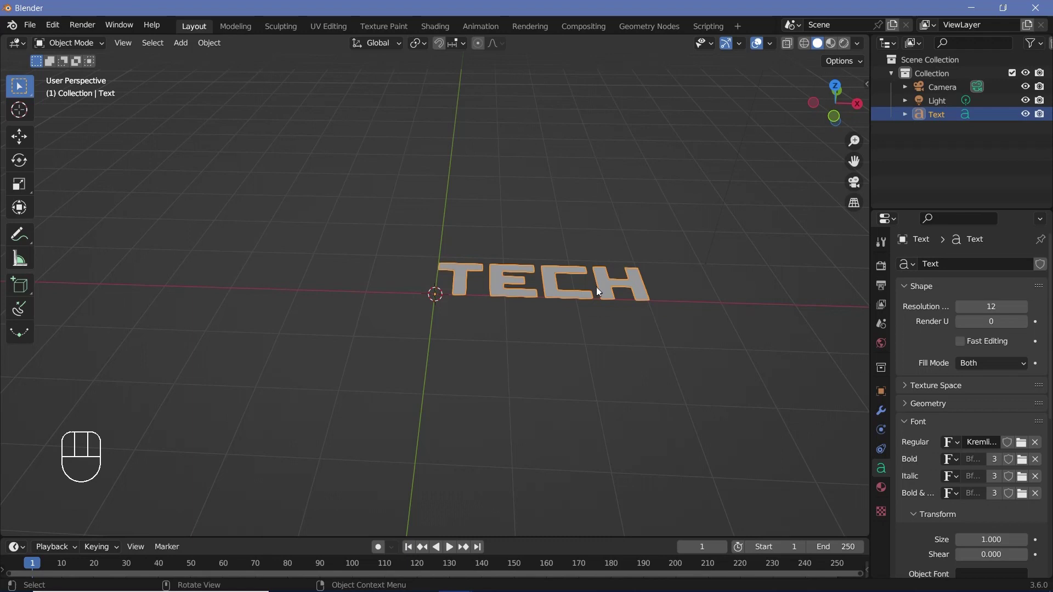
Step: Frame the TECH letters and duplicate the text twice to get three copies
{"action": "scroll", "scroll_direction": "up", "scroll_amount": 3}
{"action": "left_click_drag", "start_coordinate": [629, 302], "coordinate": [548, 308]}
{"action": "scroll", "scroll_direction": "up", "scroll_amount": 3}
{"action": "scroll", "scroll_direction": "up", "scroll_amount": 3}
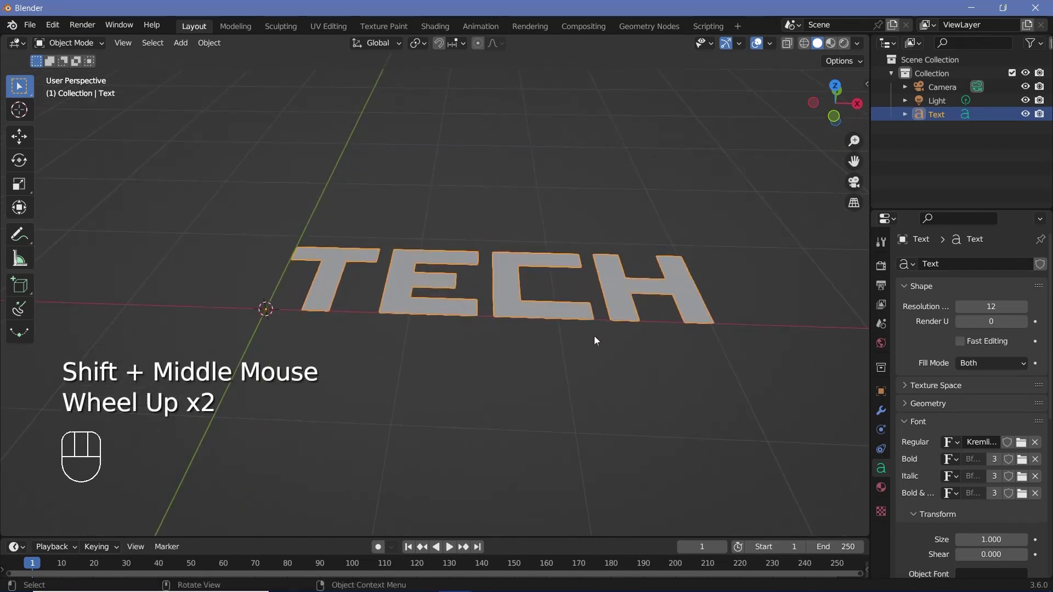
{"action": "left_click_drag", "start_coordinate": [597, 339], "coordinate": [562, 330]}
{"action": "key", "text": "shift+d"}
{"action": "key", "text": "shift+d"}
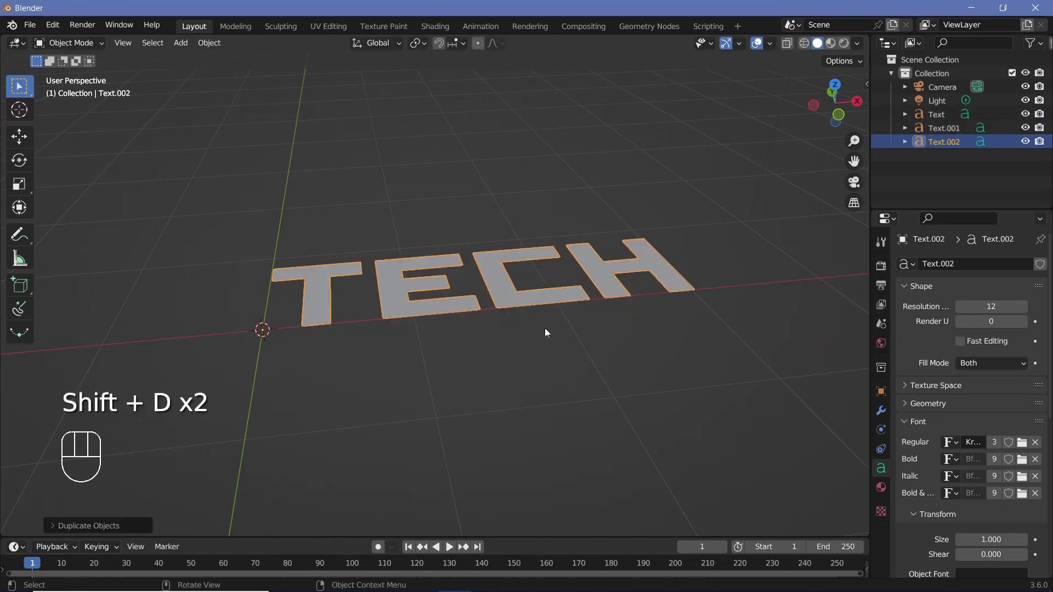
Step: Give Text.001 a 0.05 m extrude in Geometry and nudge its position
{"action": "left_click", "coordinate": [966, 133]}
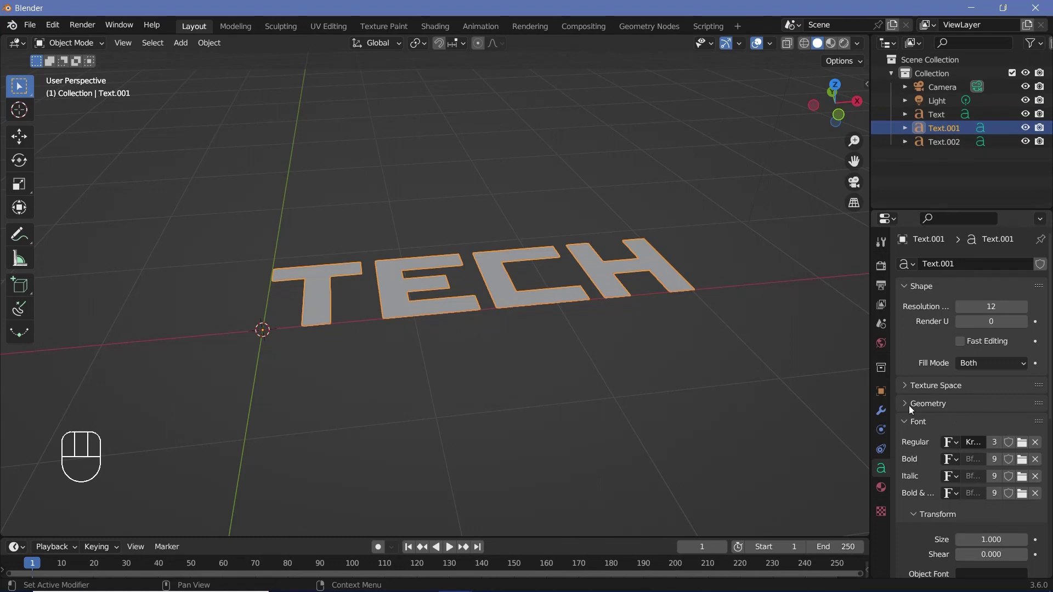
{"action": "left_click", "coordinate": [911, 409]}
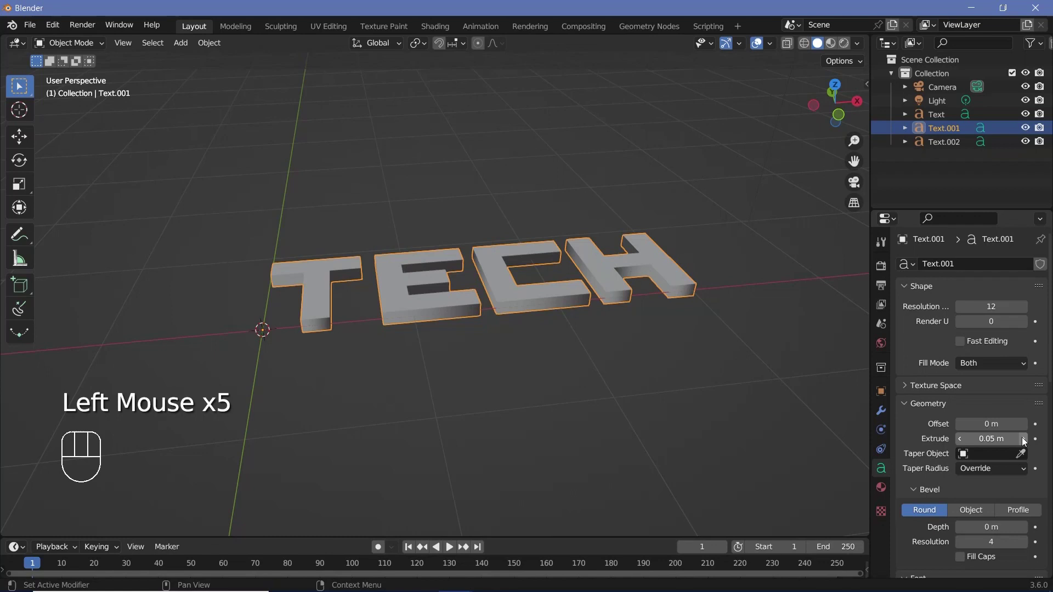
{"action": "scroll", "scroll_direction": "up", "scroll_amount": 3}
{"action": "left_click_drag", "start_coordinate": [451, 316], "coordinate": [456, 325]}
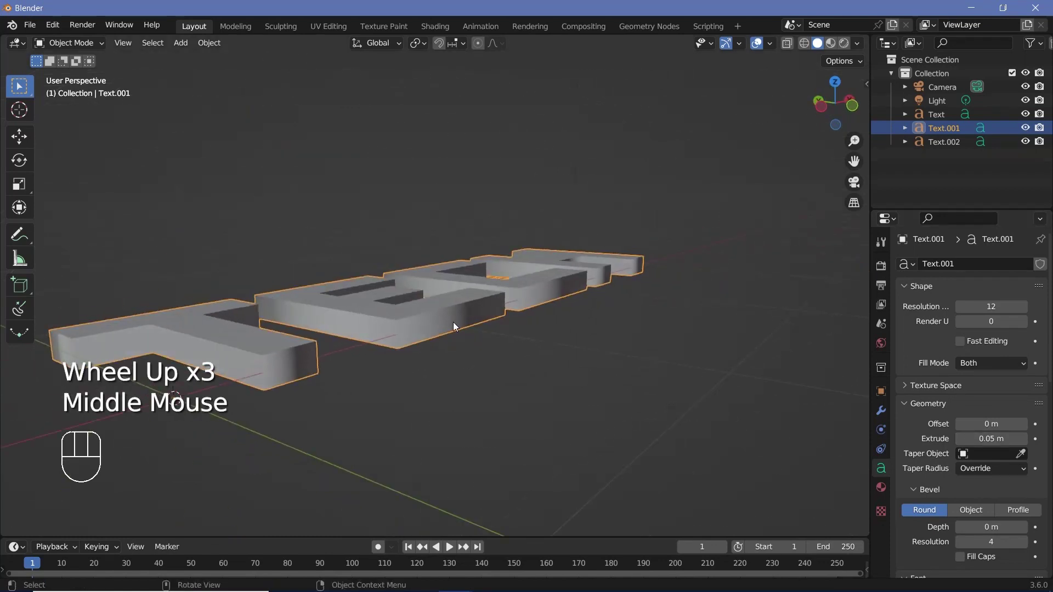
{"action": "key", "text": "g"}
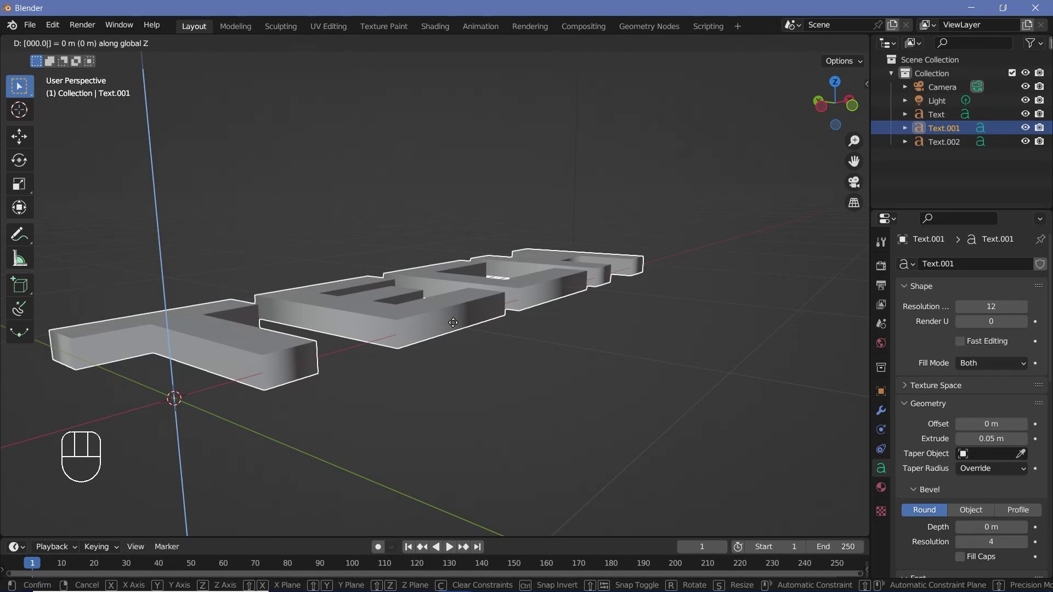
{"action": "left_click_drag", "start_coordinate": [372, 341], "coordinate": [235, 327]}
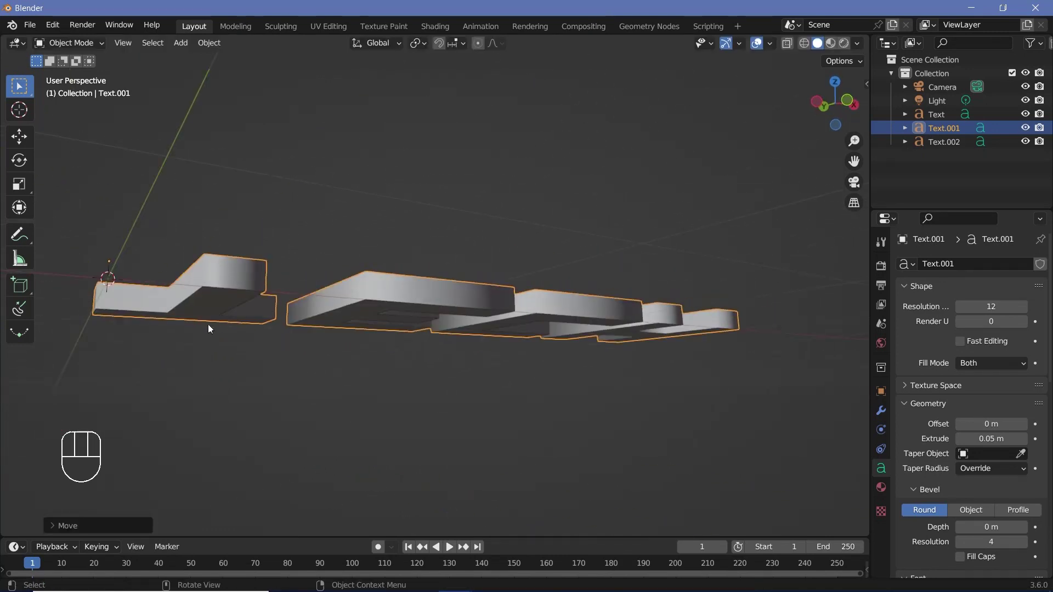
{"action": "middle_click", "coordinate": [372, 304]}
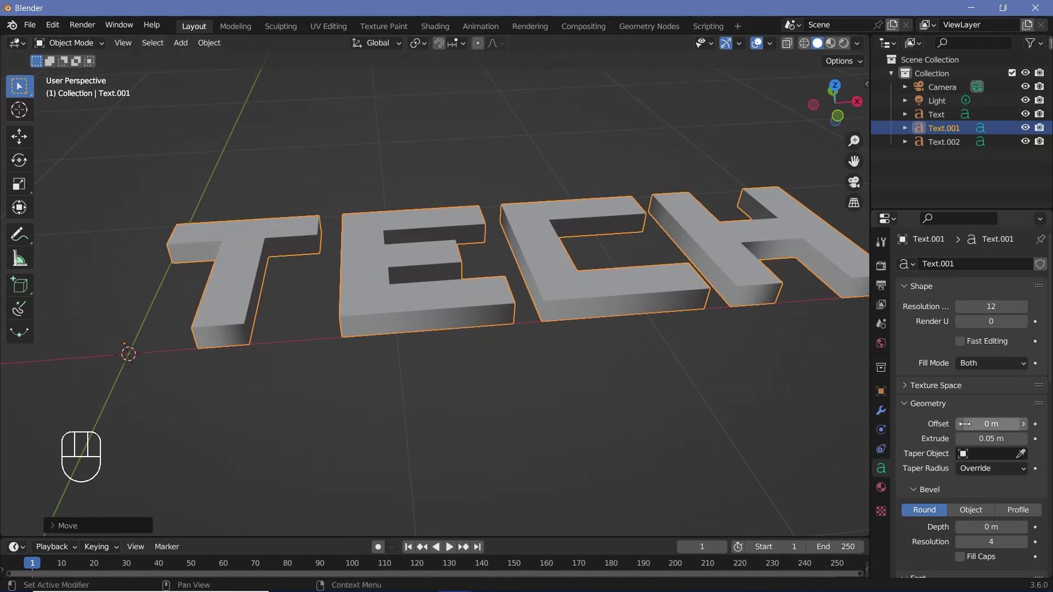
Step: Set Text.001's Geometry Offset to -0.02 m to pull its outlines inward
{"action": "left_click", "coordinate": [966, 432]}
{"action": "left_click", "coordinate": [1029, 432]}
{"action": "left_click", "coordinate": [1029, 431]}
{"action": "scroll", "scroll_direction": "up", "scroll_amount": 3}
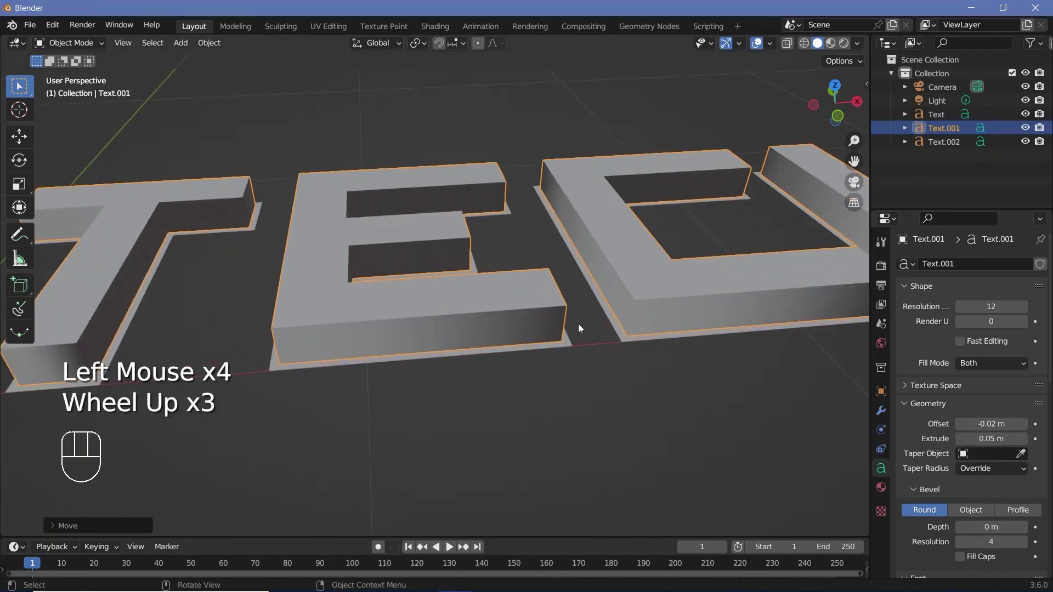
{"action": "scroll", "scroll_direction": "down", "scroll_amount": 3}
{"action": "left_click_drag", "start_coordinate": [576, 325], "coordinate": [610, 318]}
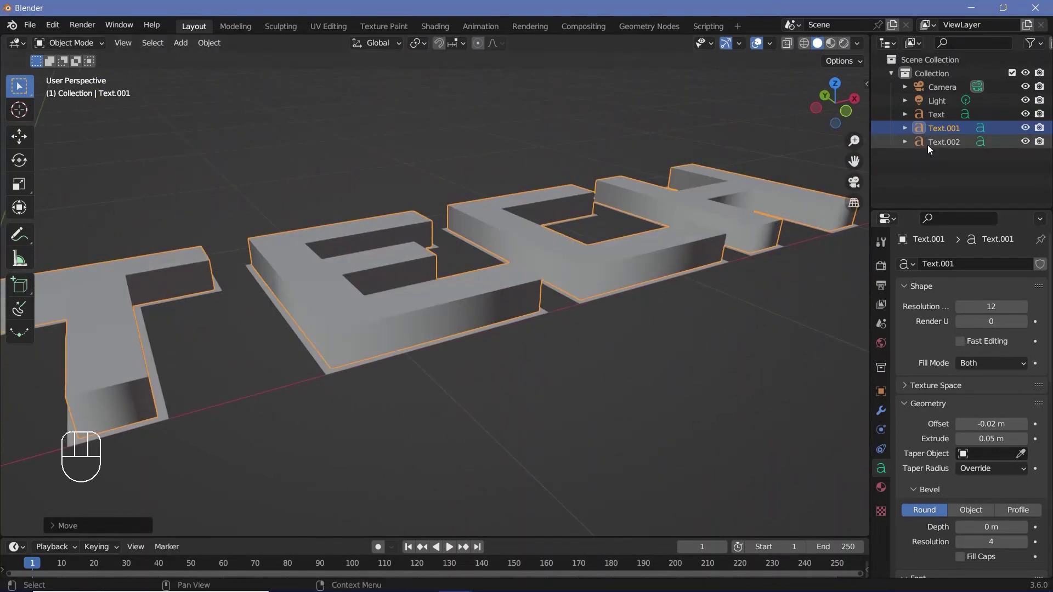
Step: Give Text.002 a 0.06 m extrude and start repositioning it
{"action": "left_click", "coordinate": [933, 143]}
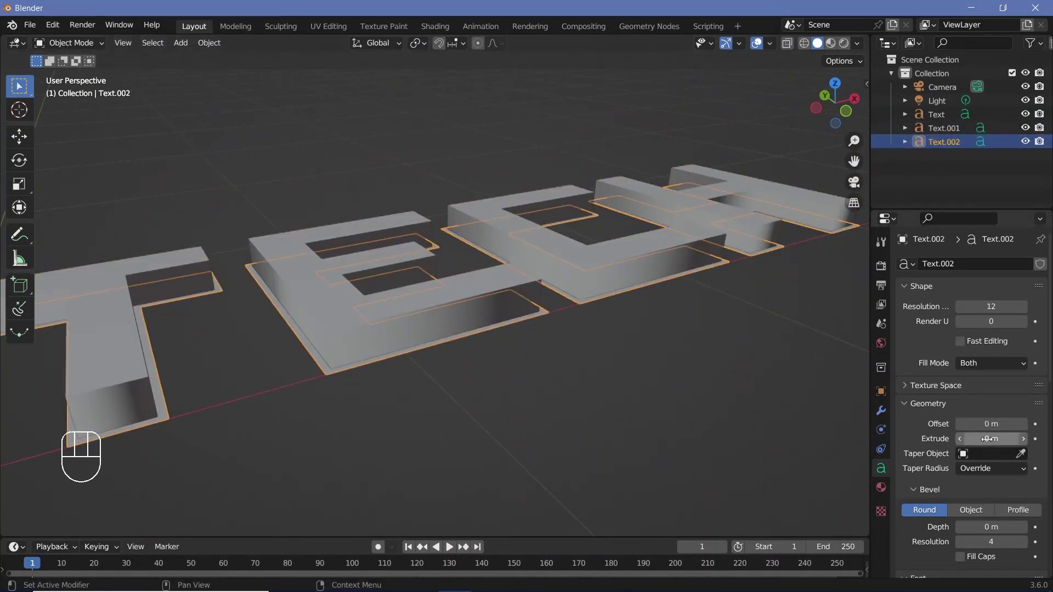
{"action": "left_click_drag", "start_coordinate": [476, 302], "coordinate": [391, 306]}
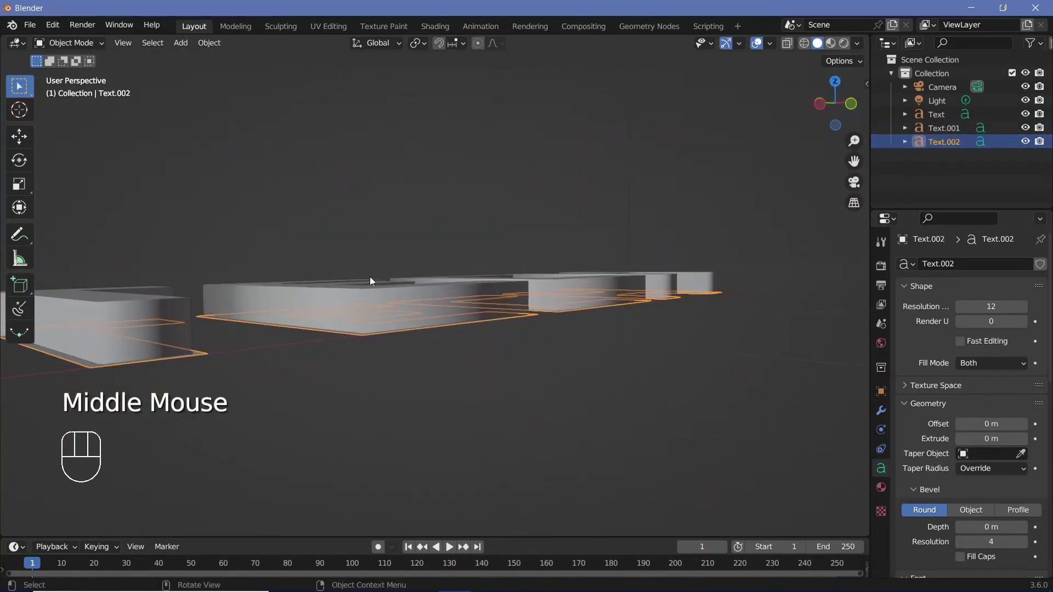
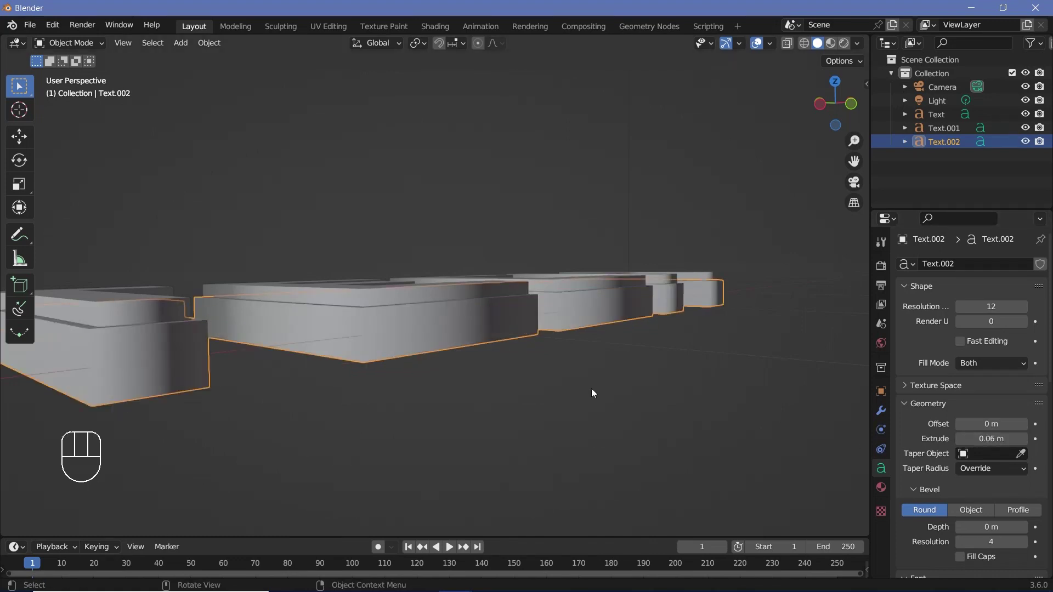
{"action": "key", "text": "g"}
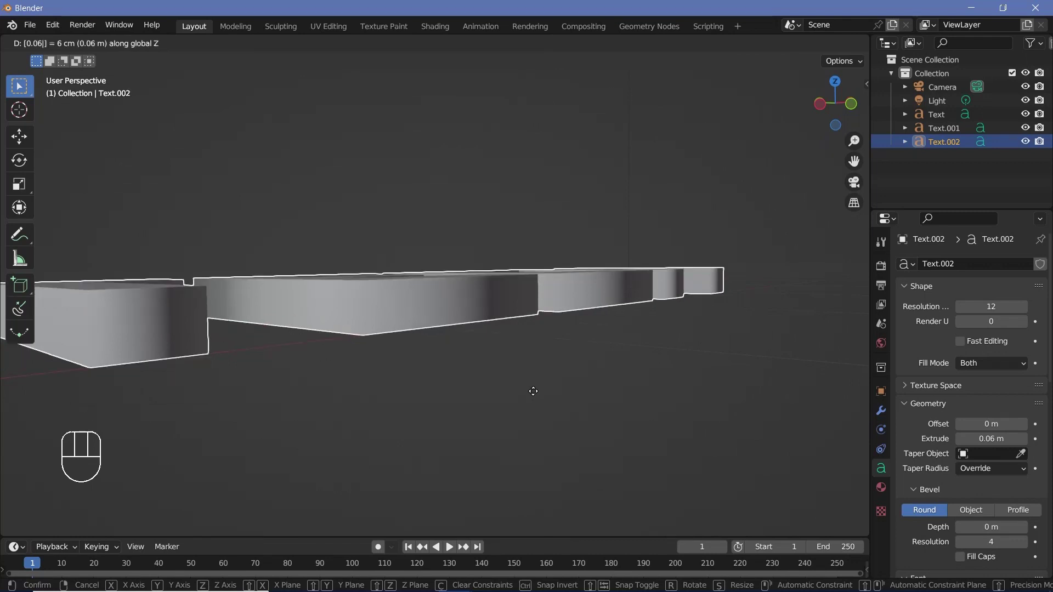
{"action": "middle_click", "coordinate": [304, 341]}
{"action": "scroll", "scroll_direction": "down", "scroll_amount": 3}
{"action": "scroll", "scroll_direction": "down", "scroll_amount": 3}
{"action": "left_click_drag", "start_coordinate": [218, 265], "coordinate": [607, 340]}
Step: Move the selected text layers into place and inspect the stack from several angles
{"action": "key", "text": "g"}
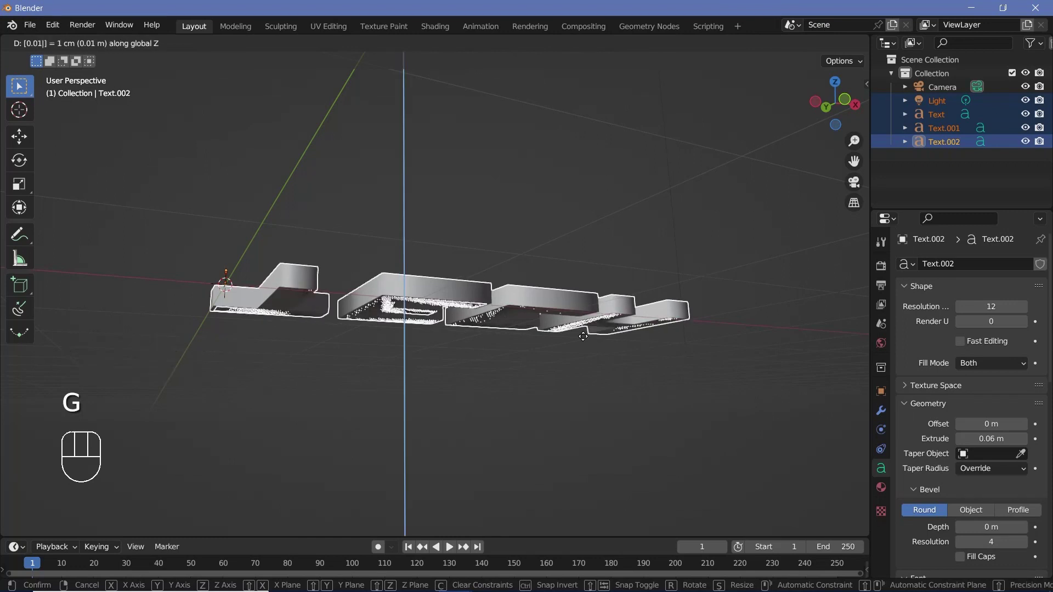
{"action": "left_click_drag", "start_coordinate": [568, 305], "coordinate": [474, 340]}
{"action": "scroll", "scroll_direction": "up", "scroll_amount": 3}
{"action": "left_click_drag", "start_coordinate": [507, 302], "coordinate": [545, 311]}
{"action": "scroll", "scroll_direction": "down", "scroll_amount": 3}
{"action": "left_click_drag", "start_coordinate": [491, 348], "coordinate": [471, 359]}
{"action": "scroll", "scroll_direction": "up", "scroll_amount": 3}
Step: Give the base Text layer a 0.02 m extrude and view its outline from above
{"action": "left_click", "coordinate": [943, 113]}
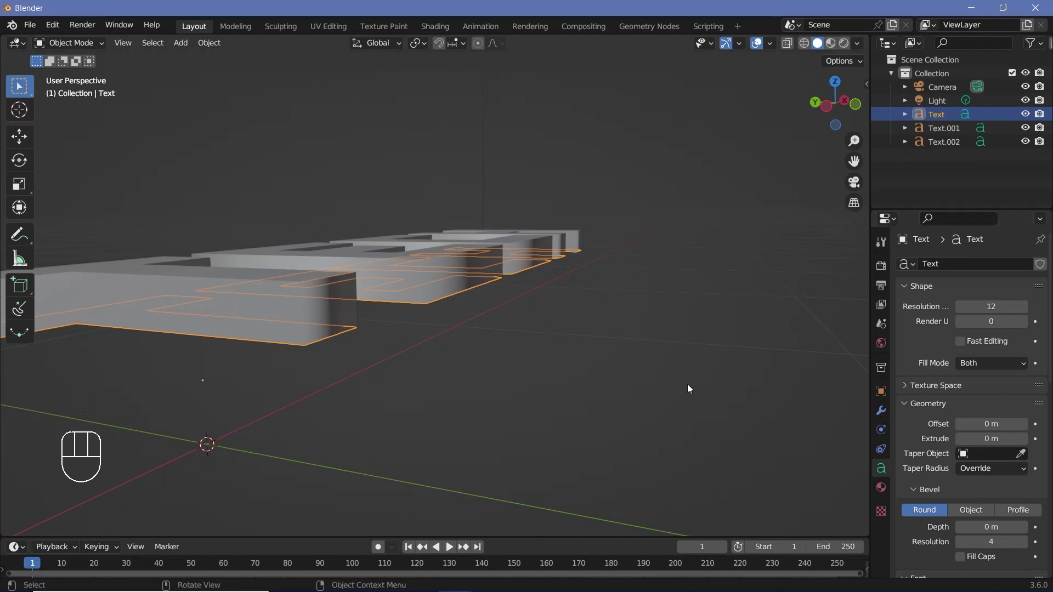
{"action": "left_click", "coordinate": [1027, 445]}
{"action": "left_click", "coordinate": [1027, 445]}
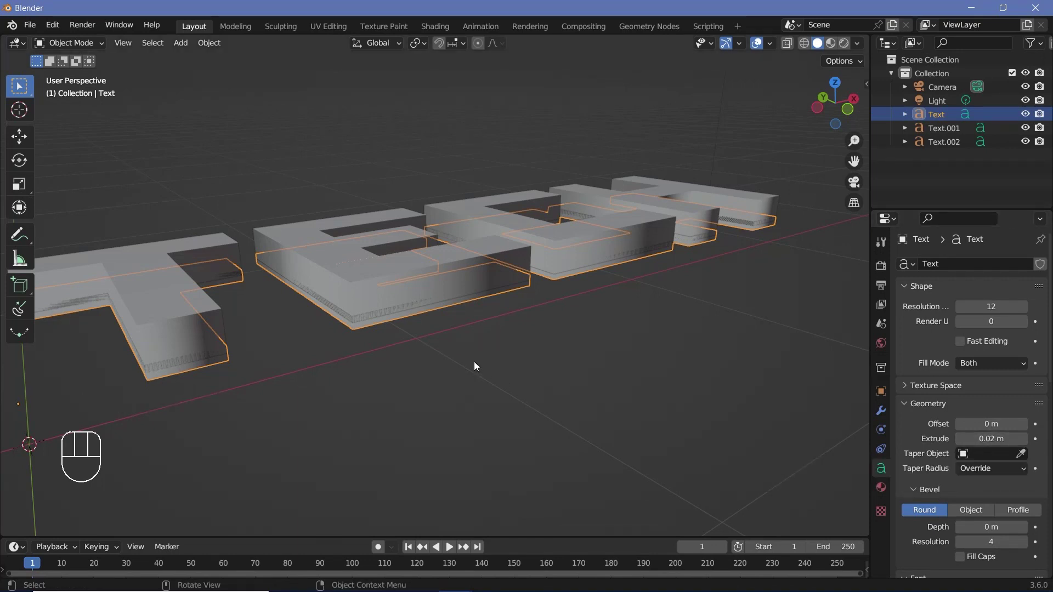
{"action": "key", "text": "g"}
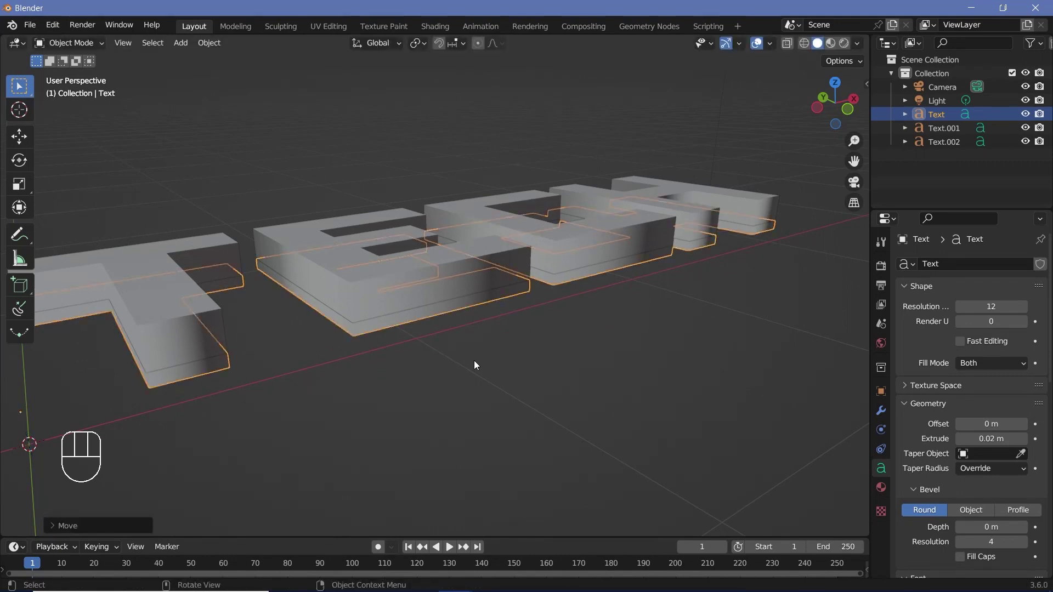
{"action": "middle_click", "coordinate": [449, 406]}
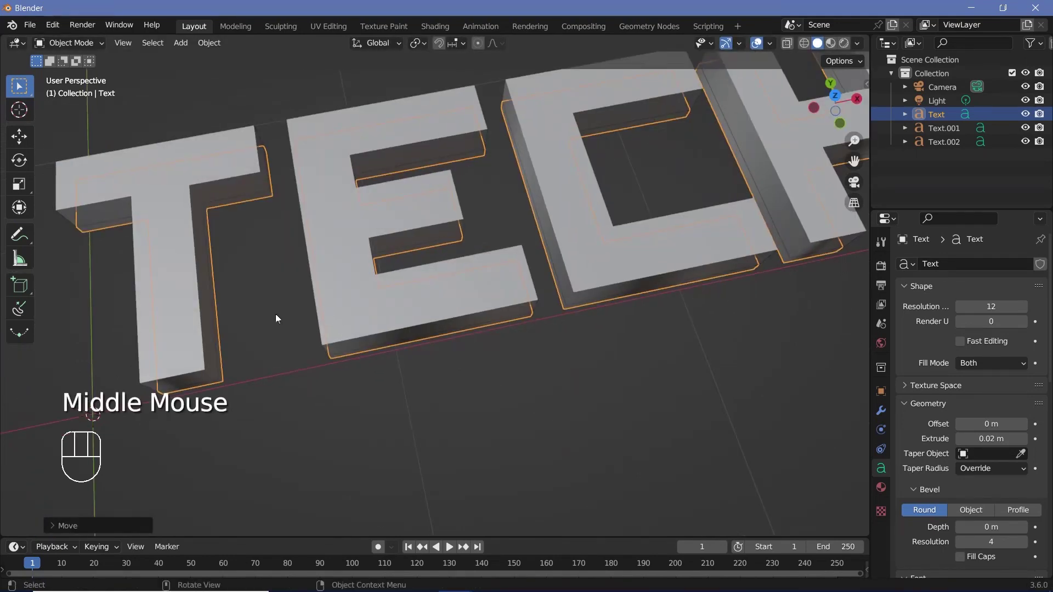
{"action": "left_click_drag", "start_coordinate": [303, 287], "coordinate": [364, 287]}
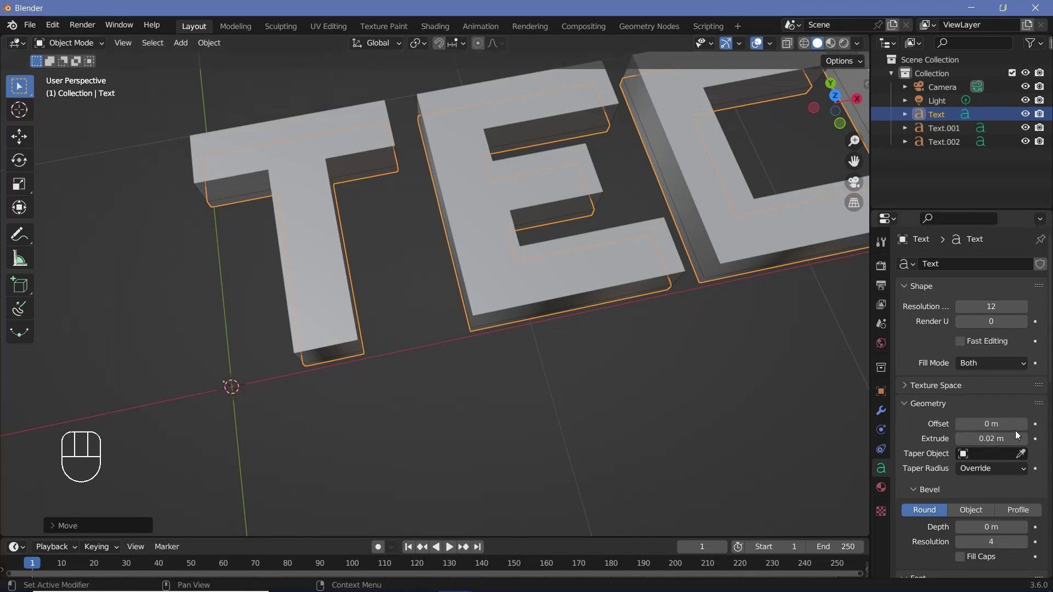
Step: Set the base Text layer's Offset to 0.02 m so its outline widens outward
{"action": "left_click", "coordinate": [1023, 430]}
{"action": "left_click", "coordinate": [1024, 430]}
{"action": "left_click_drag", "start_coordinate": [588, 307], "coordinate": [350, 324]}
{"action": "left_click", "coordinate": [338, 322]}
{"action": "left_click_drag", "start_coordinate": [354, 331], "coordinate": [436, 343]}
{"action": "scroll", "scroll_direction": "up", "scroll_amount": 3}
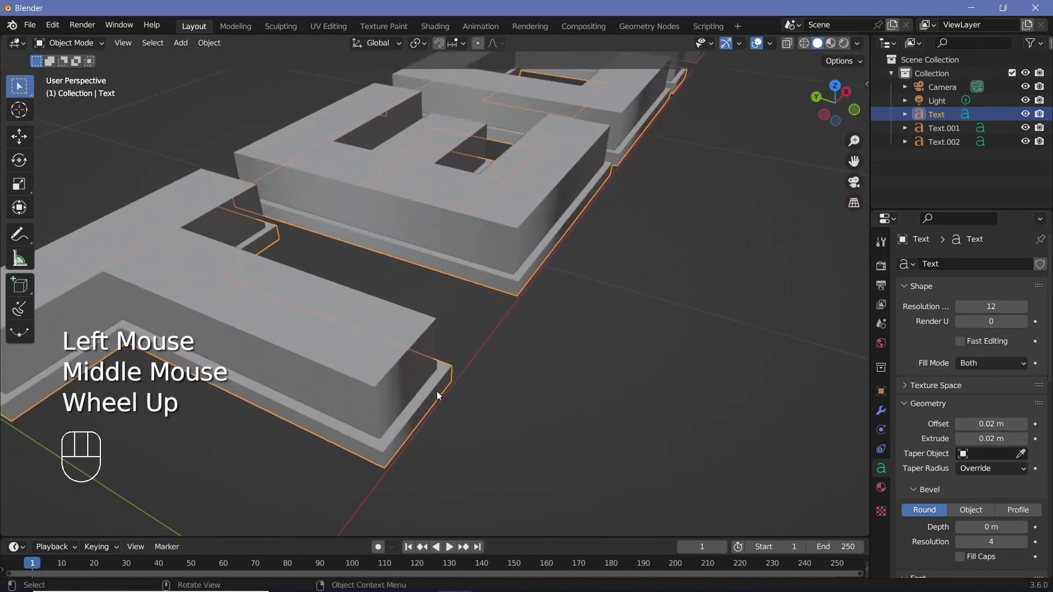
Step: Raise Text.002 along Z so it sits above the other layers
{"action": "left_click", "coordinate": [406, 349]}
{"action": "left_click_drag", "start_coordinate": [478, 325], "coordinate": [359, 323]}
{"action": "key", "text": "g"}
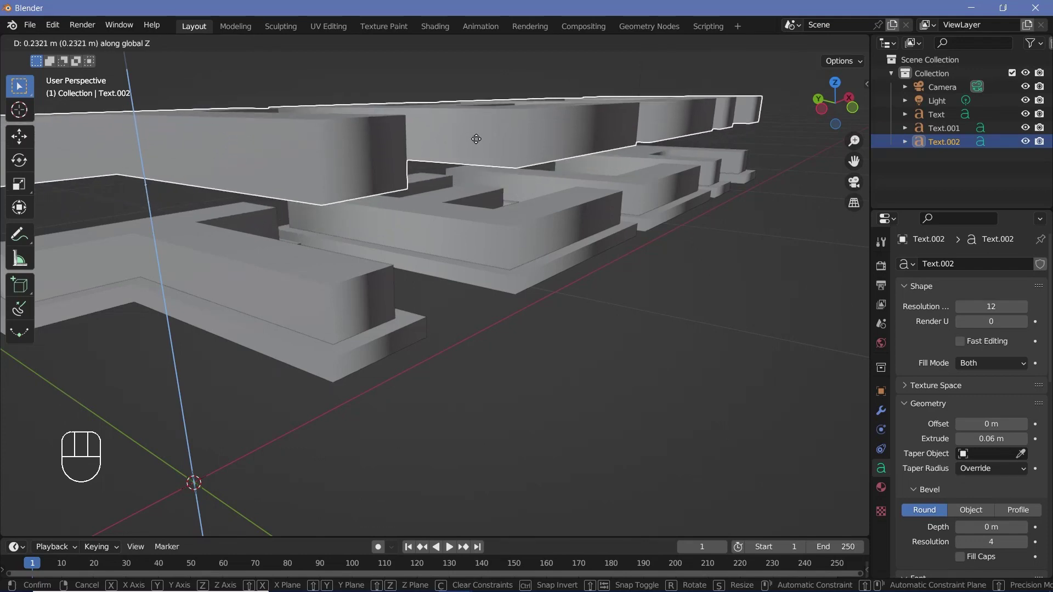
{"action": "scroll", "scroll_direction": "down", "scroll_amount": 3}
{"action": "left_click_drag", "start_coordinate": [528, 311], "coordinate": [407, 375]}
Step: Add a floor plane under the text and scale it up
{"action": "key", "text": "shift+a"}
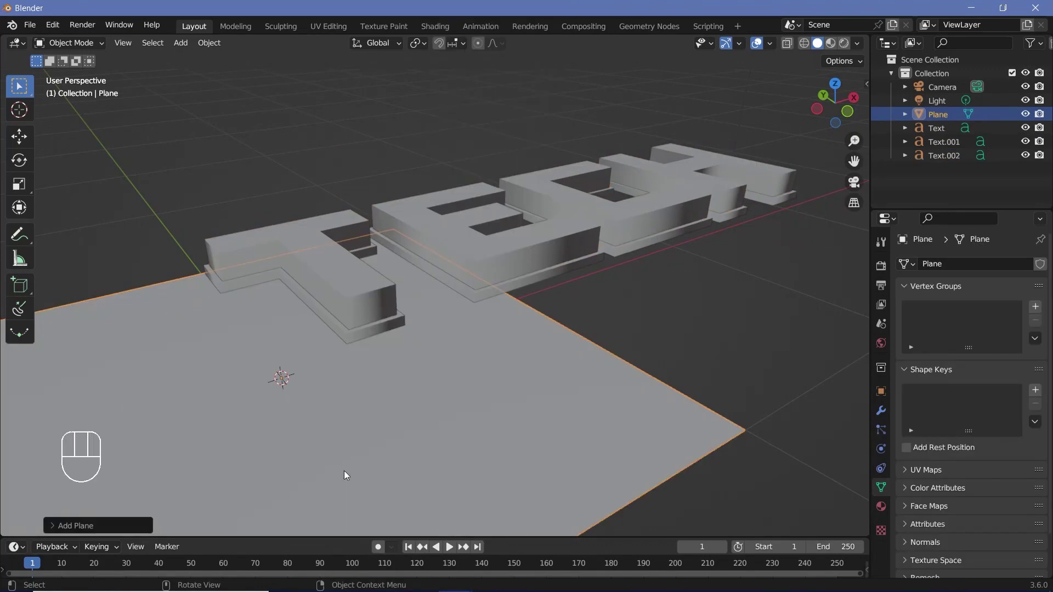
{"action": "key", "text": "s"}
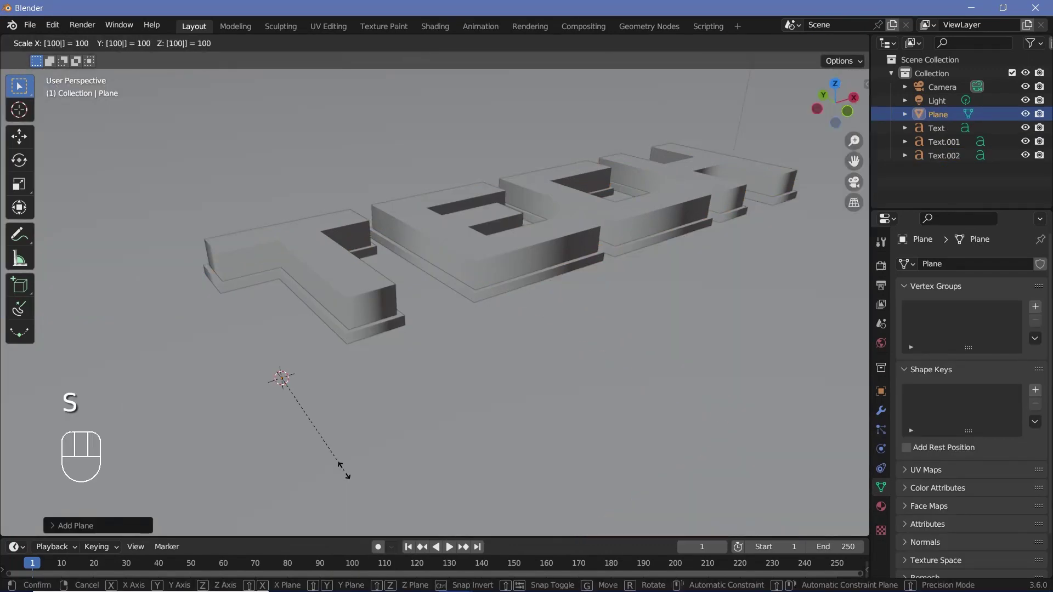
{"action": "left_click_drag", "start_coordinate": [460, 322], "coordinate": [770, 269]}
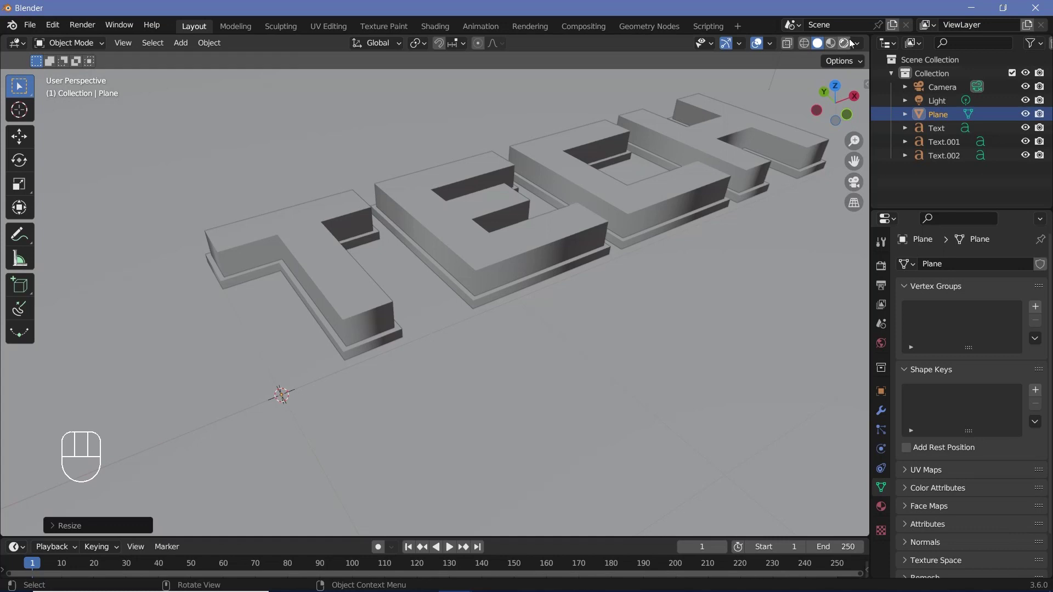
Step: Set the World background colour to black
{"action": "left_click", "coordinate": [850, 45]}
{"action": "left_click", "coordinate": [879, 348]}
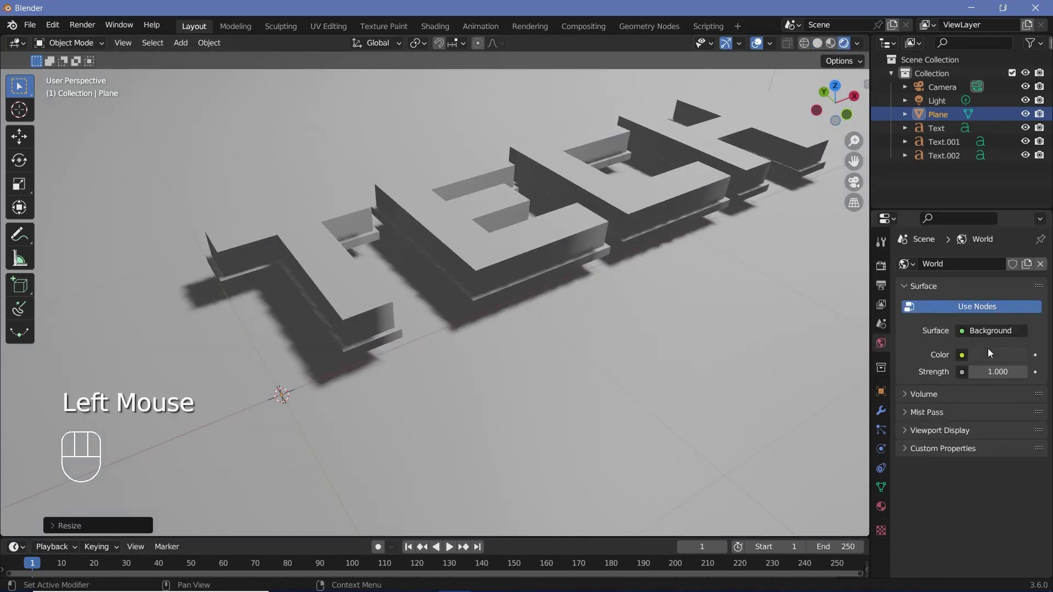
{"action": "left_click", "coordinate": [1018, 312]}
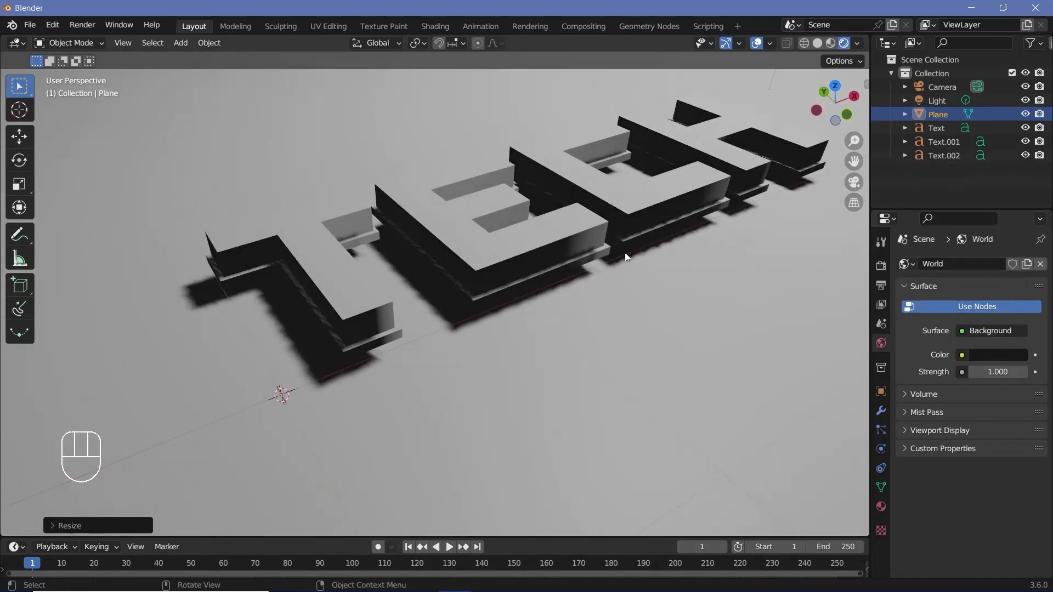
Step: Select the Light and orbit to locate it in the scene
{"action": "left_click", "coordinate": [948, 101]}
{"action": "scroll", "scroll_direction": "down", "scroll_amount": 3}
{"action": "middle_click", "coordinate": [563, 293]}
Step: Move the Light above the text for a soft shadowed pool, then select the floor plane
{"action": "key", "text": "g"}
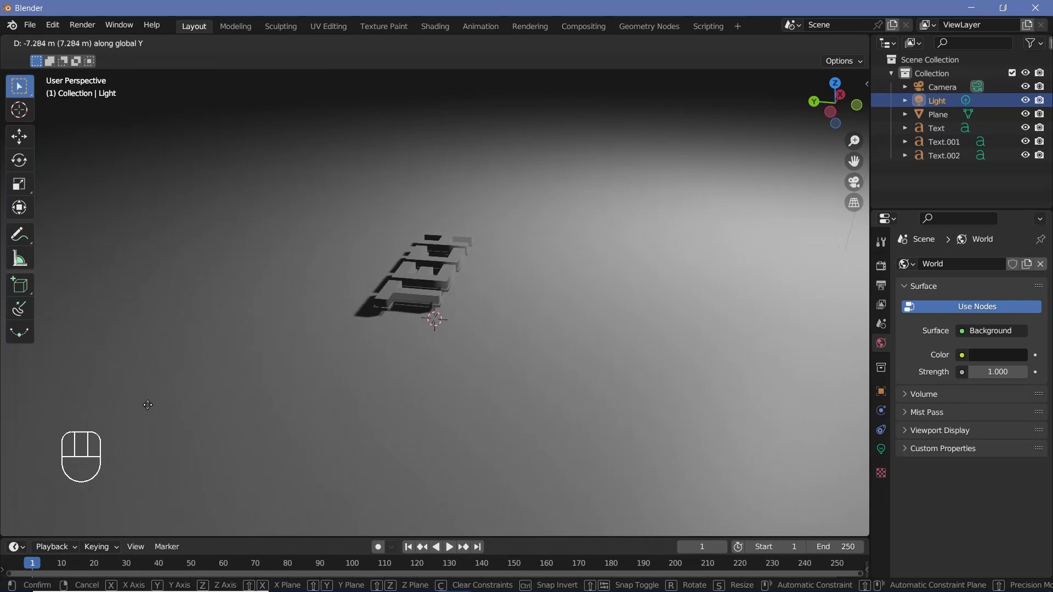
{"action": "key", "text": "g"}
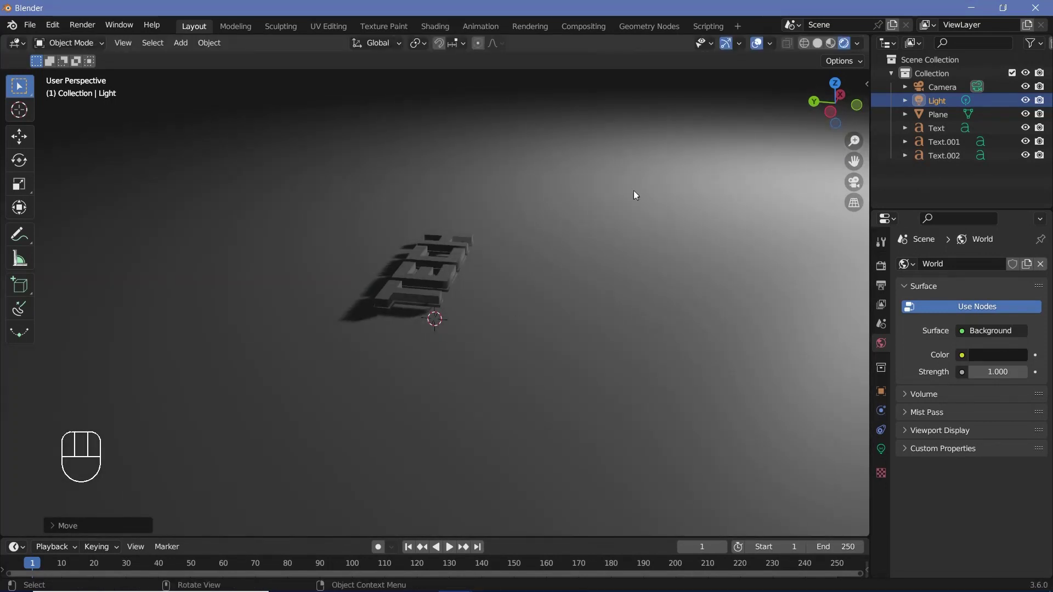
{"action": "left_click_drag", "start_coordinate": [559, 285], "coordinate": [480, 304]}
{"action": "scroll", "scroll_direction": "up", "scroll_amount": 3}
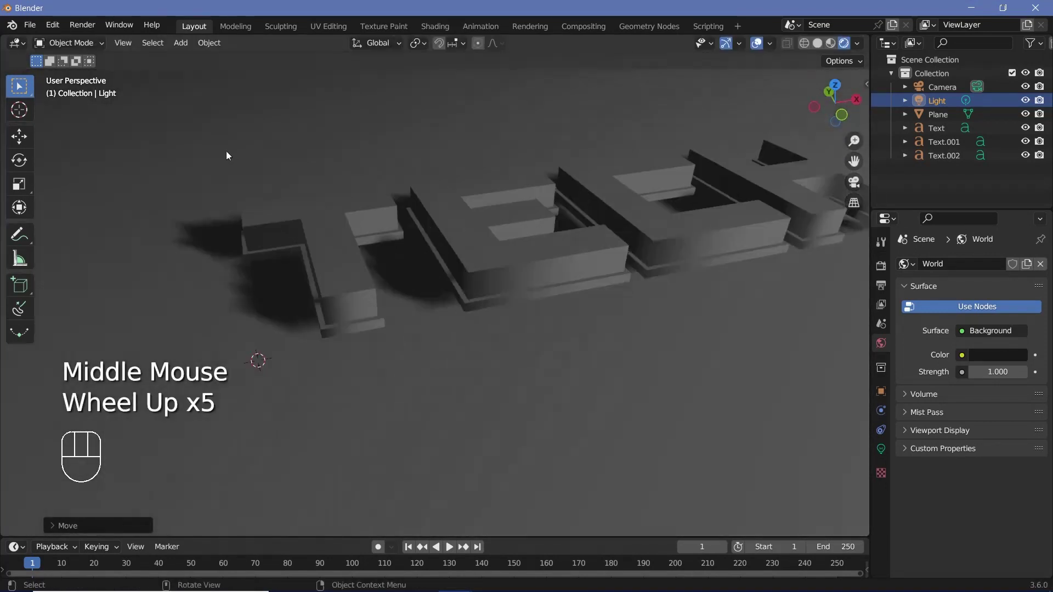
{"action": "left_click_drag", "start_coordinate": [508, 323], "coordinate": [360, 292]}
{"action": "left_click", "coordinate": [654, 402]}
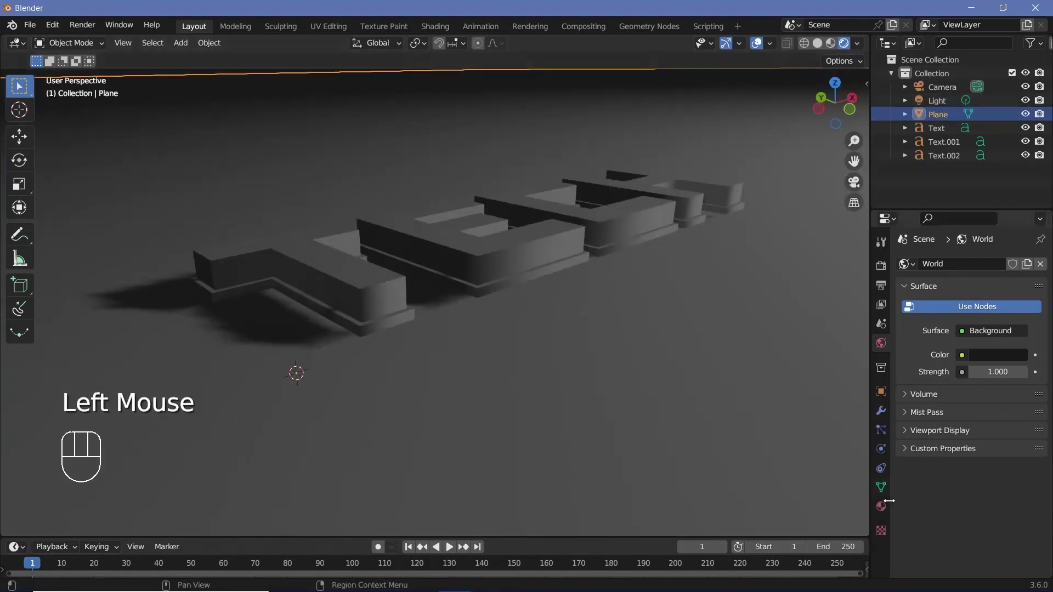
Step: Give the floor a Metallic 1, Roughness 0.3 material and enable Bloom and Screen Space Reflections
{"action": "left_click", "coordinate": [887, 512]}
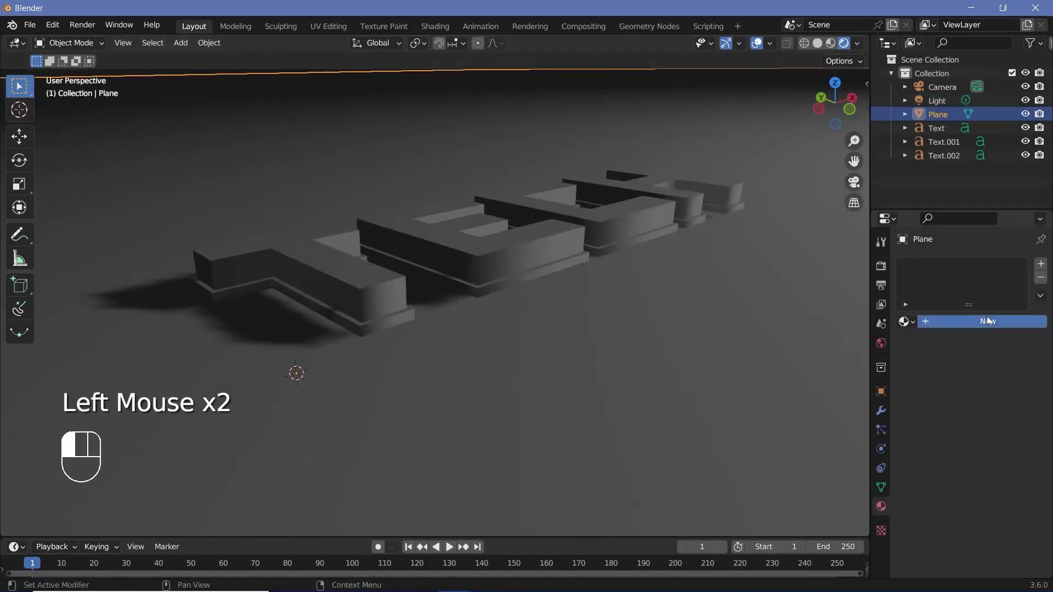
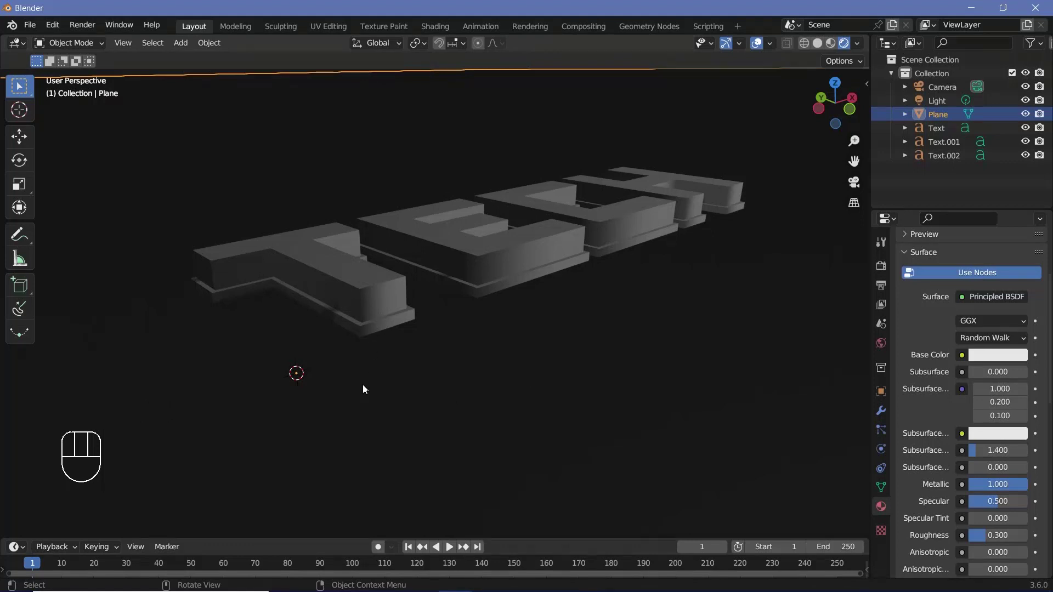
{"action": "left_click", "coordinate": [885, 271]}
{"action": "left_click", "coordinate": [915, 321]}
{"action": "left_click", "coordinate": [916, 376]}
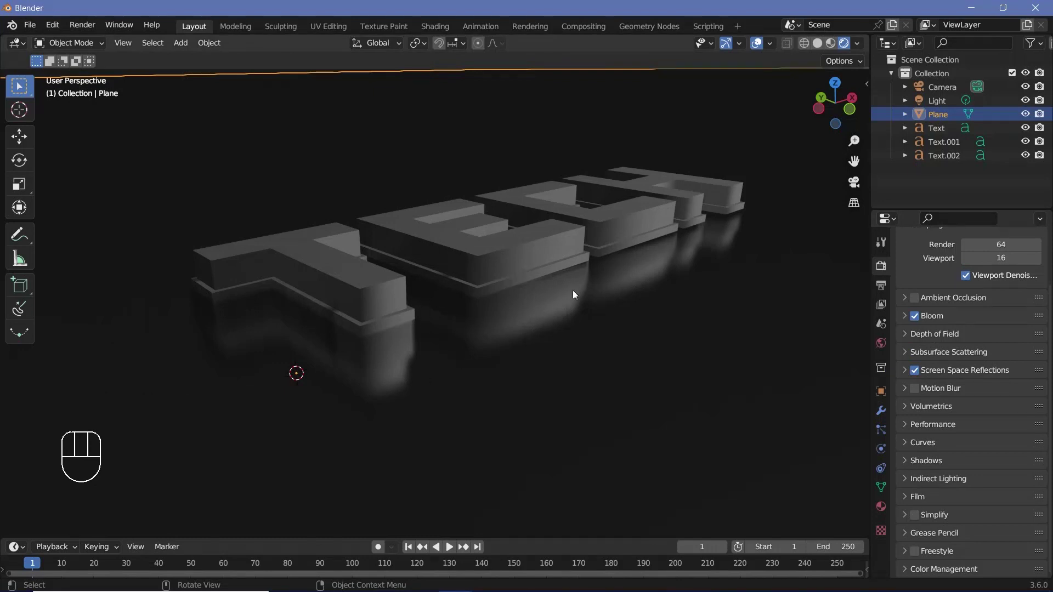
{"action": "left_click", "coordinate": [372, 329]}
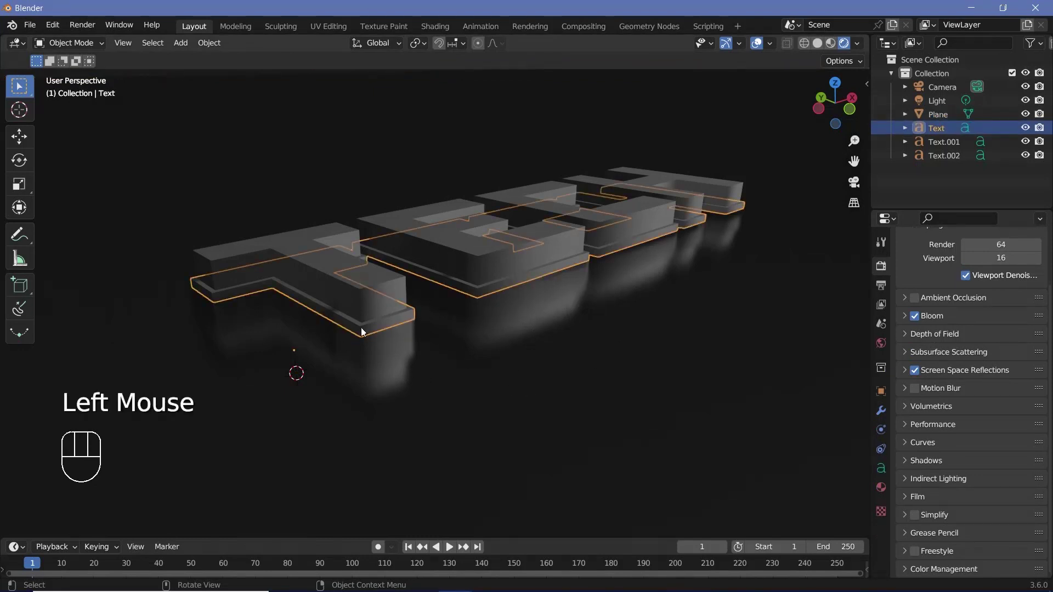
Step: Give the bottom Text layer a new material with black Base Color and Roughness 0
{"action": "scroll", "scroll_direction": "up", "scroll_amount": 3}
{"action": "left_click", "coordinate": [878, 495]}
{"action": "left_click", "coordinate": [962, 314]}
{"action": "left_click", "coordinate": [954, 332]}
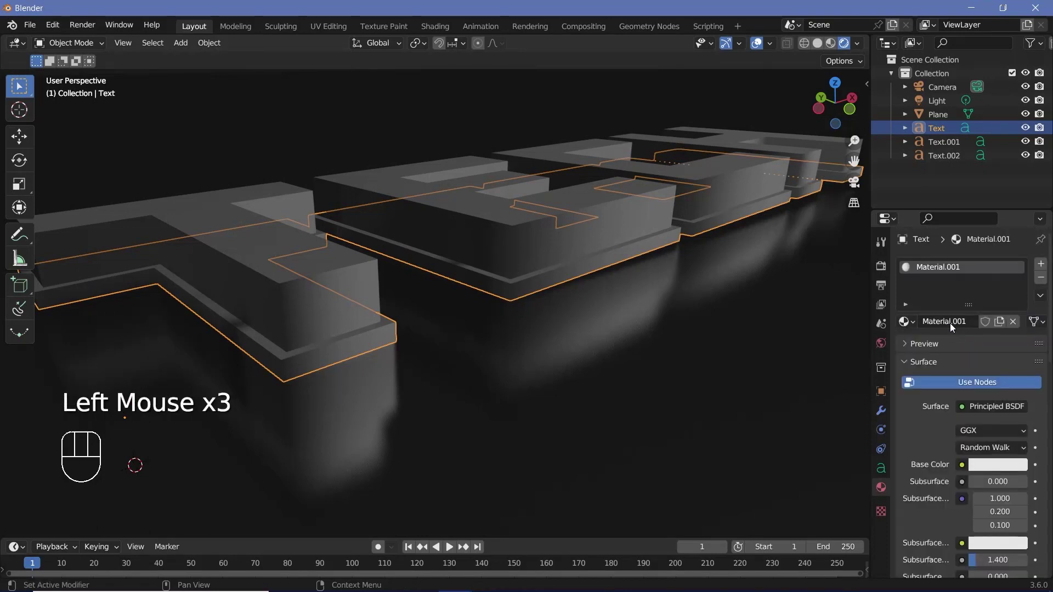
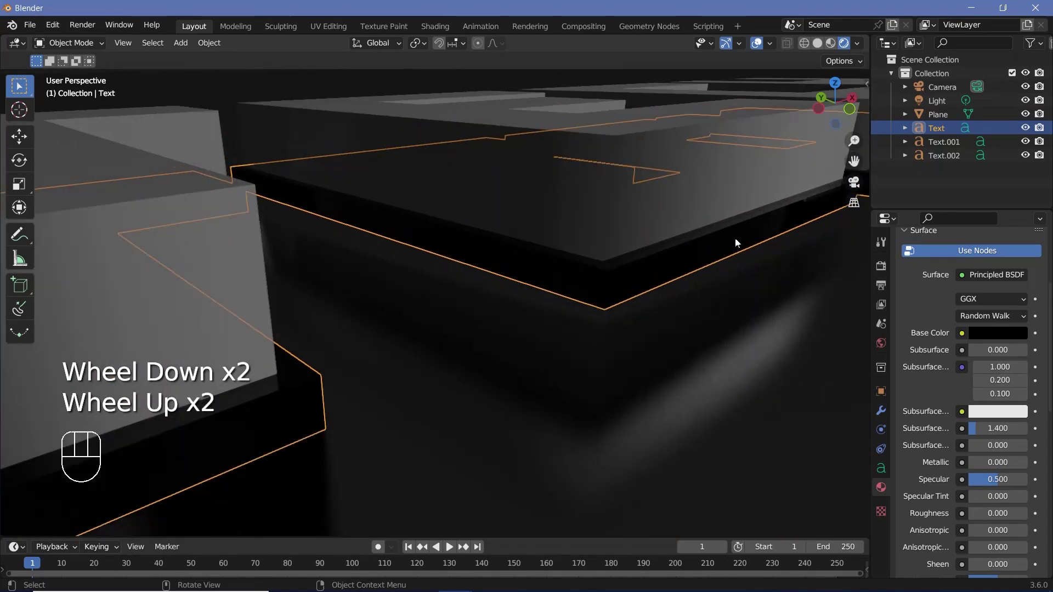
{"action": "scroll", "scroll_direction": "down", "scroll_amount": 3}
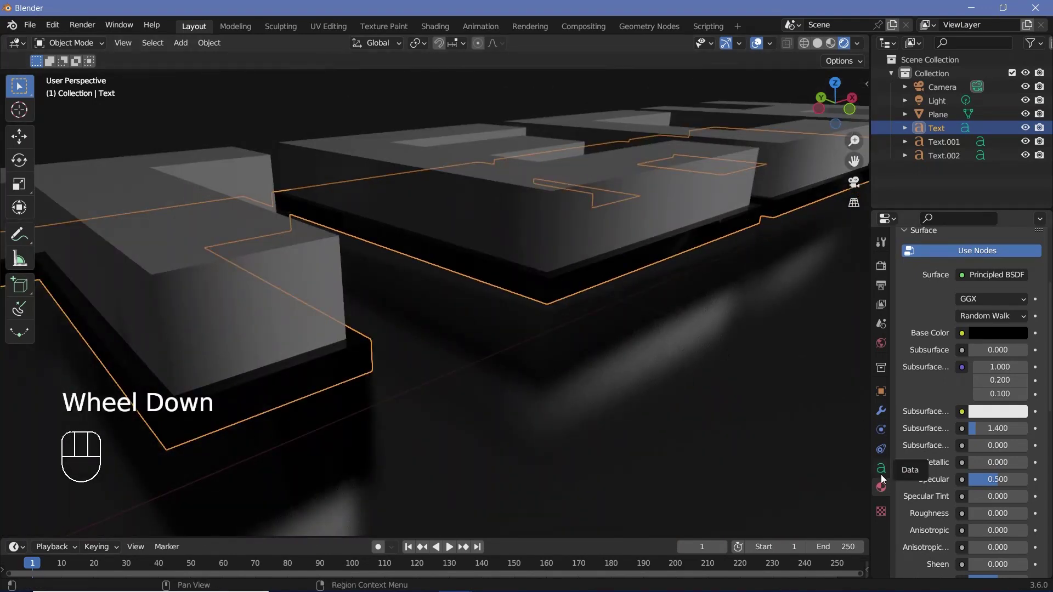
Step: Set the bottom layer's Bevel Depth to 0.01 m for slightly rounded edges
{"action": "left_click", "coordinate": [885, 478]}
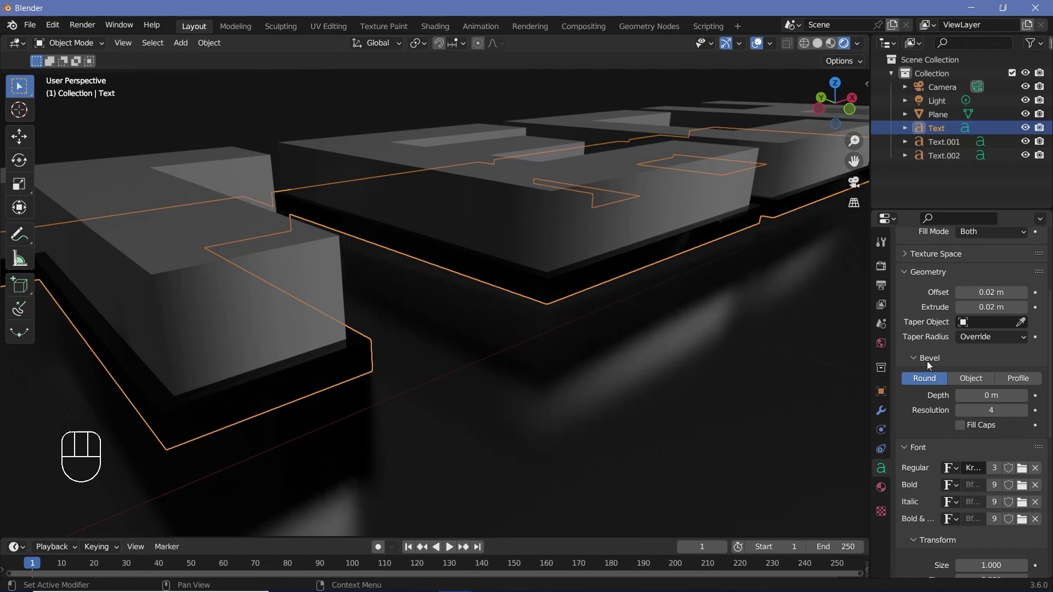
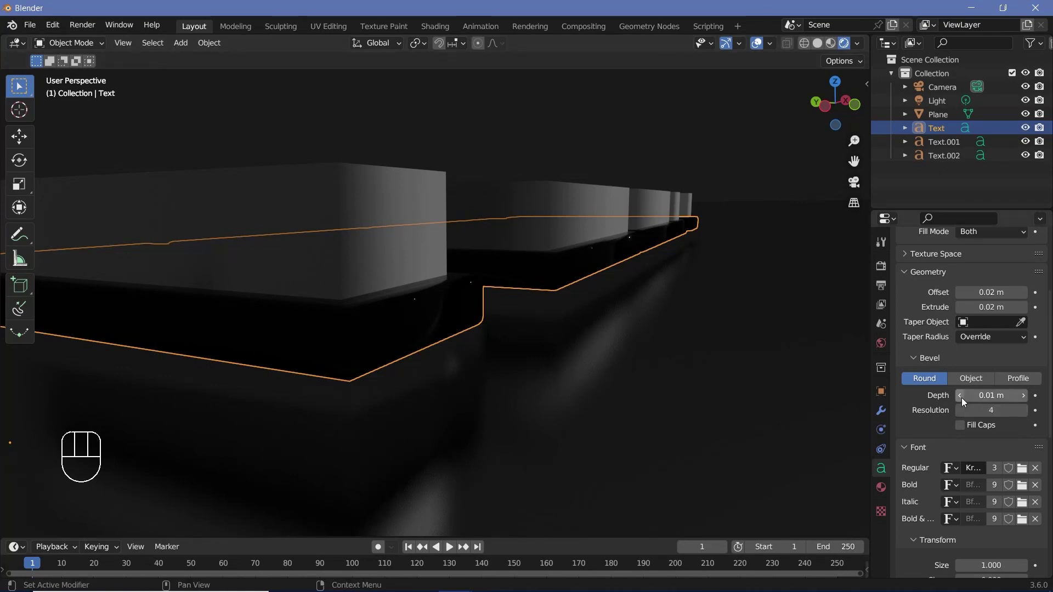
{"action": "left_click", "coordinate": [964, 402]}
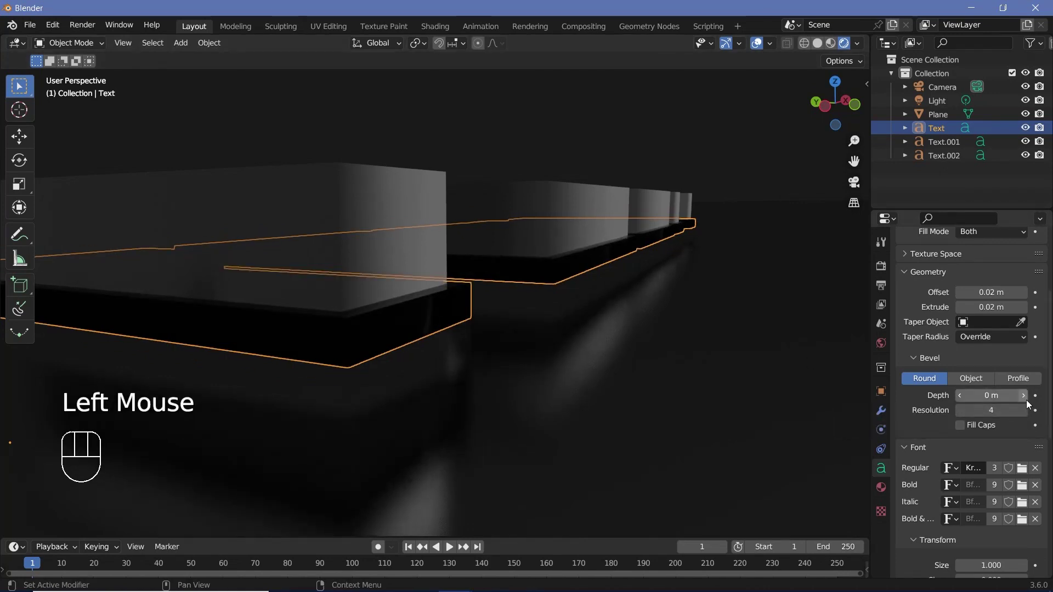
{"action": "left_click", "coordinate": [1030, 405]}
{"action": "left_click", "coordinate": [964, 402]}
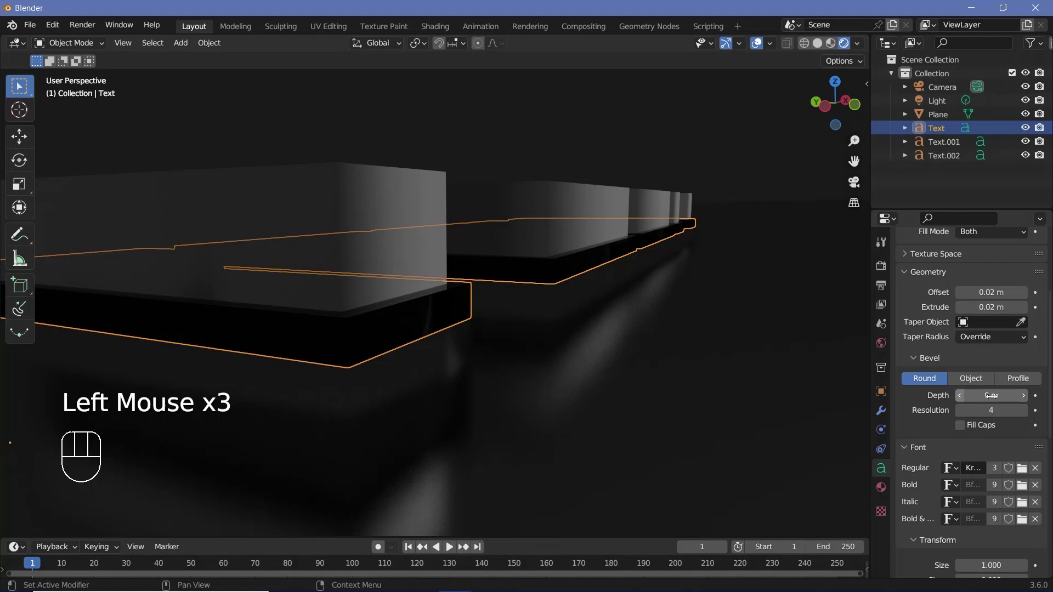
{"action": "left_click", "coordinate": [1027, 404]}
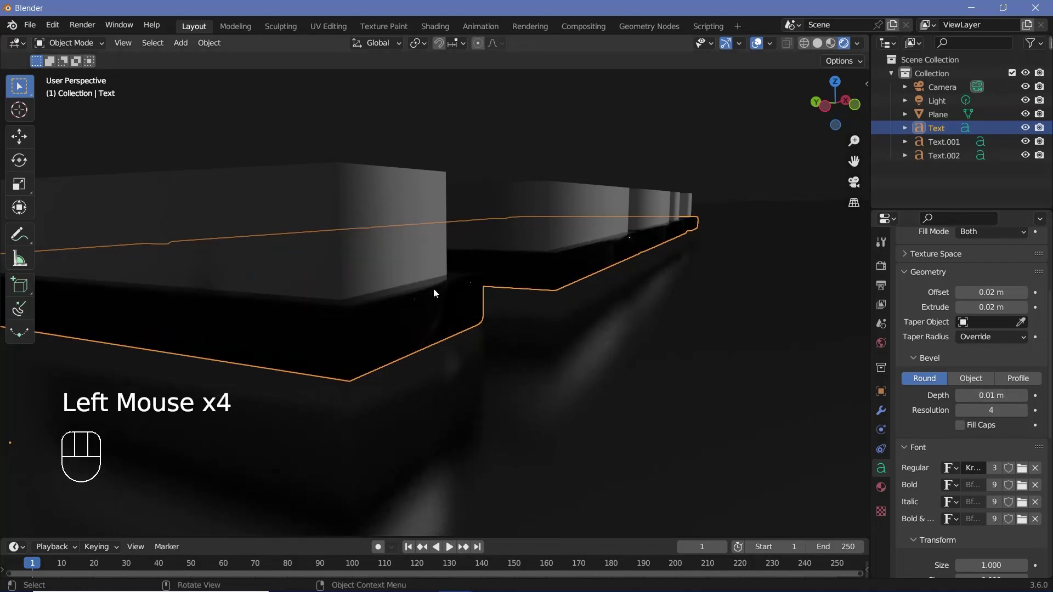
Step: Check the layers from a top-down view and trial-move a text layer
{"action": "left_click", "coordinate": [951, 148]}
{"action": "left_click", "coordinate": [953, 156]}
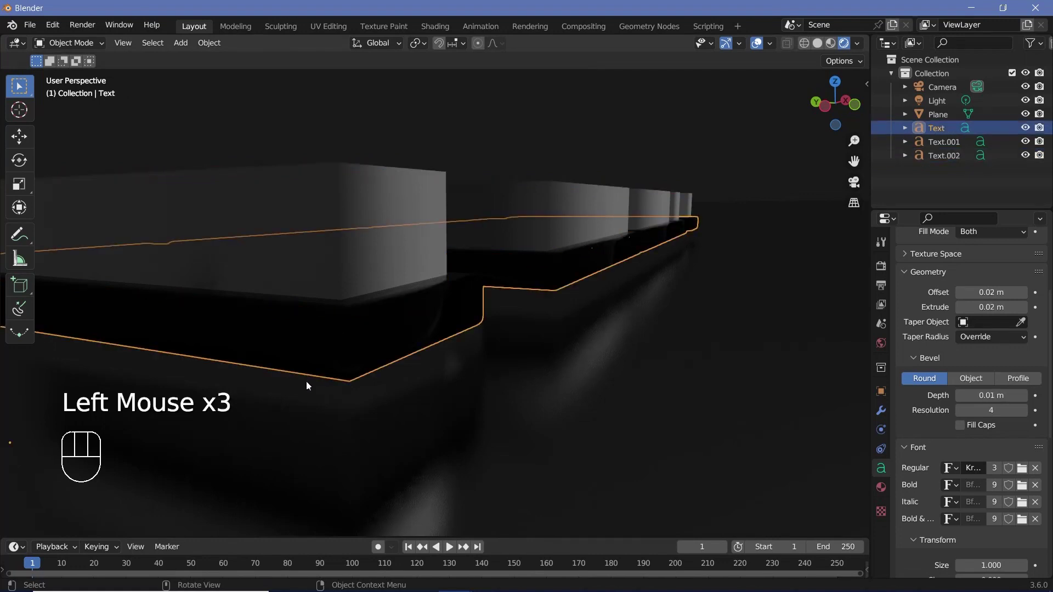
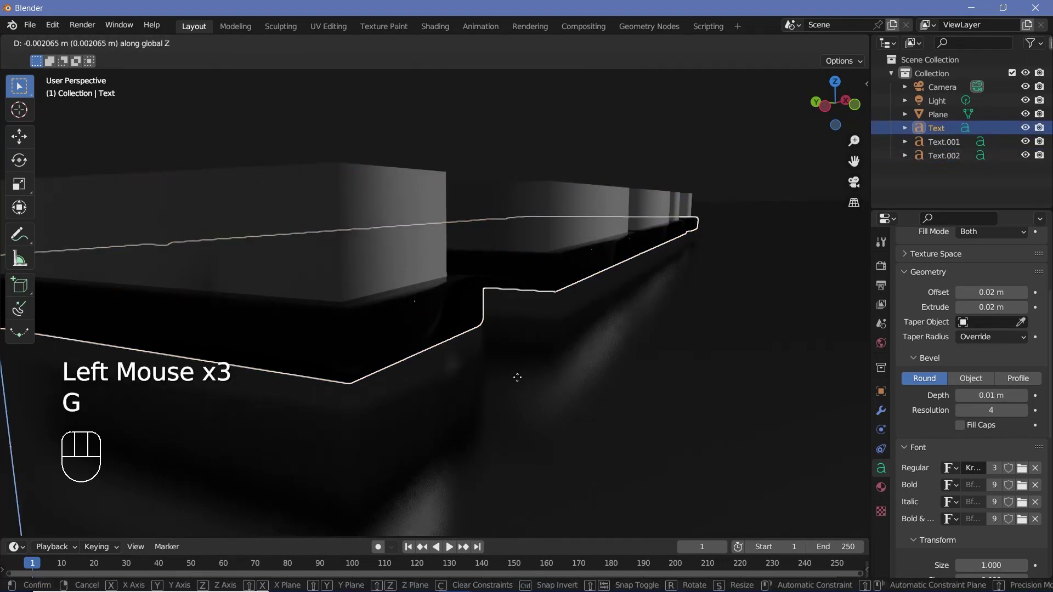
{"action": "left_click_drag", "start_coordinate": [535, 369], "coordinate": [478, 352]}
{"action": "middle_click", "coordinate": [459, 349]}
{"action": "key", "text": "KP_1"}
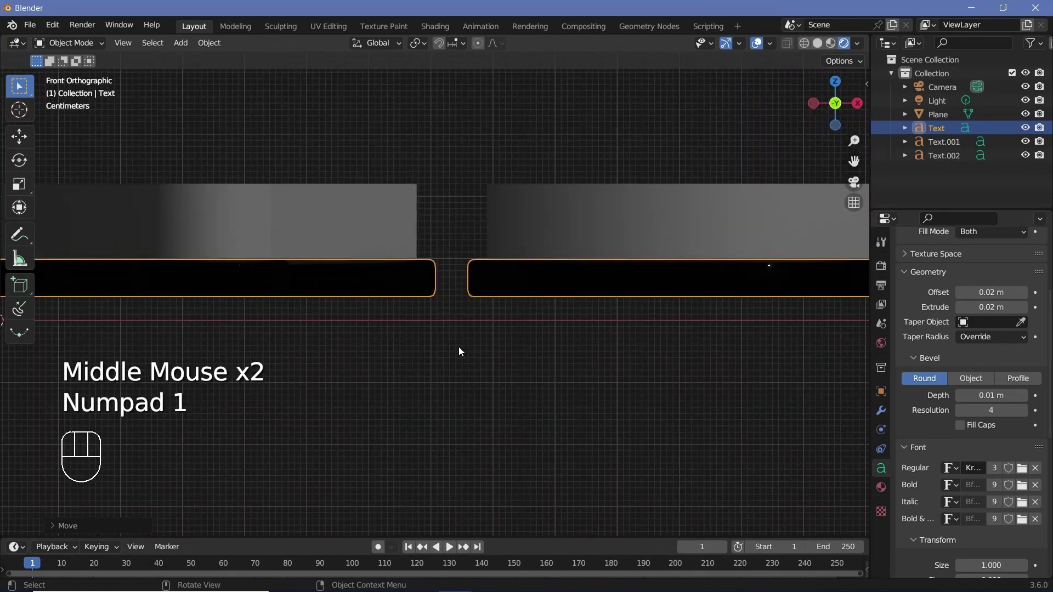
{"action": "scroll", "scroll_direction": "up", "scroll_amount": 3}
{"action": "left_click_drag", "start_coordinate": [459, 348], "coordinate": [467, 376]}
{"action": "scroll", "scroll_direction": "up", "scroll_amount": 3}
{"action": "key", "text": "g"}
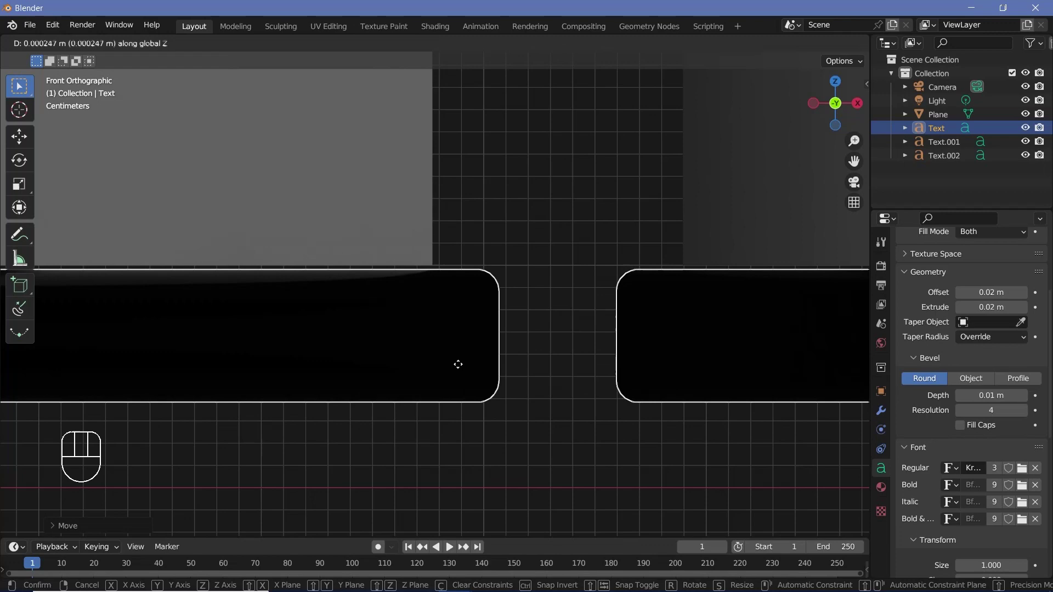
{"action": "middle_click", "coordinate": [480, 353]}
Step: Move the top text layer so the slabs stack tightly, then select the middle layer
{"action": "scroll", "scroll_direction": "down", "scroll_amount": 3}
{"action": "left_click", "coordinate": [501, 250]}
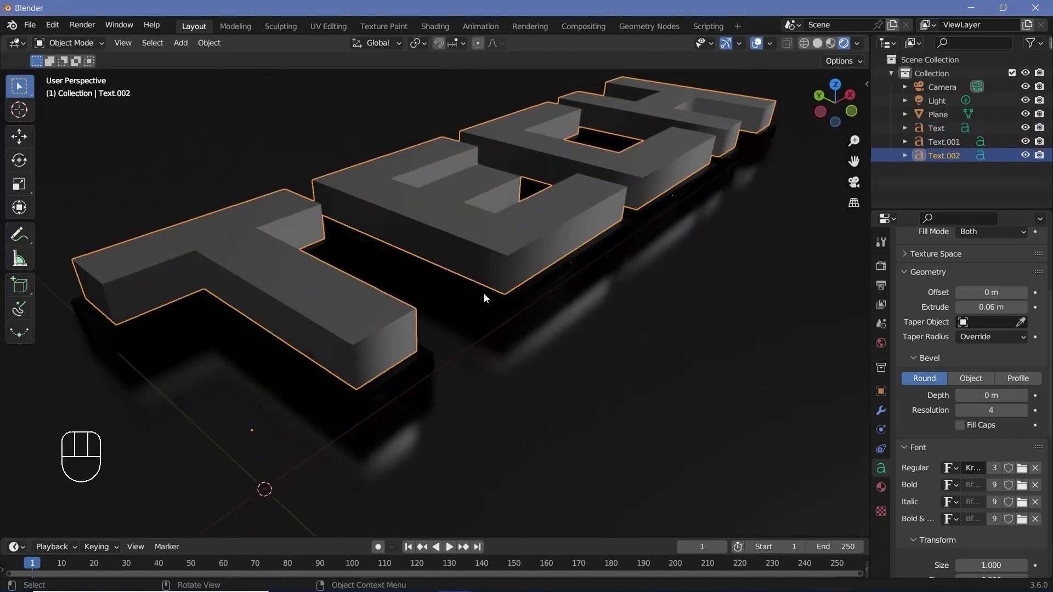
{"action": "key", "text": "g"}
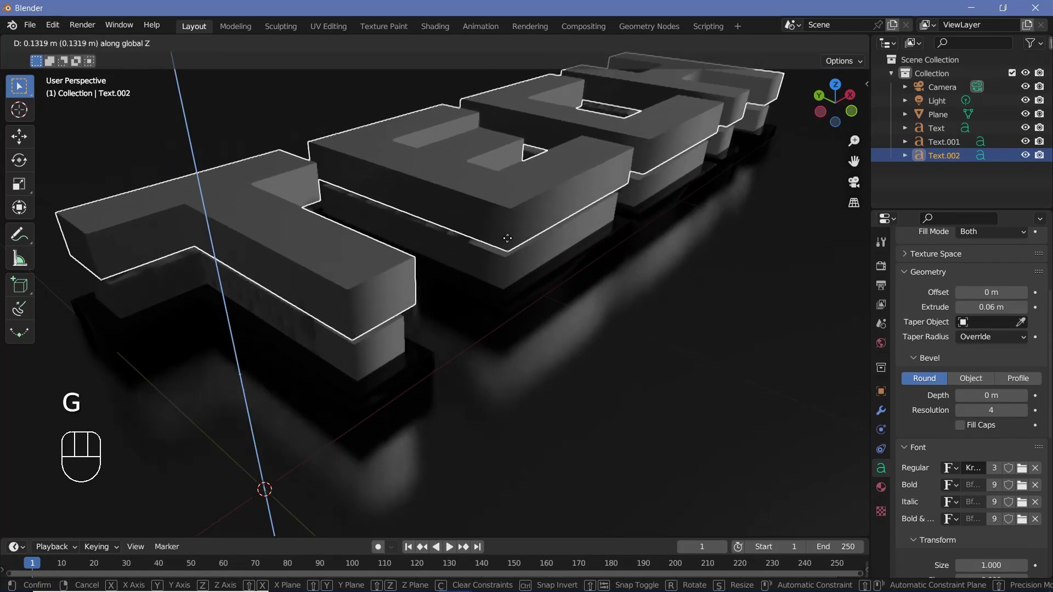
{"action": "left_click_drag", "start_coordinate": [465, 267], "coordinate": [524, 287]}
{"action": "left_click", "coordinate": [525, 275]}
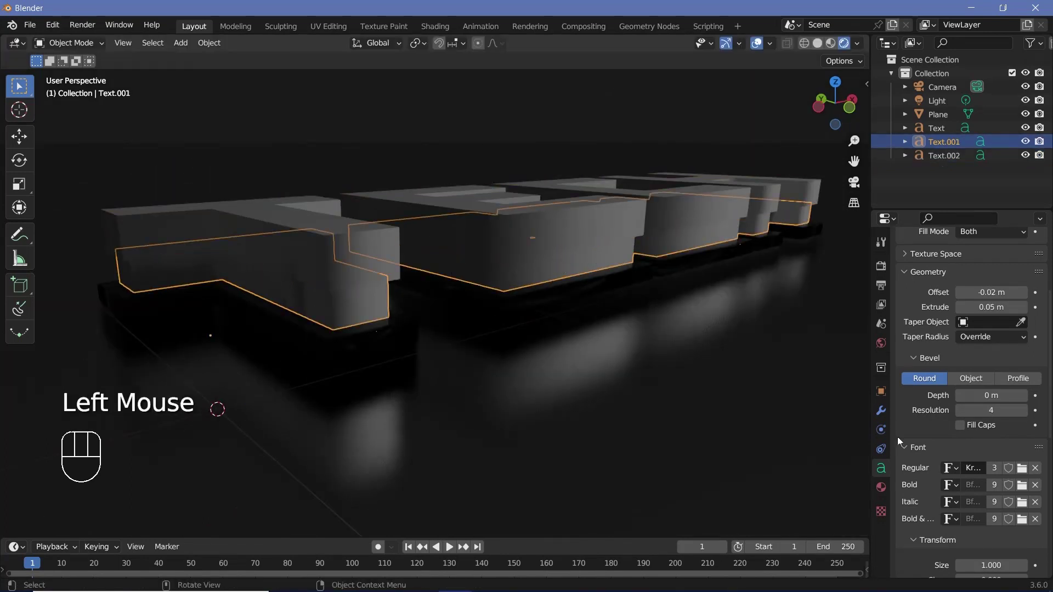
Step: Assign the TechText material to the middle layer and replace its default shader with new nodes
{"action": "left_click", "coordinate": [880, 491]}
{"action": "left_click", "coordinate": [956, 347]}
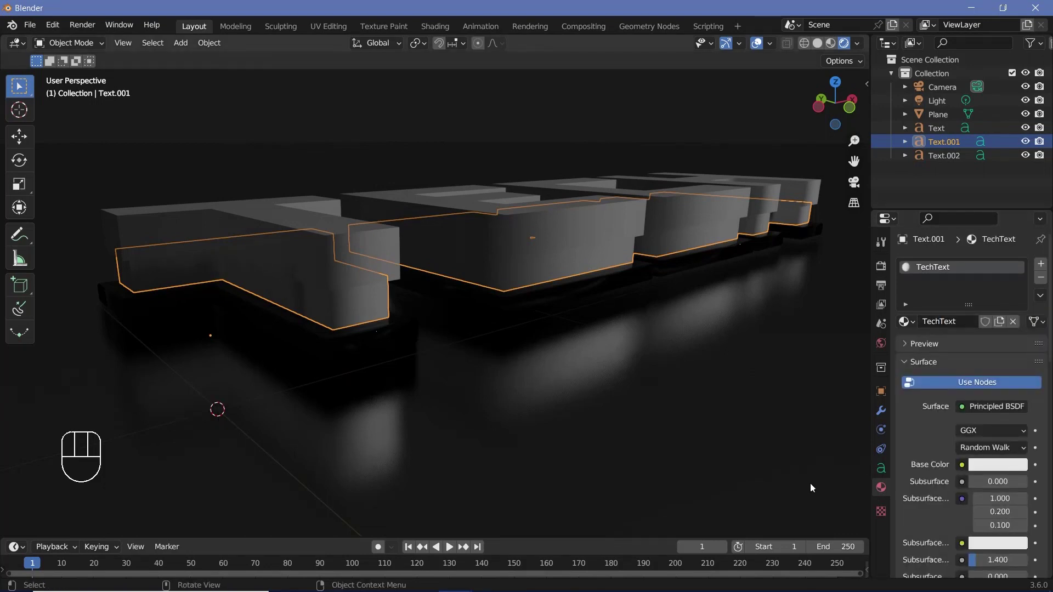
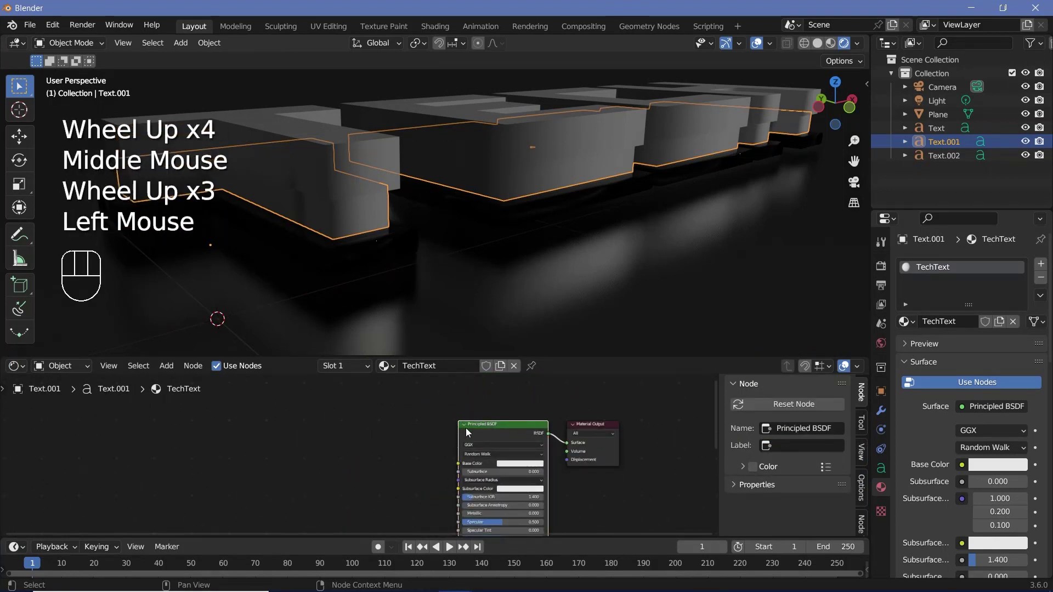
{"action": "key", "text": "x"}
{"action": "key", "text": "shift+a"}
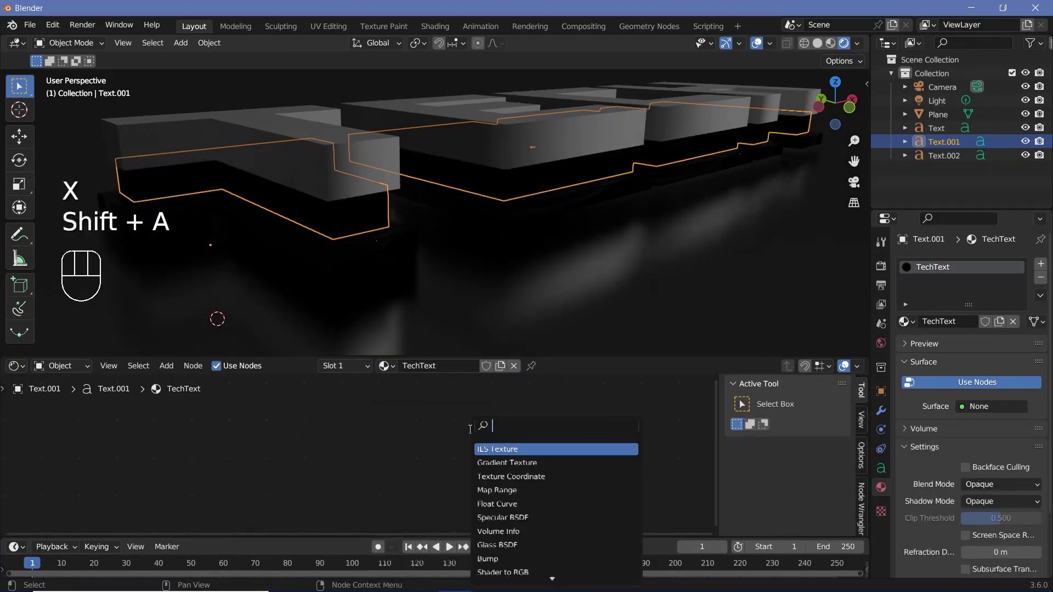
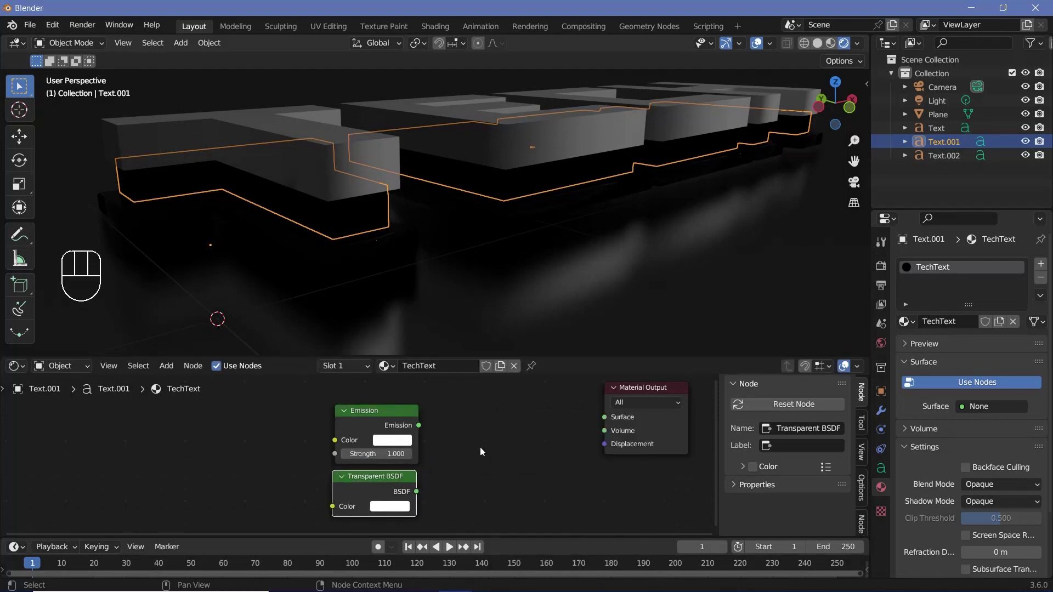
{"action": "key", "text": "shift+a"}
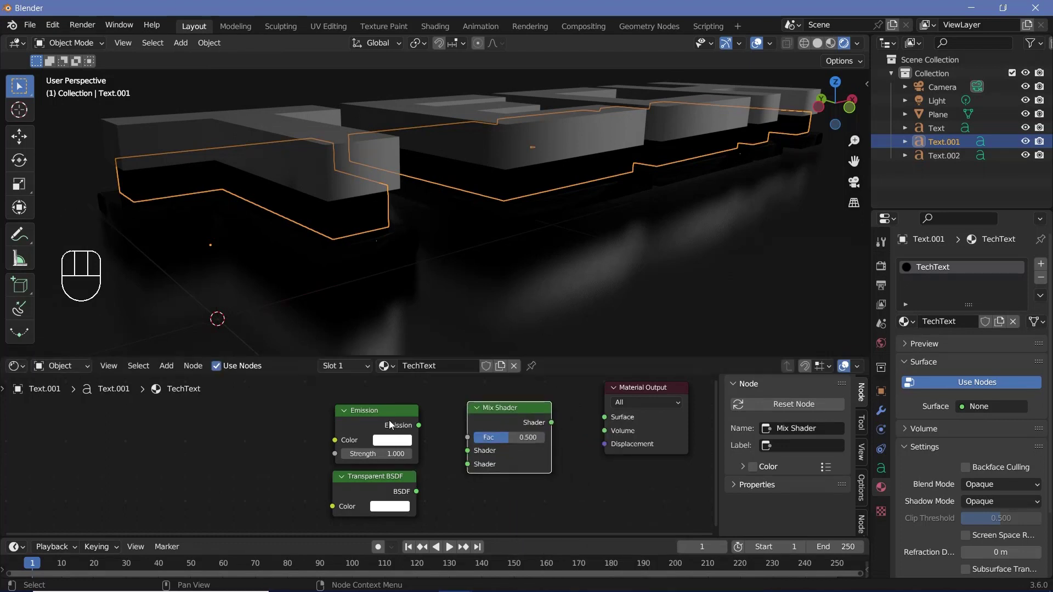
Step: Wire Emission and Transparent BSDF into the Mix Shader feeding the Material Output
{"action": "left_click", "coordinate": [426, 489]}
{"action": "right_click", "coordinate": [427, 490]}
{"action": "left_click_drag", "start_coordinate": [501, 474], "coordinate": [553, 419]}
{"action": "right_click", "coordinate": [500, 474]}
{"action": "left_click_drag", "start_coordinate": [585, 419], "coordinate": [408, 444]}
{"action": "left_click", "coordinate": [373, 426]}
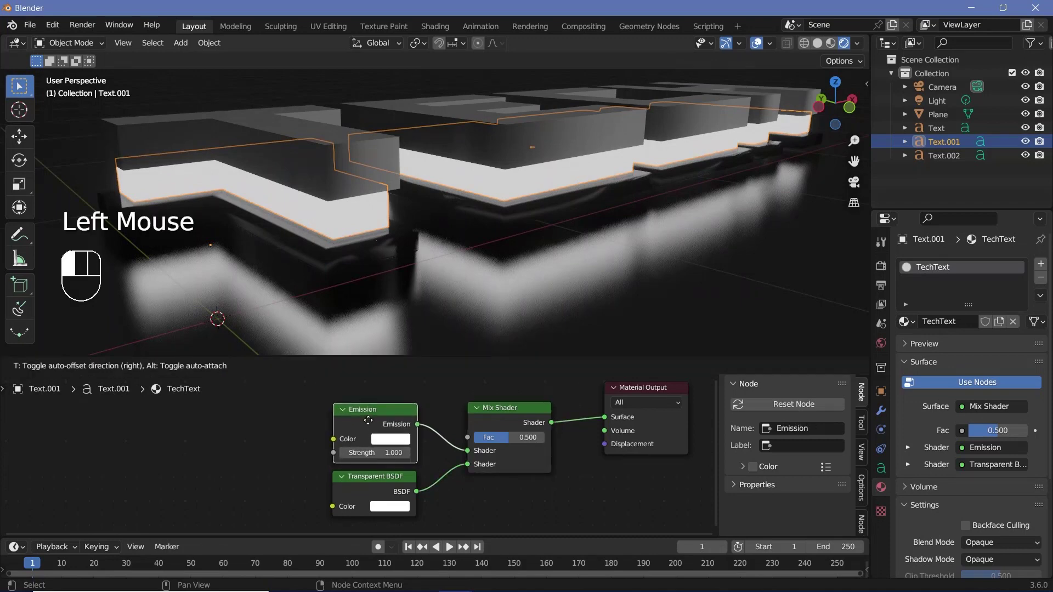
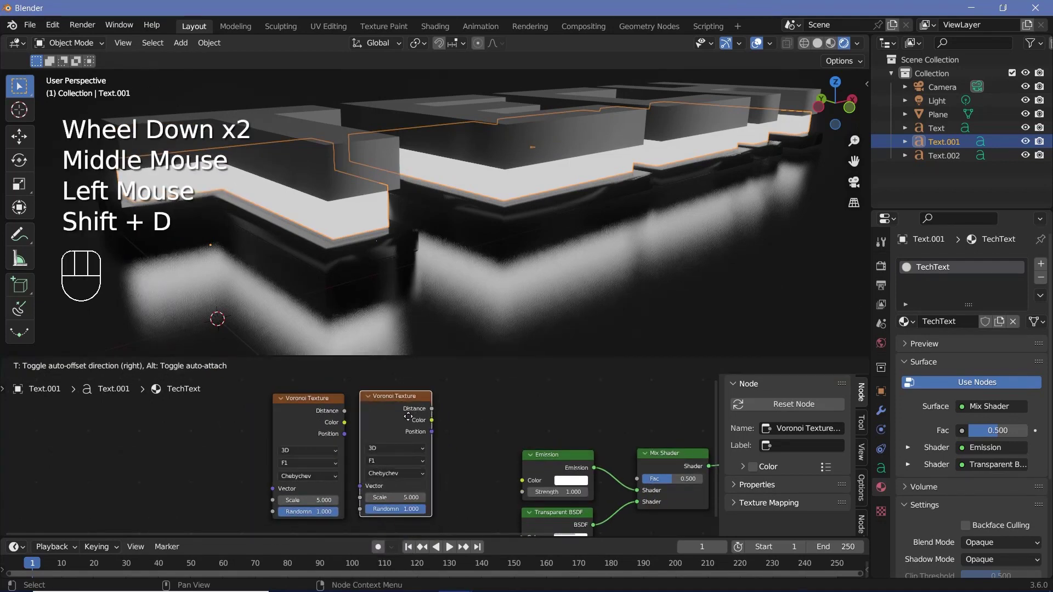
Step: Link the Voronoi Distance through a tightened Color Ramp into the Mix Shader Fac for circuit lines
{"action": "left_click_drag", "start_coordinate": [361, 459], "coordinate": [428, 441]}
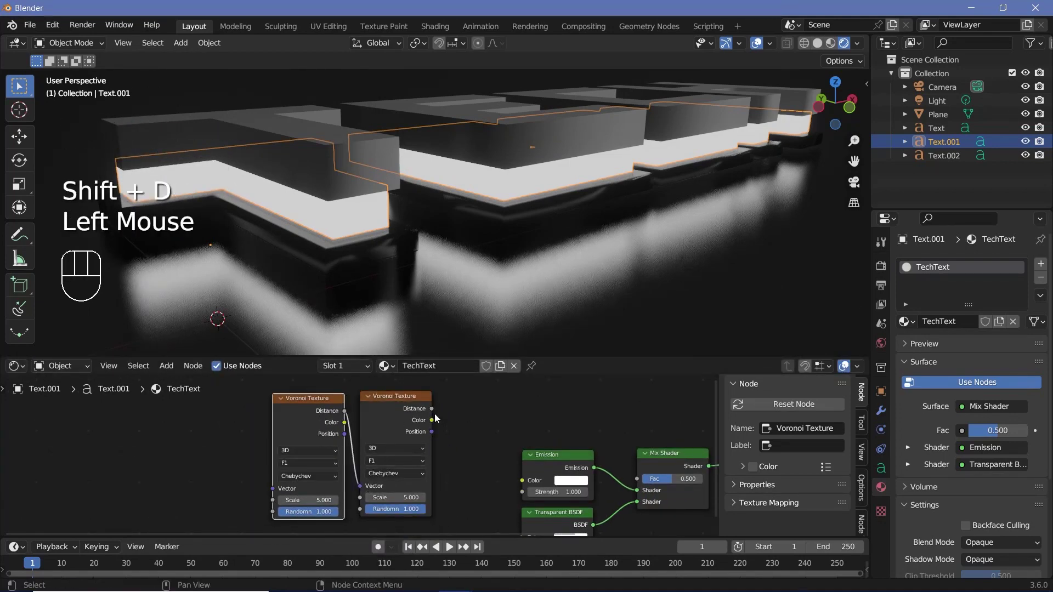
{"action": "left_click", "coordinate": [435, 415]}
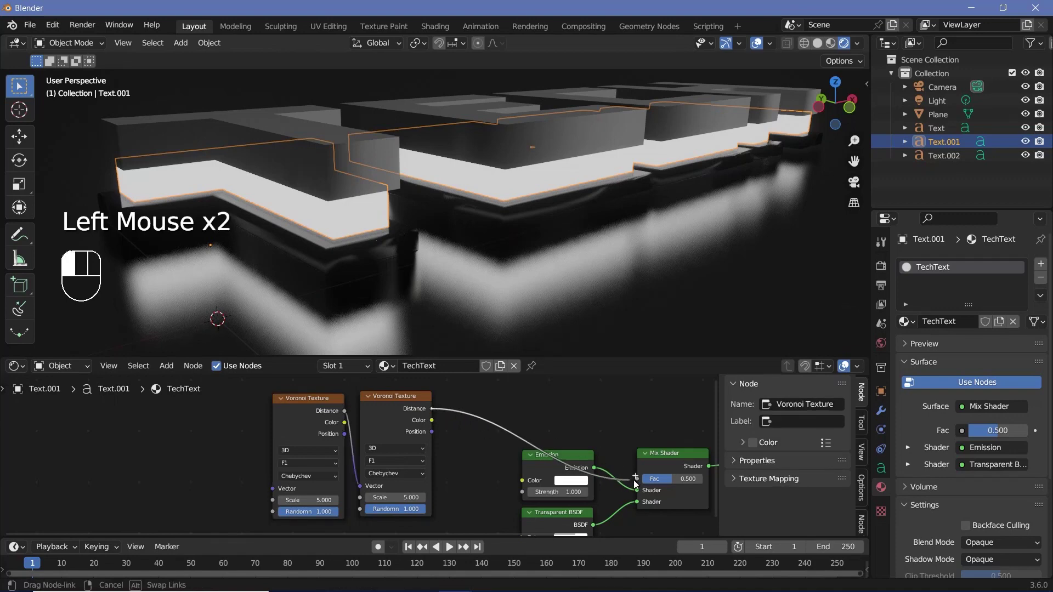
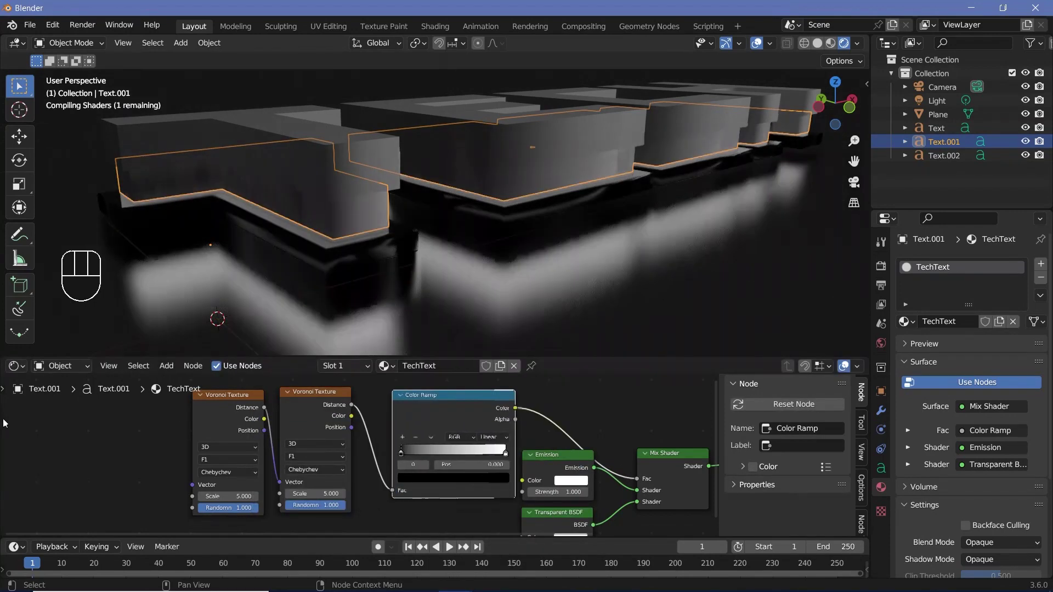
{"action": "left_click", "coordinate": [429, 423]}
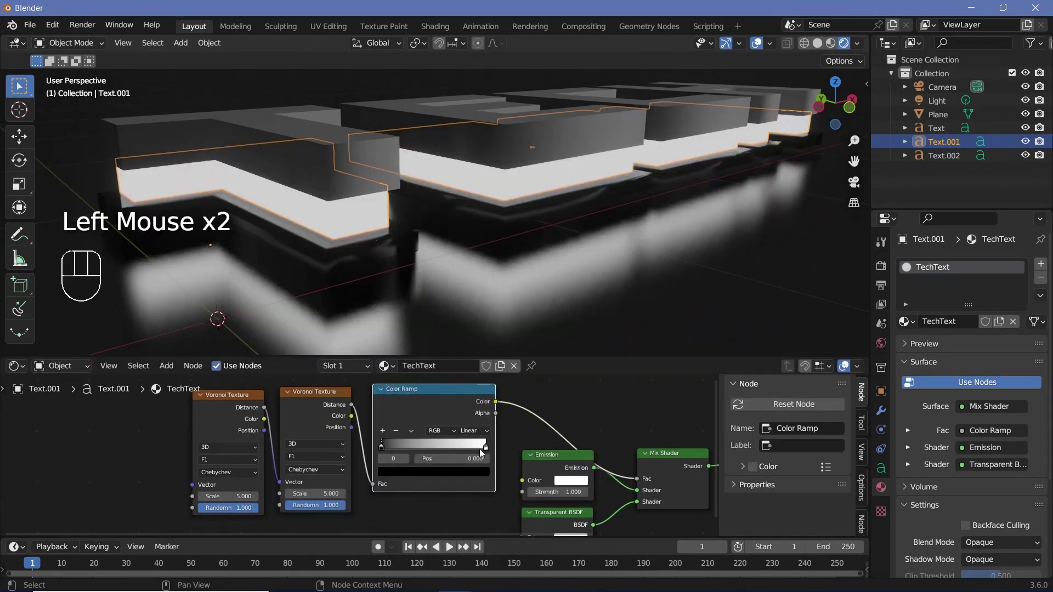
{"action": "left_click_drag", "start_coordinate": [484, 450], "coordinate": [428, 423]}
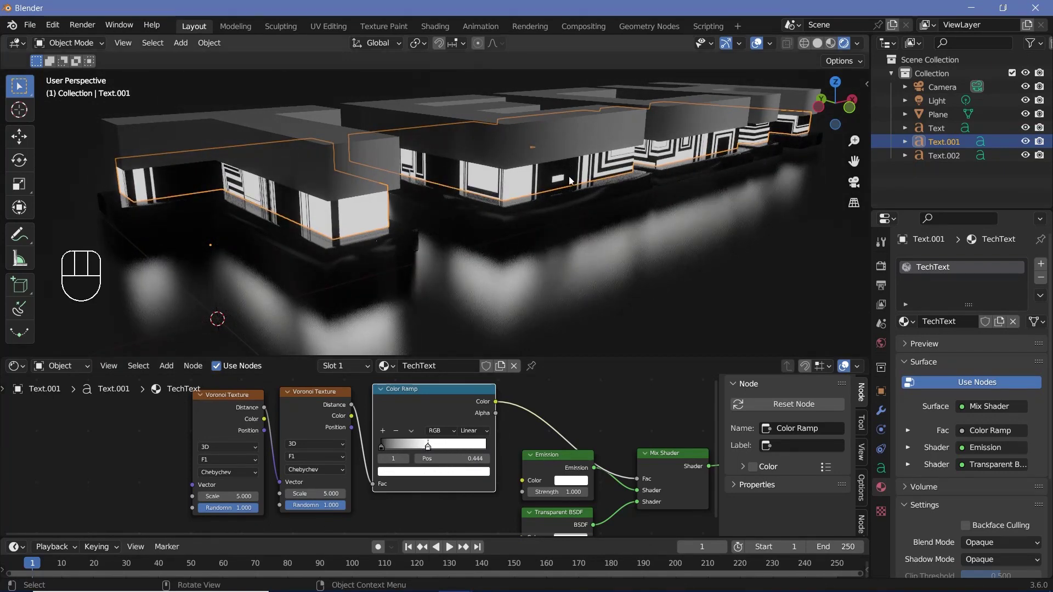
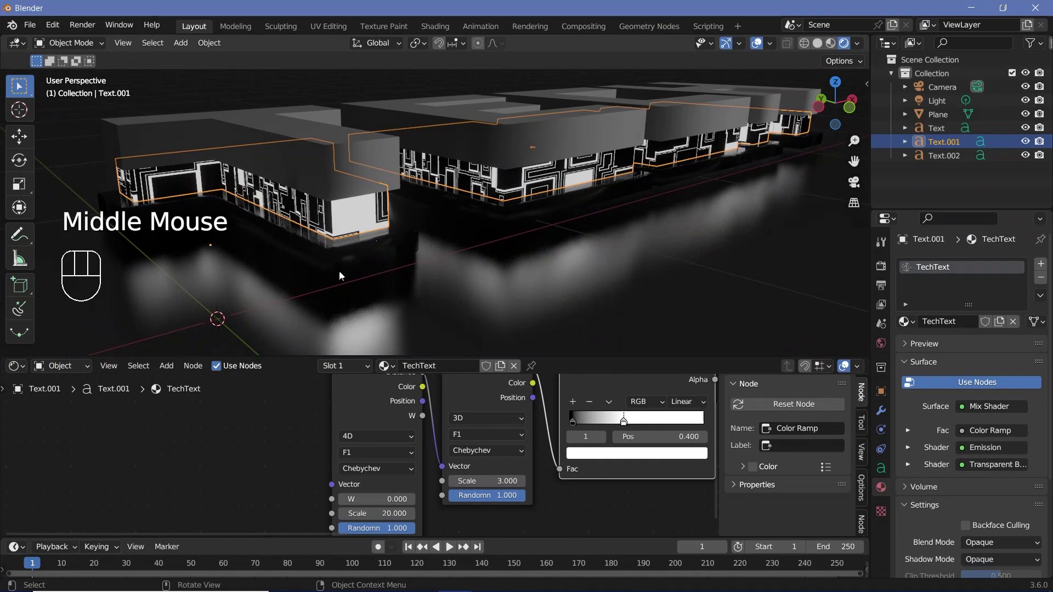
{"action": "scroll", "scroll_direction": "up", "scroll_amount": 3}
{"action": "middle_click", "coordinate": [363, 285]}
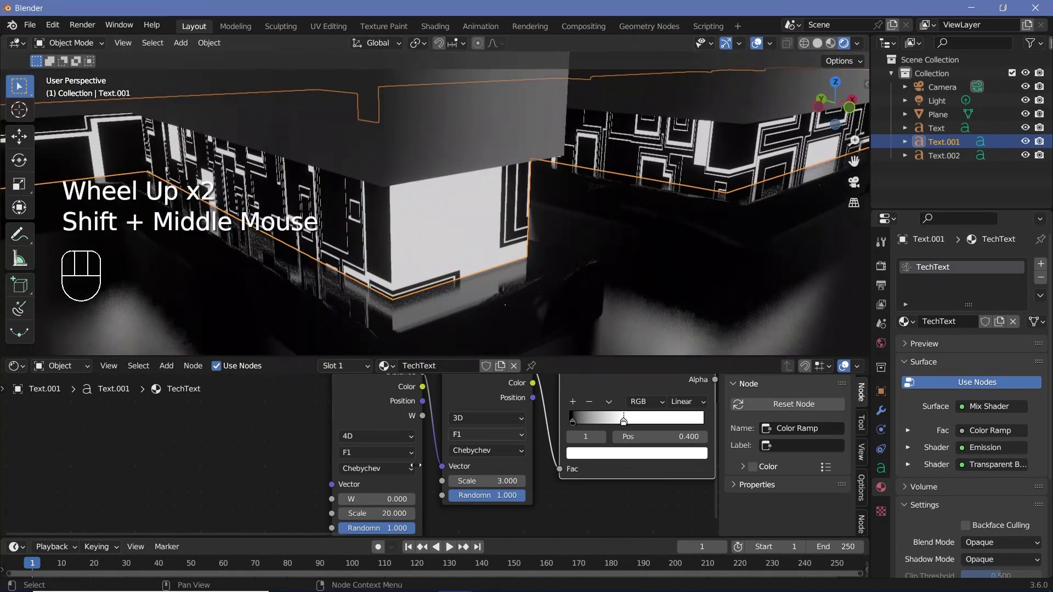
Step: Orbit and zoom around the glowing layer to inspect the wave-distorted circuit pattern
{"action": "middle_click", "coordinate": [411, 257]}
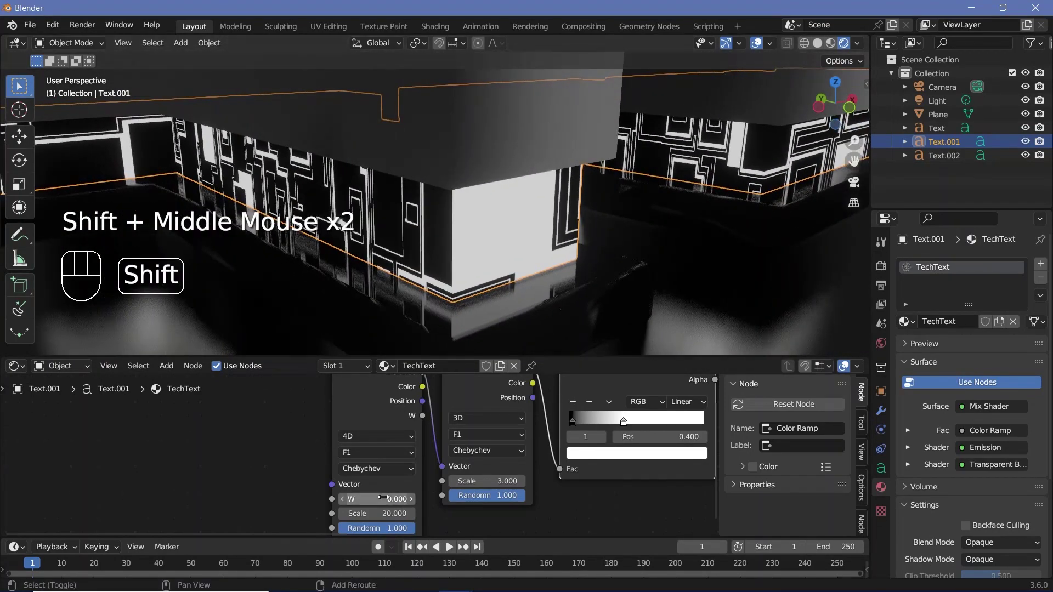
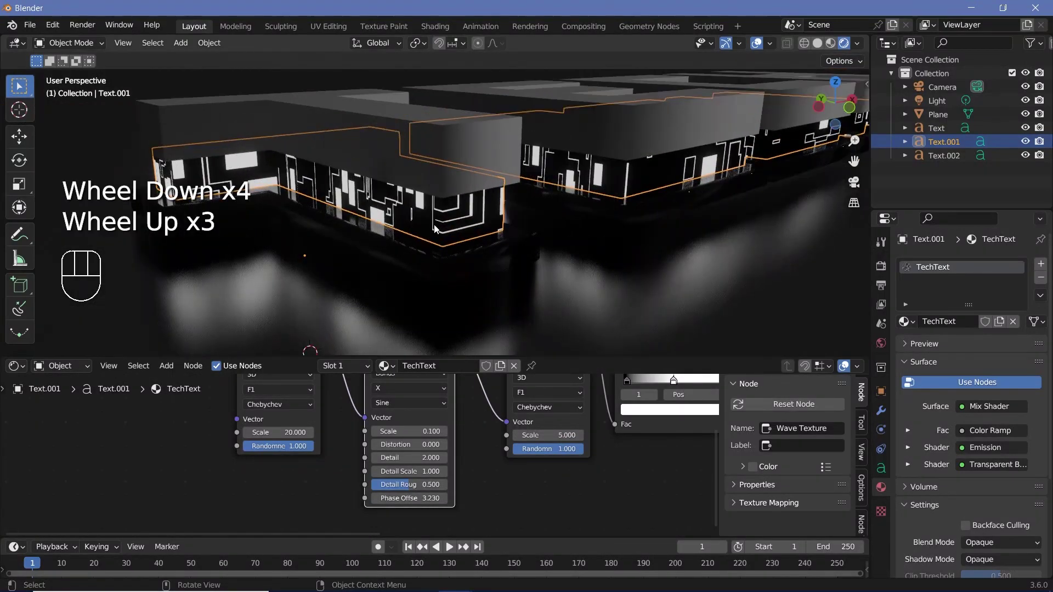
{"action": "scroll", "scroll_direction": "up", "scroll_amount": 3}
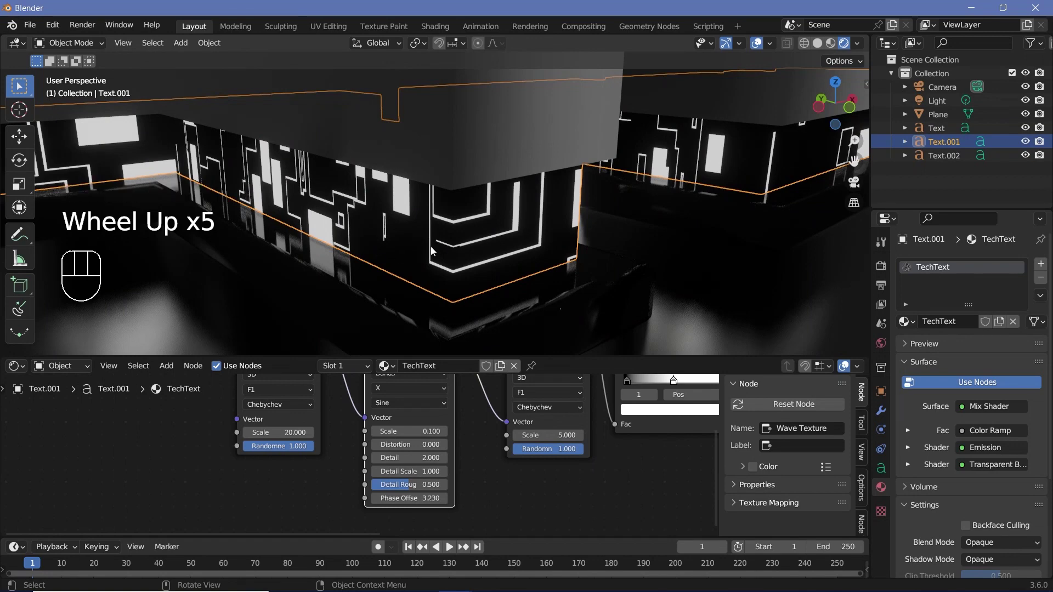
{"action": "scroll", "scroll_direction": "down", "scroll_amount": 3}
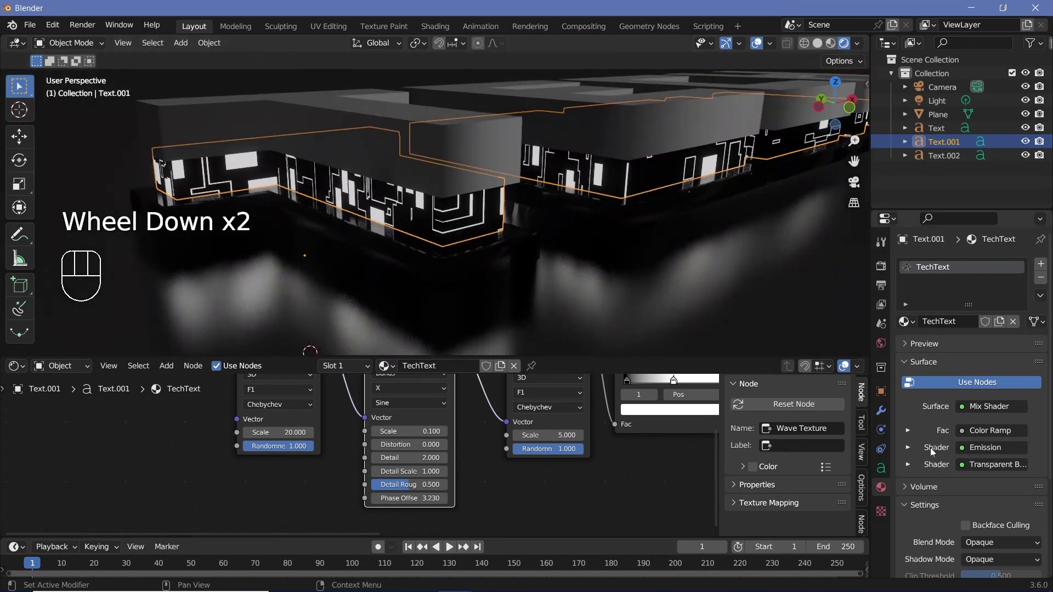
{"action": "scroll", "scroll_direction": "down", "scroll_amount": 3}
{"action": "scroll", "scroll_direction": "down", "scroll_amount": 3}
{"action": "scroll", "scroll_direction": "down", "scroll_amount": 3}
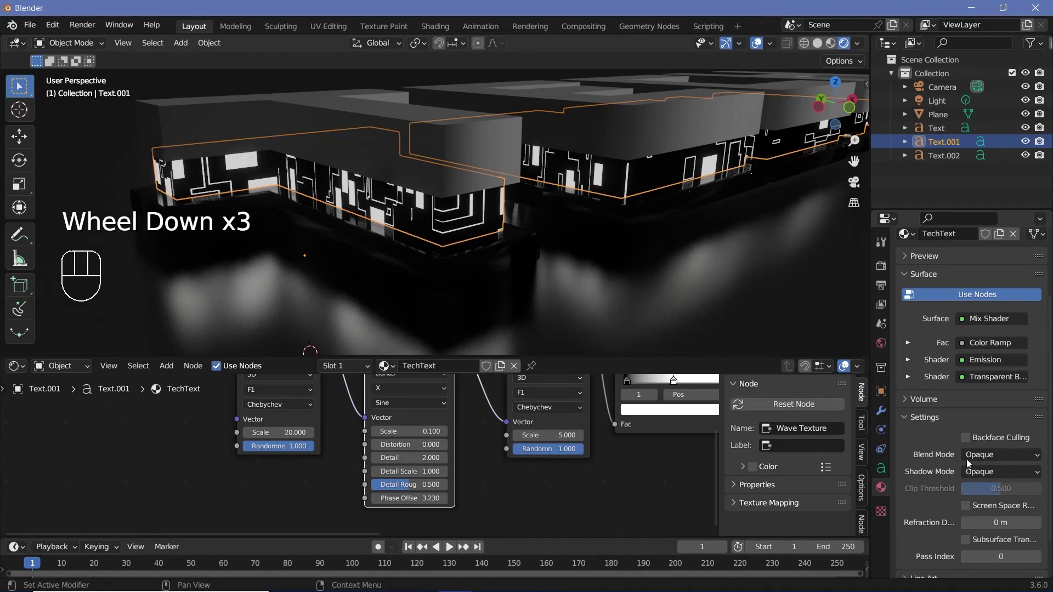
Step: Set the TechText Blend Mode to Alpha Clip so the dark parts become see-through
{"action": "left_click_drag", "start_coordinate": [978, 461], "coordinate": [502, 213]}
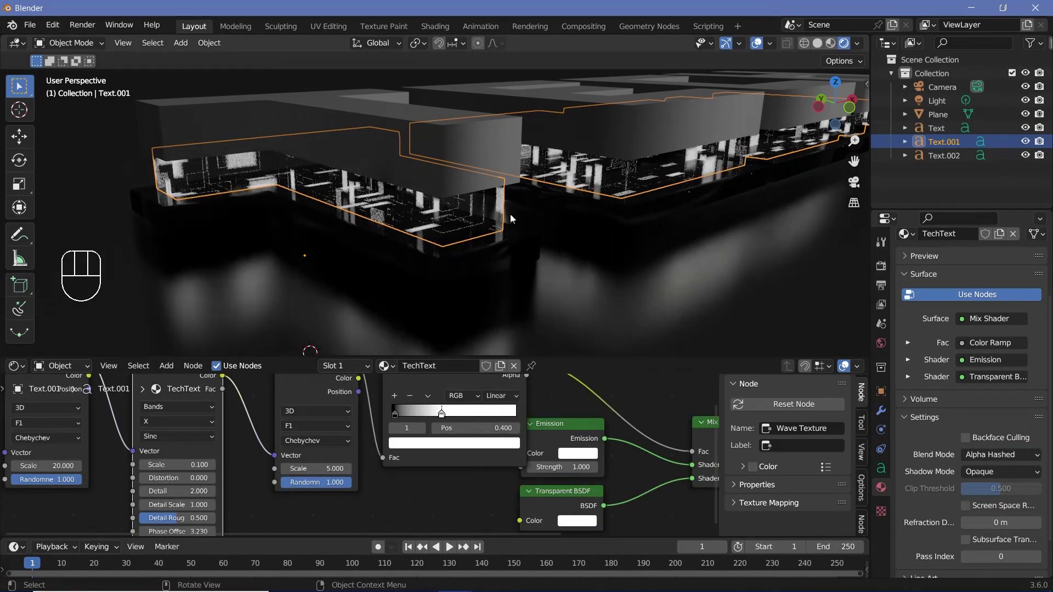
{"action": "scroll", "scroll_direction": "up", "scroll_amount": 3}
{"action": "scroll", "scroll_direction": "up", "scroll_amount": 3}
{"action": "left_click_drag", "start_coordinate": [525, 224], "coordinate": [478, 229]}
{"action": "scroll", "scroll_direction": "up", "scroll_amount": 3}
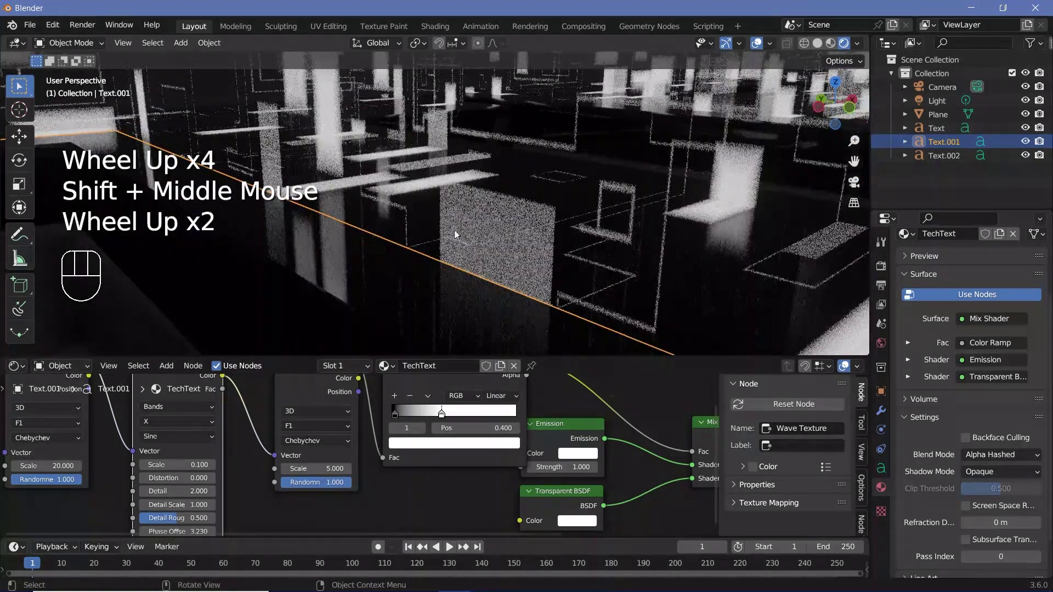
{"action": "left_click", "coordinate": [883, 268]}
{"action": "scroll", "scroll_direction": "up", "scroll_amount": 3}
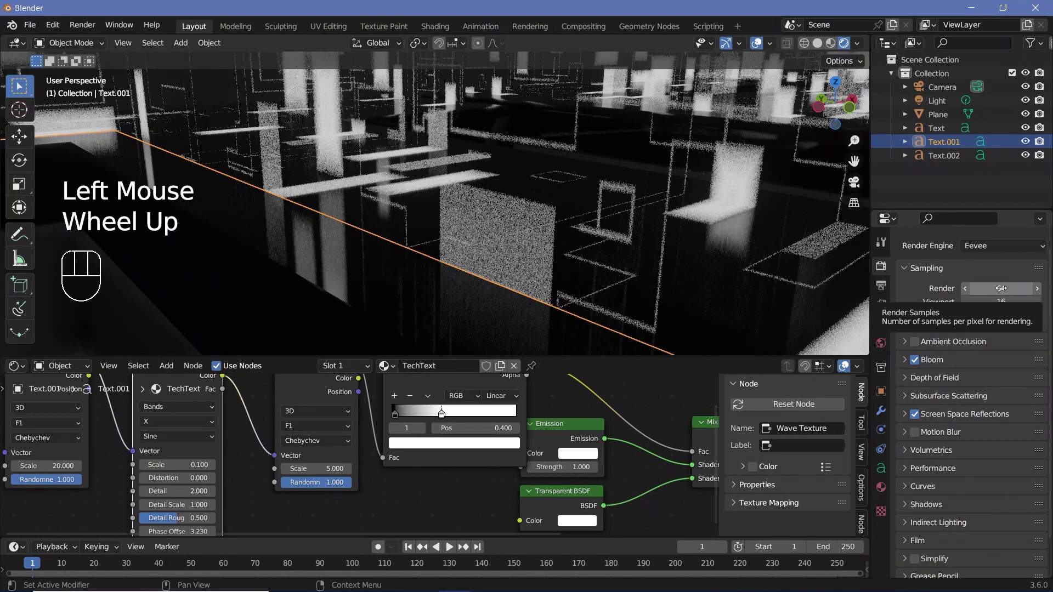
{"action": "scroll", "scroll_direction": "down", "scroll_amount": 3}
{"action": "left_click", "coordinate": [883, 490]}
{"action": "left_click_drag", "start_coordinate": [987, 464], "coordinate": [994, 491]}
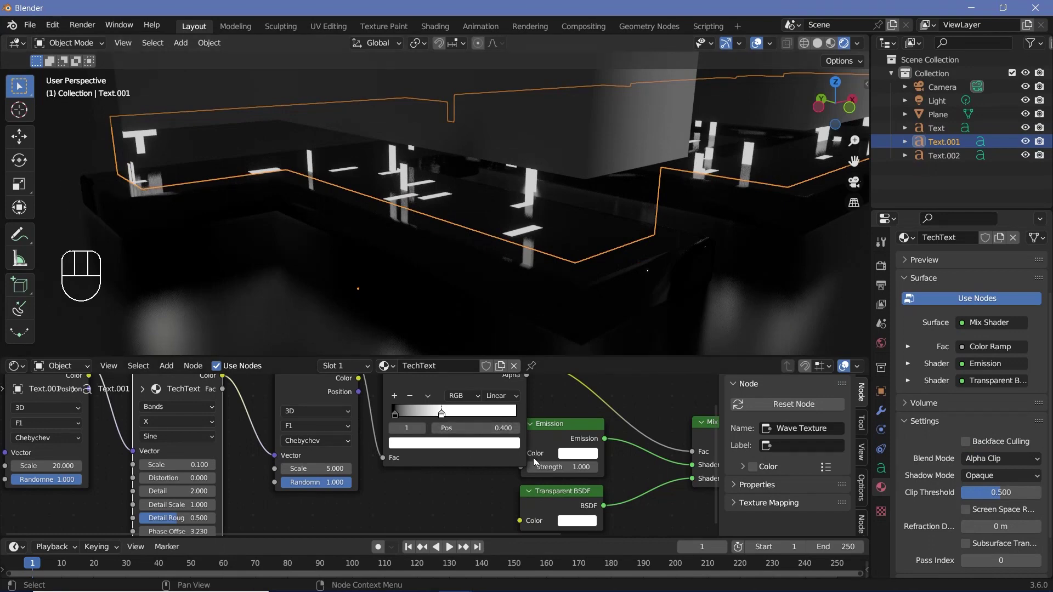
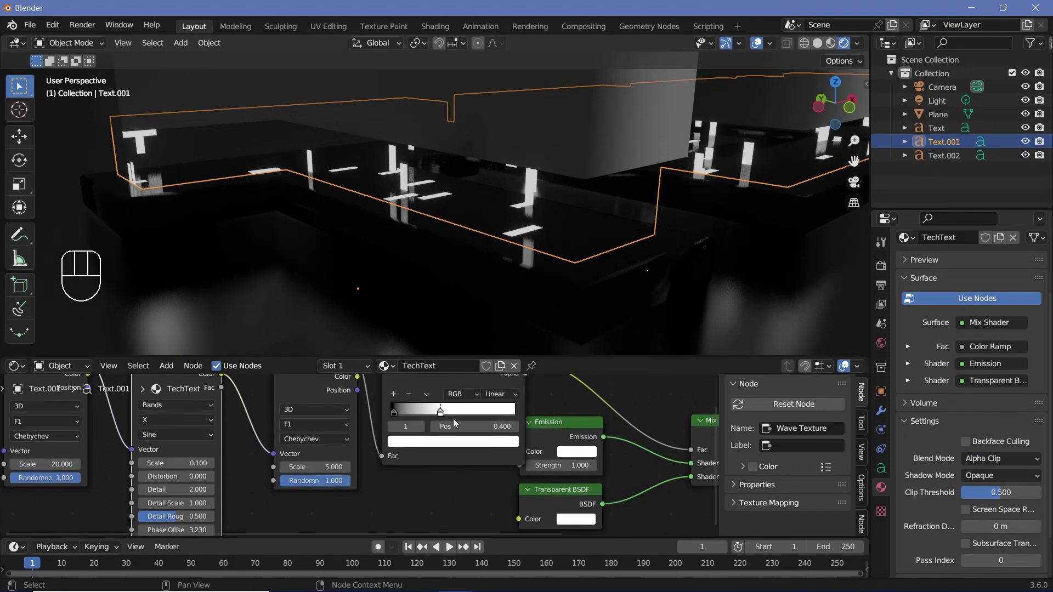
Step: Move the colour ramp's dark stop to 0.378 for sparser traces and start editing the Emission colour
{"action": "left_click_drag", "start_coordinate": [442, 417], "coordinate": [447, 417]}
{"action": "left_click", "coordinate": [436, 422]}
{"action": "left_click_drag", "start_coordinate": [432, 242], "coordinate": [492, 266]}
{"action": "scroll", "scroll_direction": "up", "scroll_amount": 3}
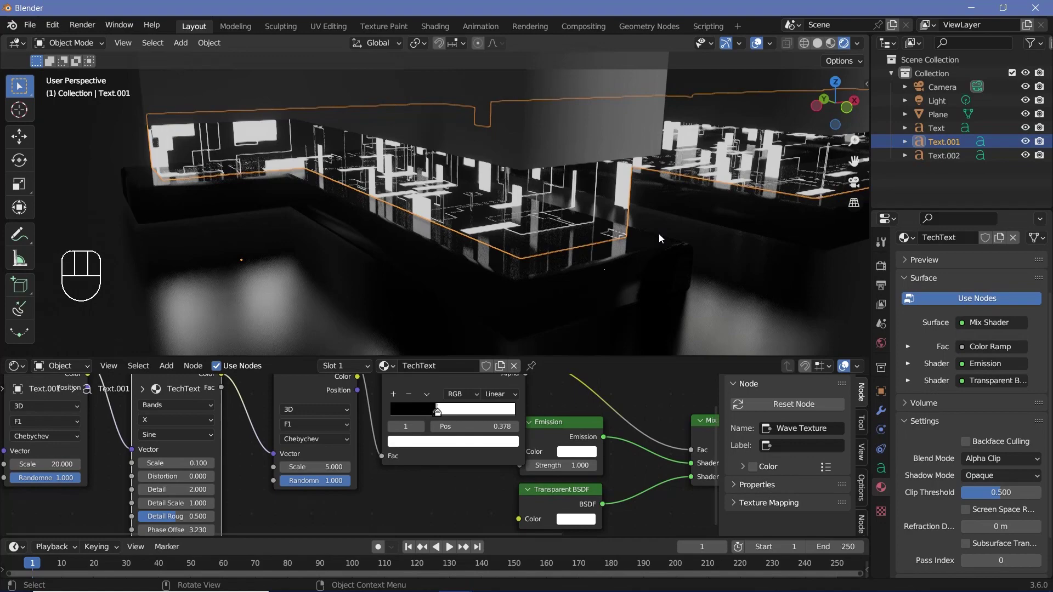
{"action": "scroll", "scroll_direction": "down", "scroll_amount": 3}
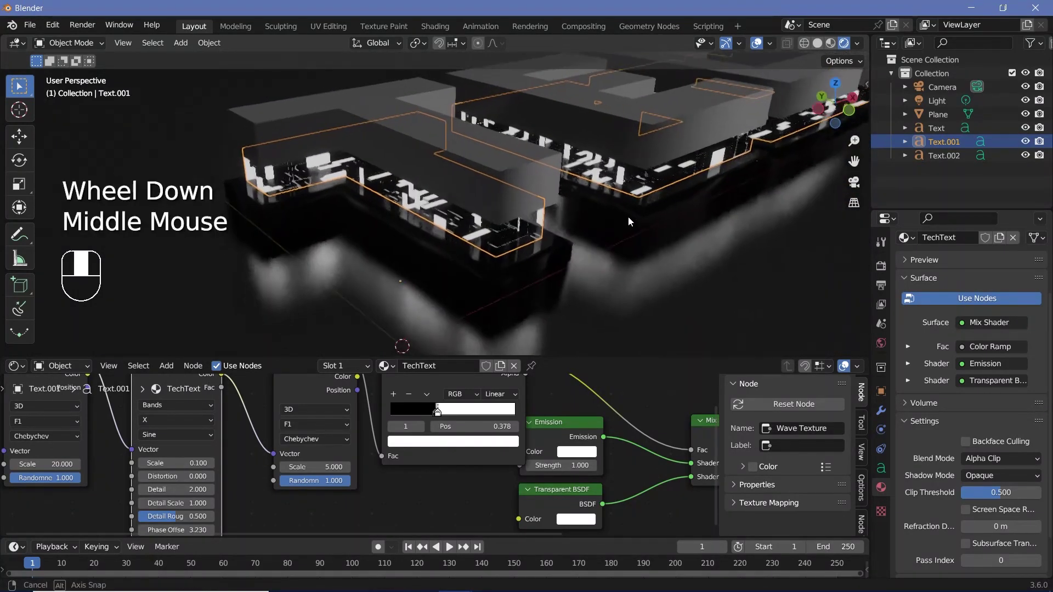
{"action": "middle_click", "coordinate": [629, 218]}
{"action": "scroll", "scroll_direction": "down", "scroll_amount": 3}
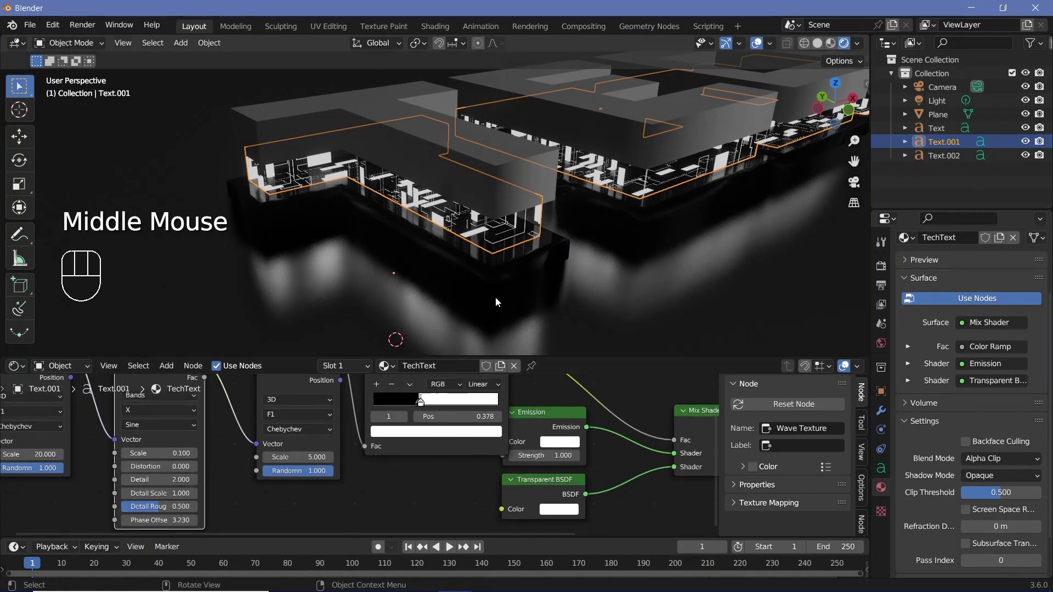
{"action": "left_click", "coordinate": [565, 447]}
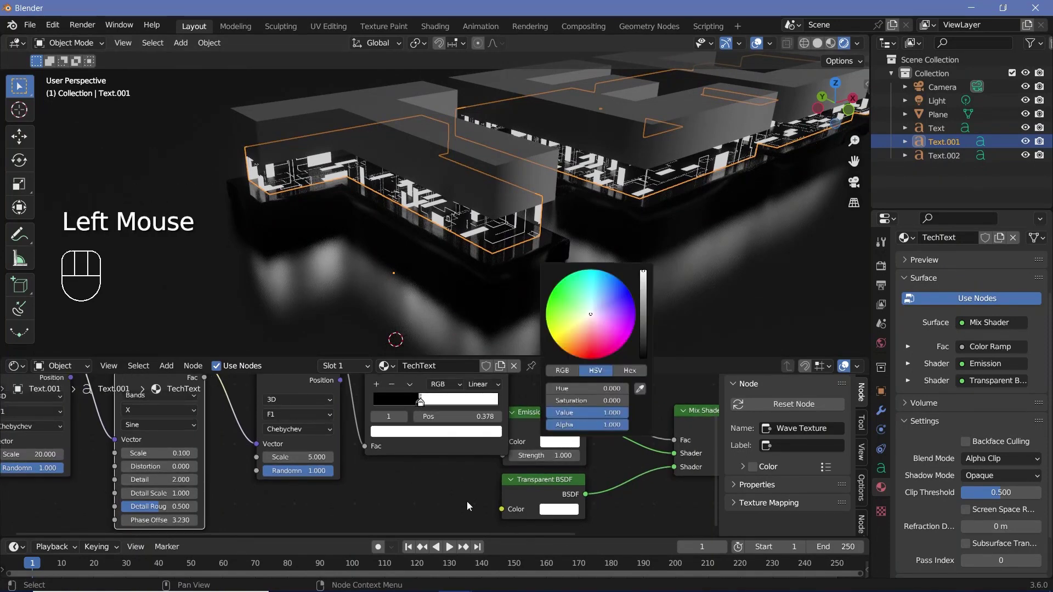
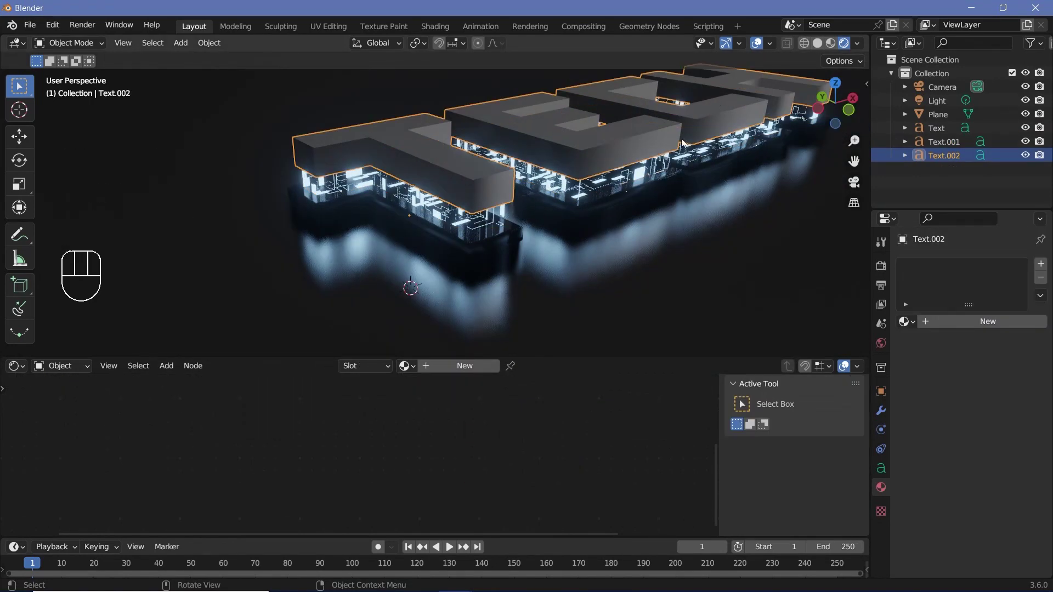
Step: Wire the Noise Texture through a Color Ramp into the TopText material for a grungy surface
{"action": "left_click_drag", "start_coordinate": [450, 369], "coordinate": [540, 423]}
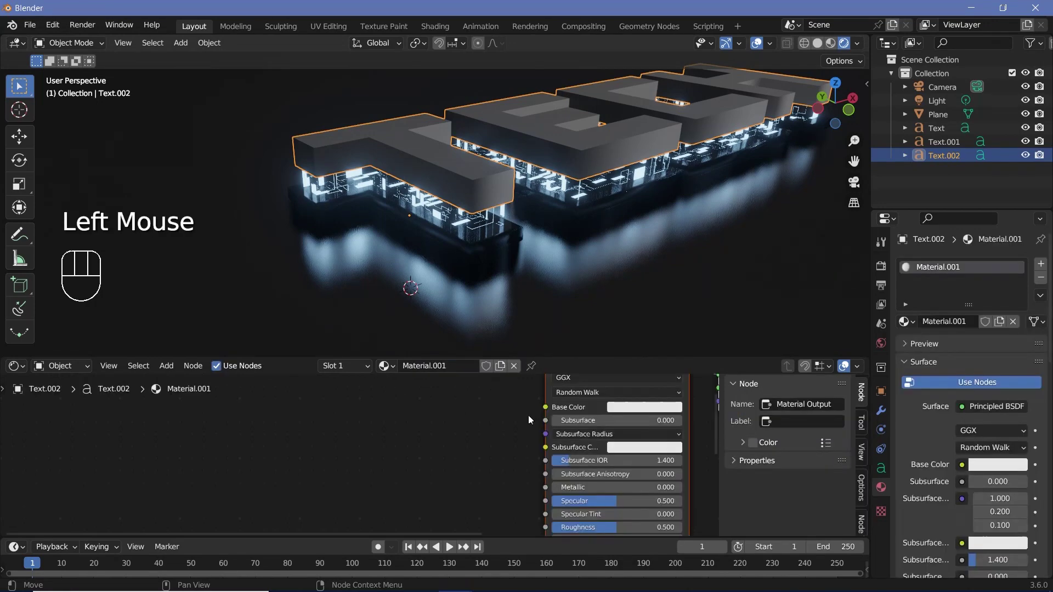
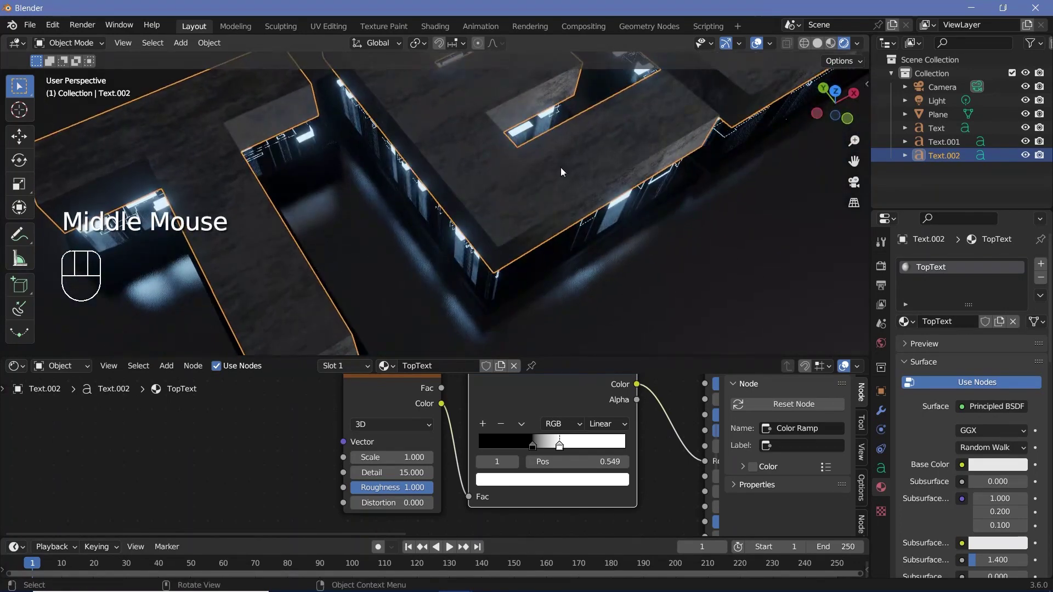
{"action": "left_click_drag", "start_coordinate": [576, 158], "coordinate": [623, 196]}
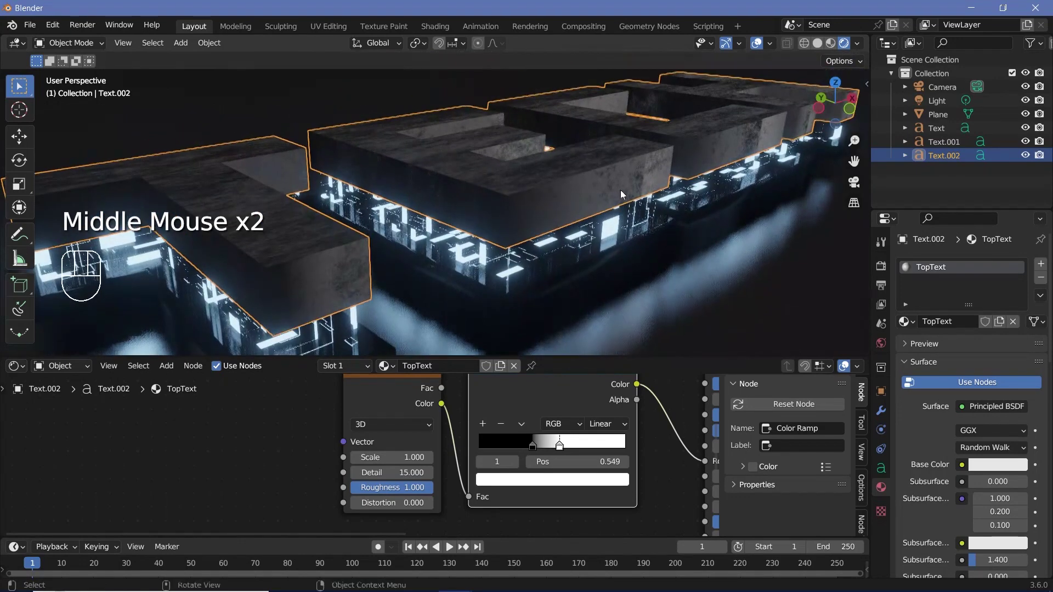
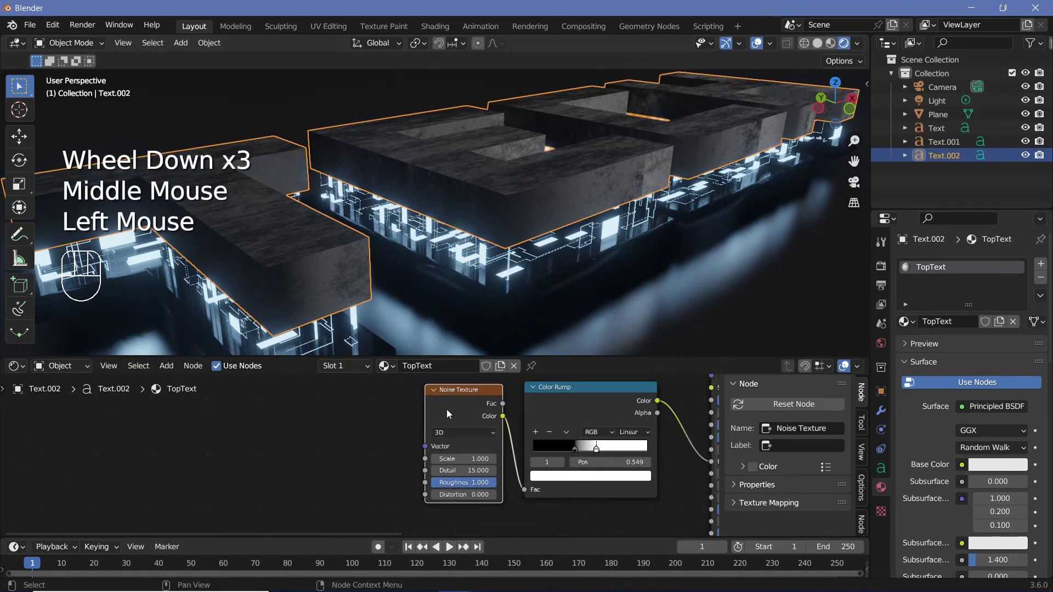
{"action": "key", "text": "ctrl+t"}
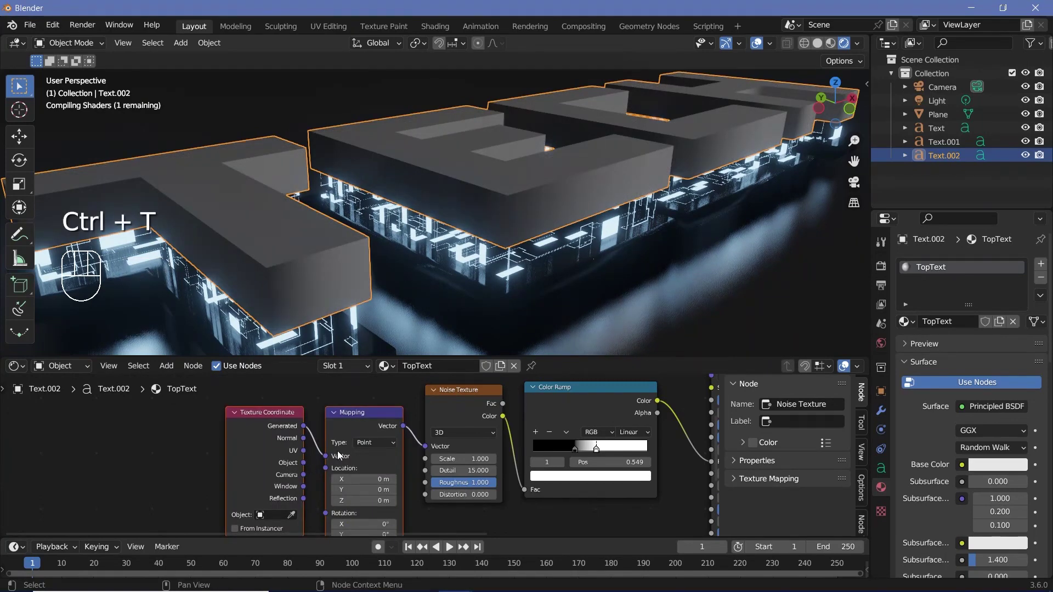
{"action": "left_click_drag", "start_coordinate": [329, 461], "coordinate": [444, 323]}
{"action": "left_click_drag", "start_coordinate": [484, 206], "coordinate": [474, 196]}
Step: Tweak the noise detail and roughness while inspecting the weathered top layer, then pick the camera
{"action": "left_click", "coordinate": [465, 257]}
{"action": "scroll", "scroll_direction": "down", "scroll_amount": 3}
{"action": "scroll", "scroll_direction": "up", "scroll_amount": 3}
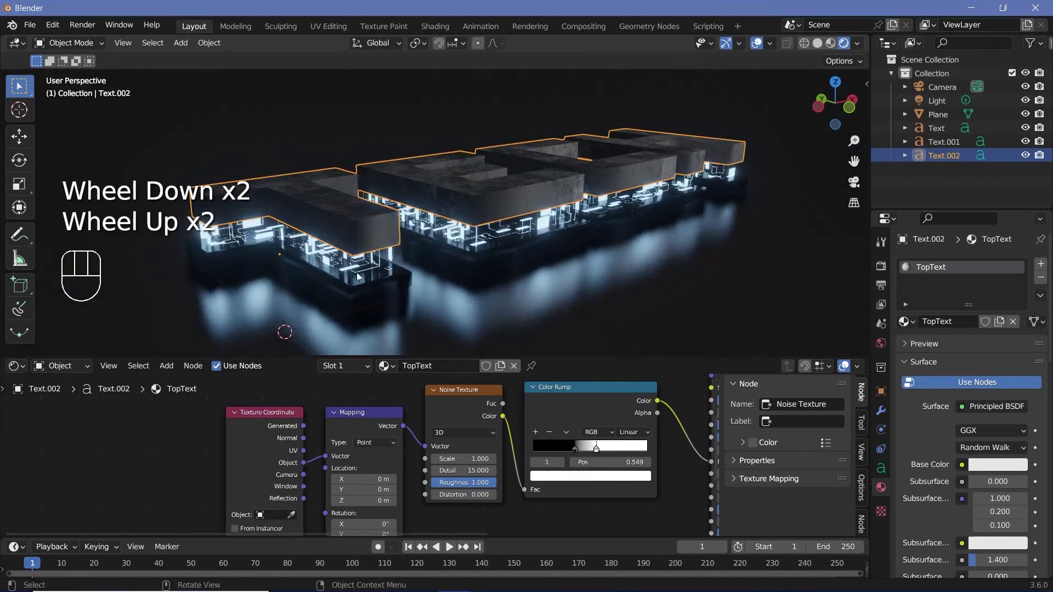
{"action": "scroll", "scroll_direction": "down", "scroll_amount": 3}
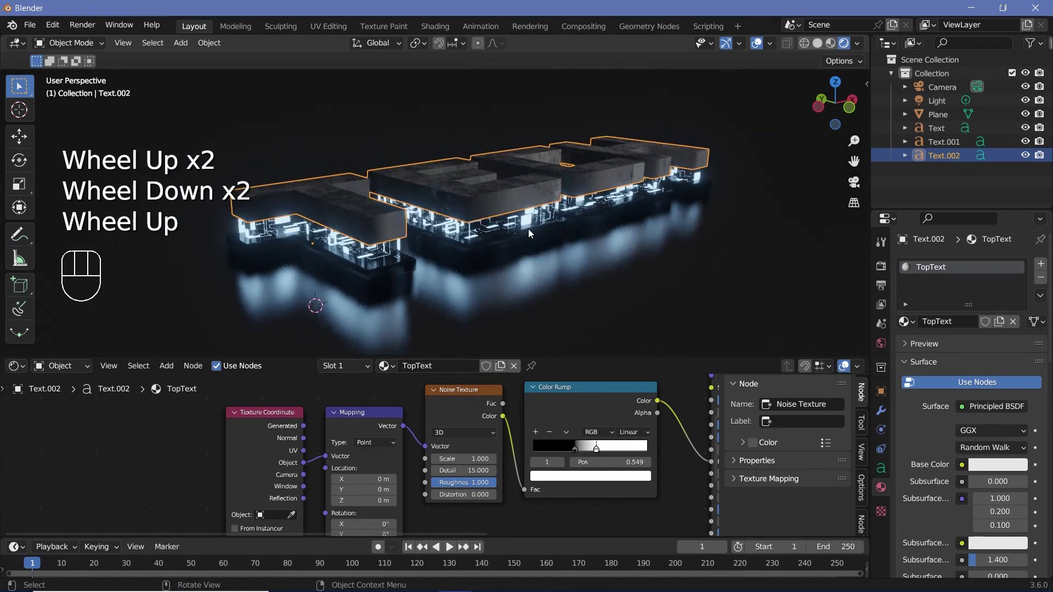
{"action": "scroll", "scroll_direction": "up", "scroll_amount": 3}
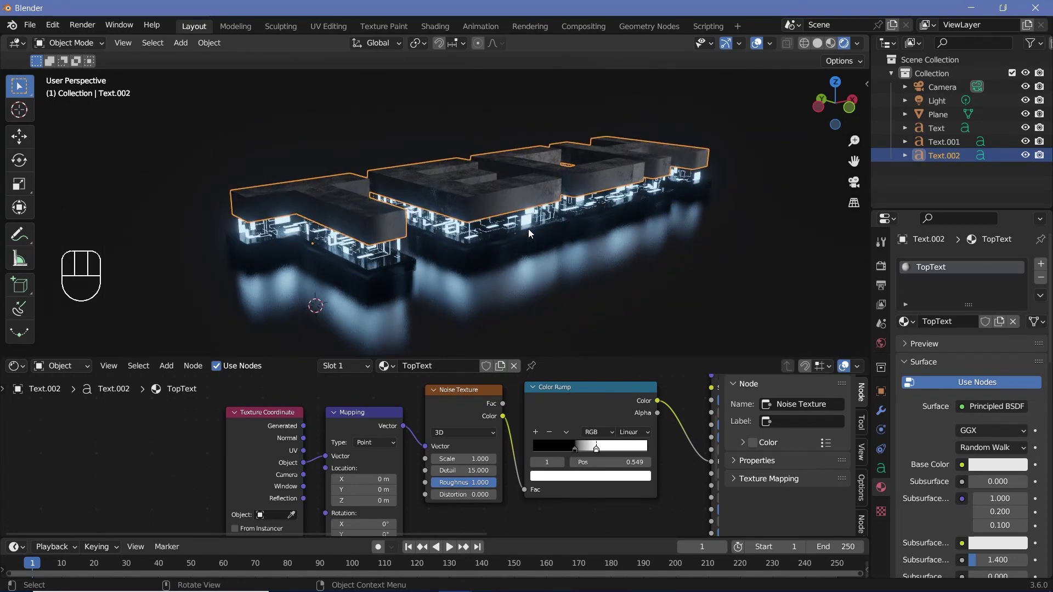
{"action": "left_click", "coordinate": [945, 93]}
Step: Reset the camera's location and rotation, nudge it, and look through it
{"action": "scroll", "scroll_direction": "down", "scroll_amount": 3}
{"action": "key", "text": "alt+g"}
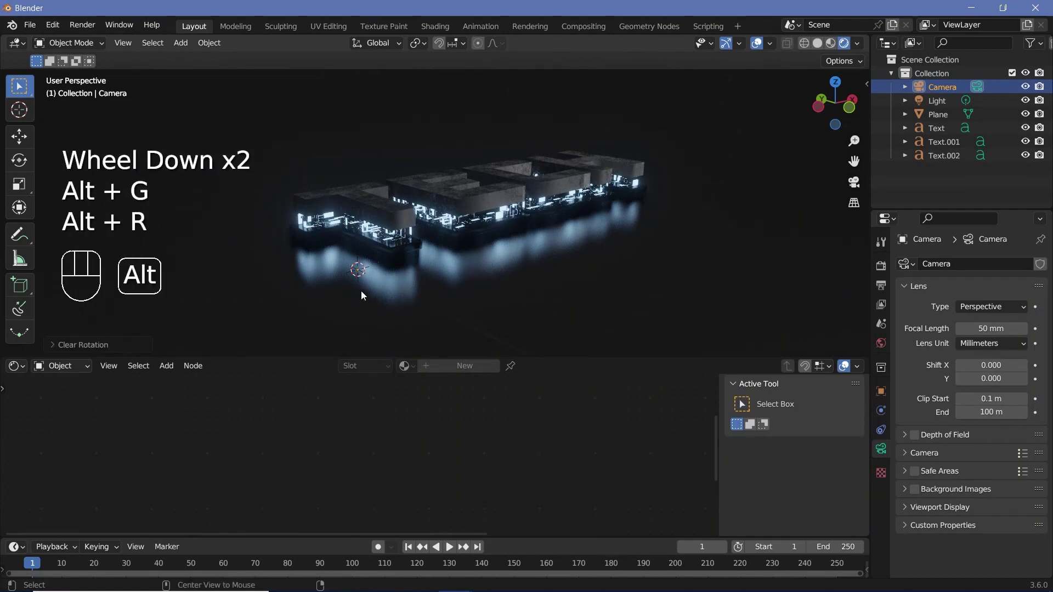
{"action": "key", "text": "alt+r"}
{"action": "key", "text": "g"}
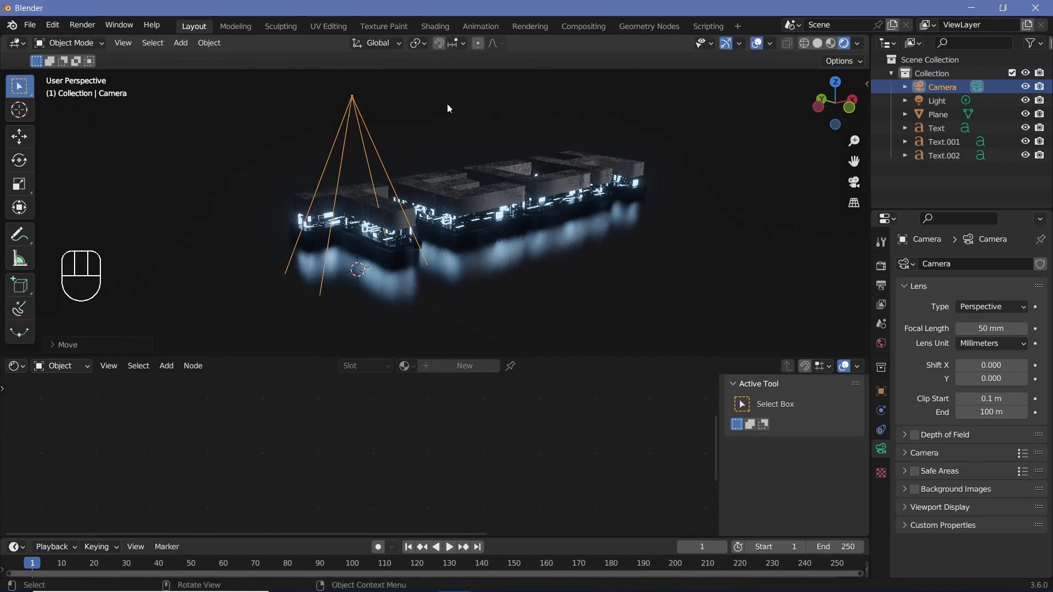
{"action": "key", "text": "r"}
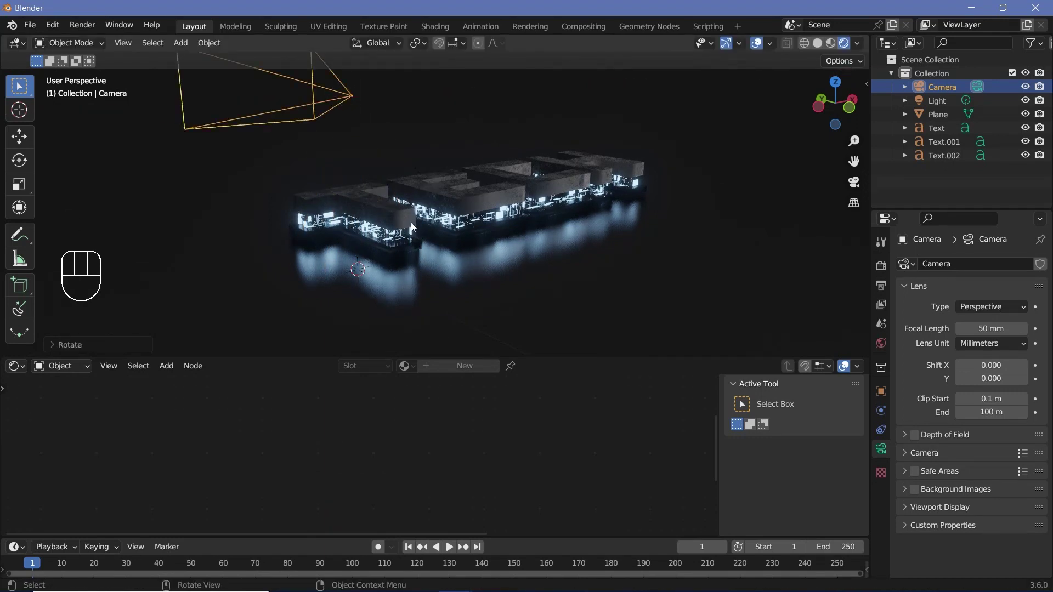
{"action": "key", "text": "KP_0"}
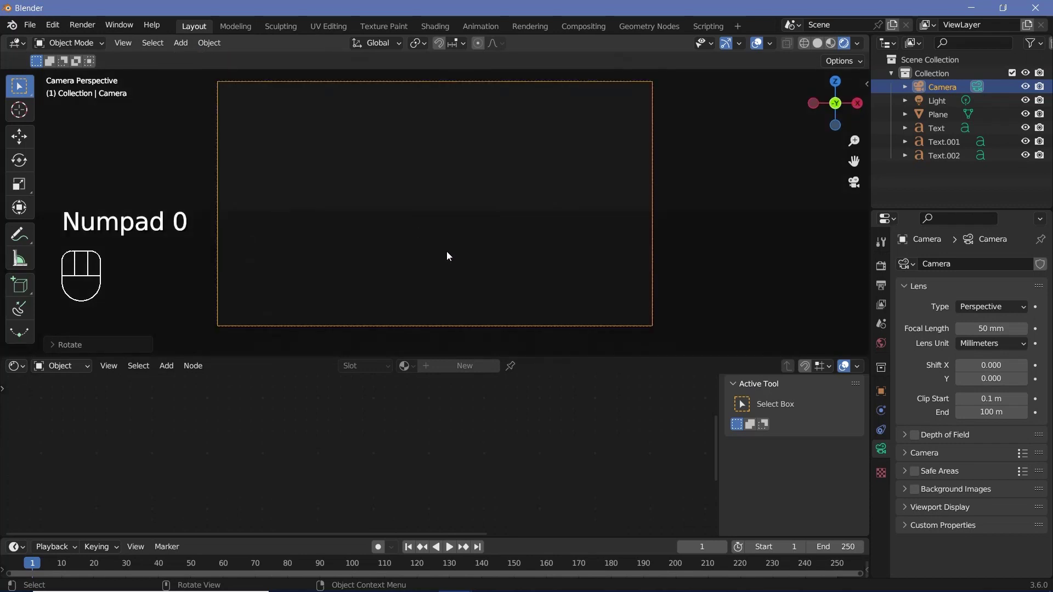
Step: Move and rotate the camera until the TECH slabs and floor reflections fill the frame
{"action": "key", "text": "g"}
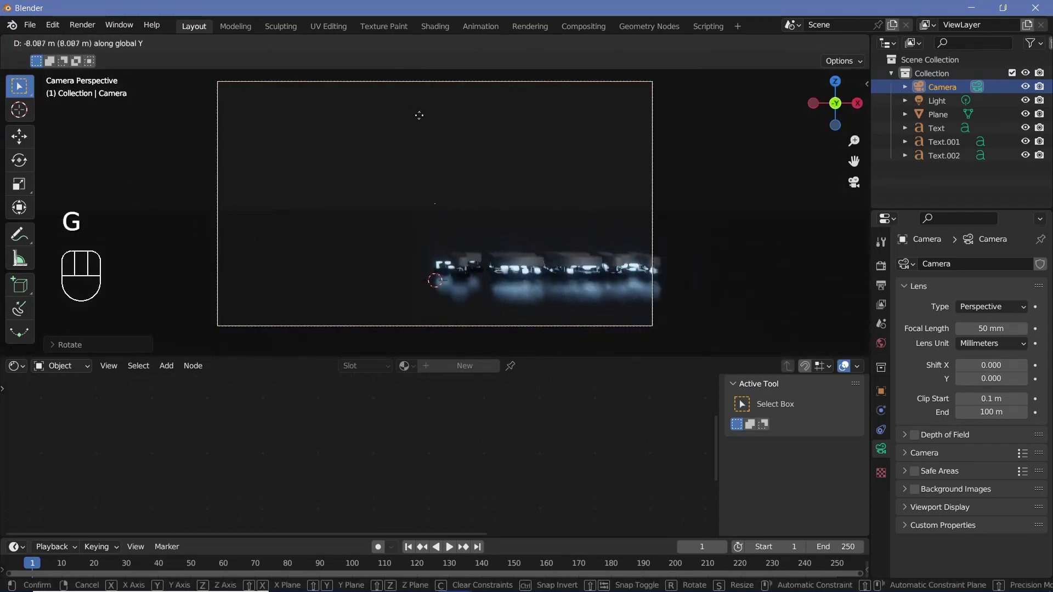
{"action": "key", "text": "g"}
{"action": "key", "text": "r"}
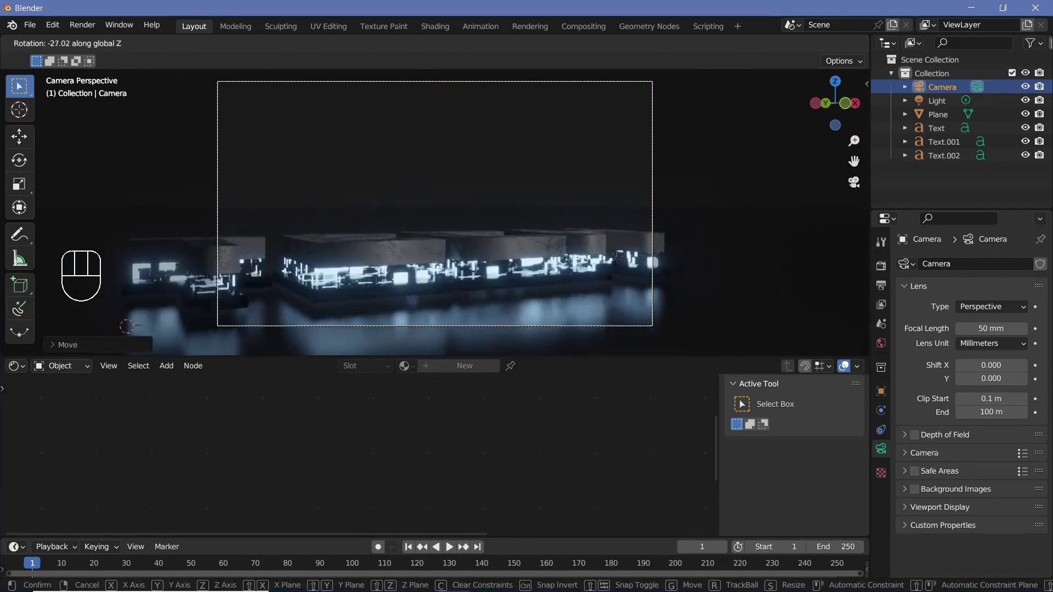
{"action": "key", "text": "r"}
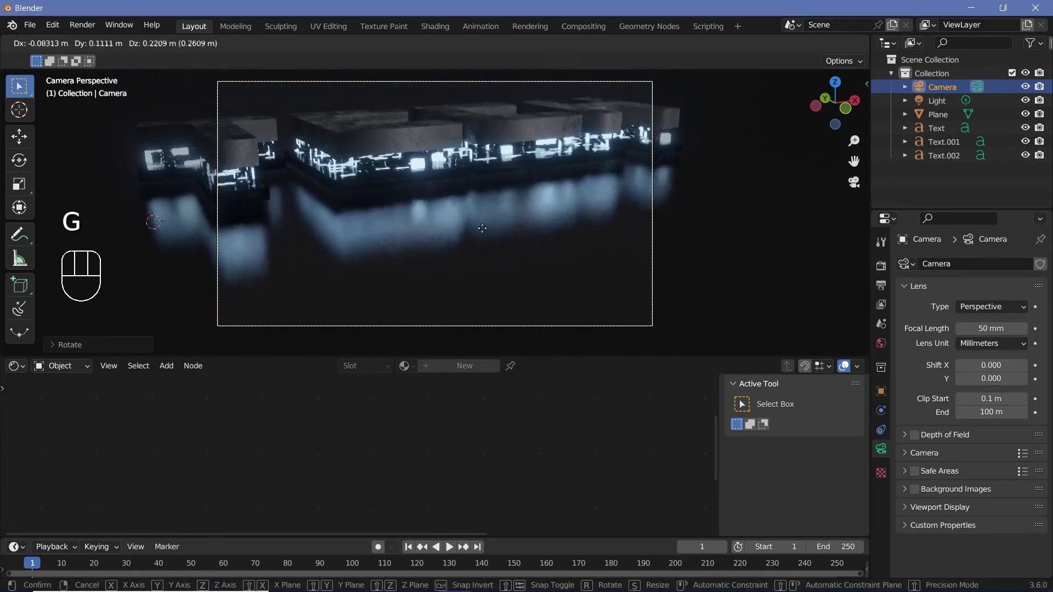
{"action": "key", "text": "g"}
{"action": "scroll", "scroll_direction": "down", "scroll_amount": 3}
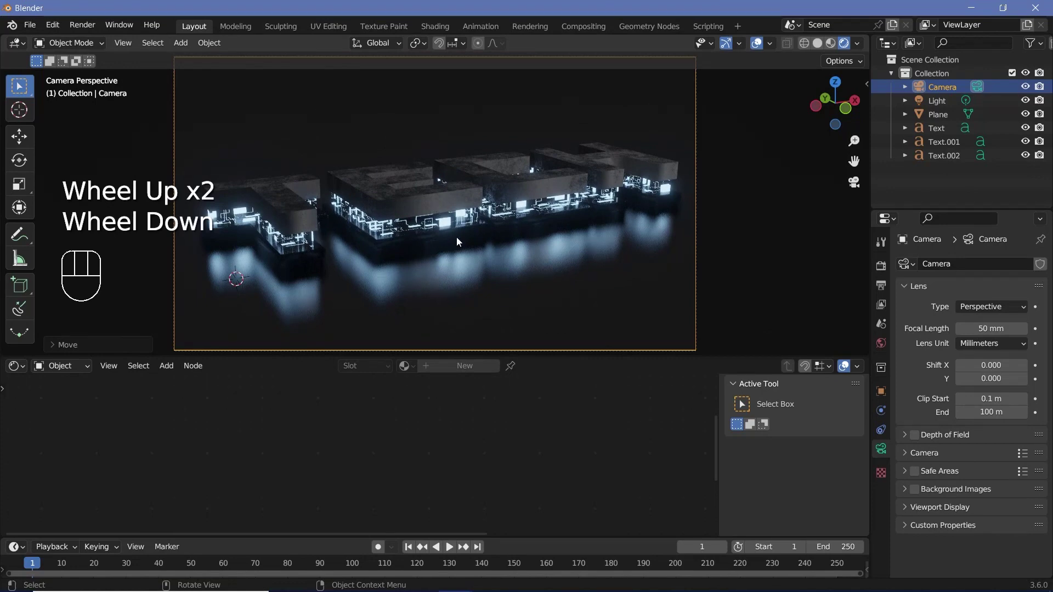
{"action": "left_click", "coordinate": [578, 424]}
{"action": "scroll", "scroll_direction": "down", "scroll_amount": 3}
{"action": "middle_click", "coordinate": [466, 451]}
Step: Give the point light a 24 m radius and move it above the text, checking through the camera
{"action": "left_click", "coordinate": [511, 187]}
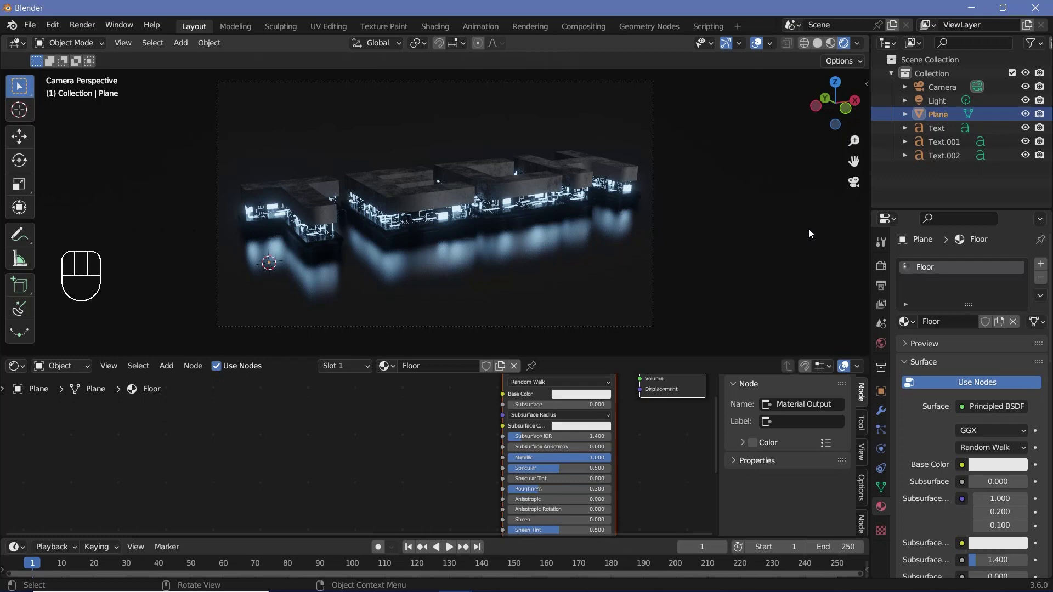
{"action": "left_click", "coordinate": [354, 230]}
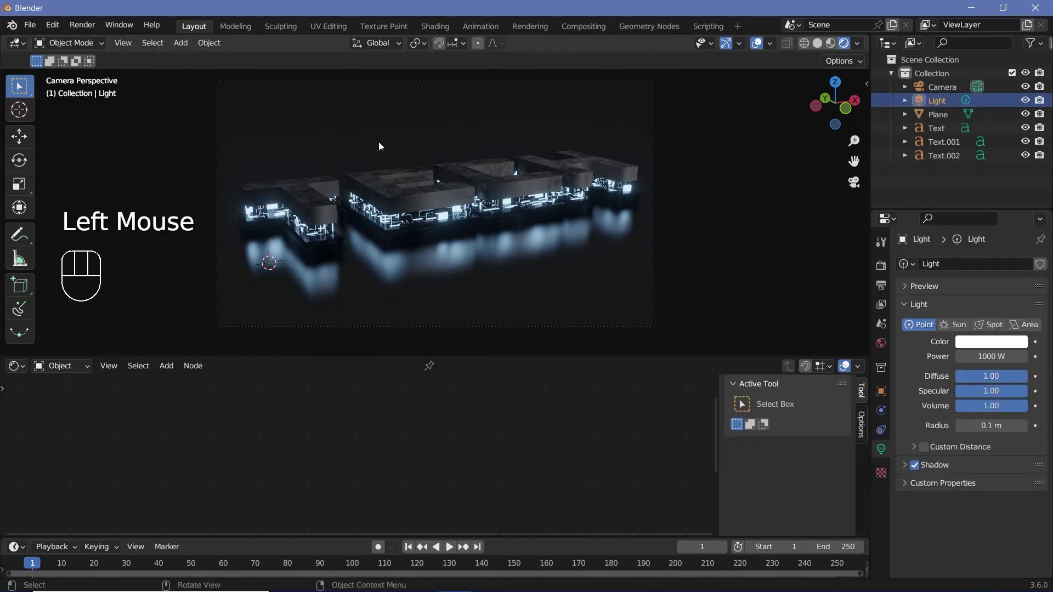
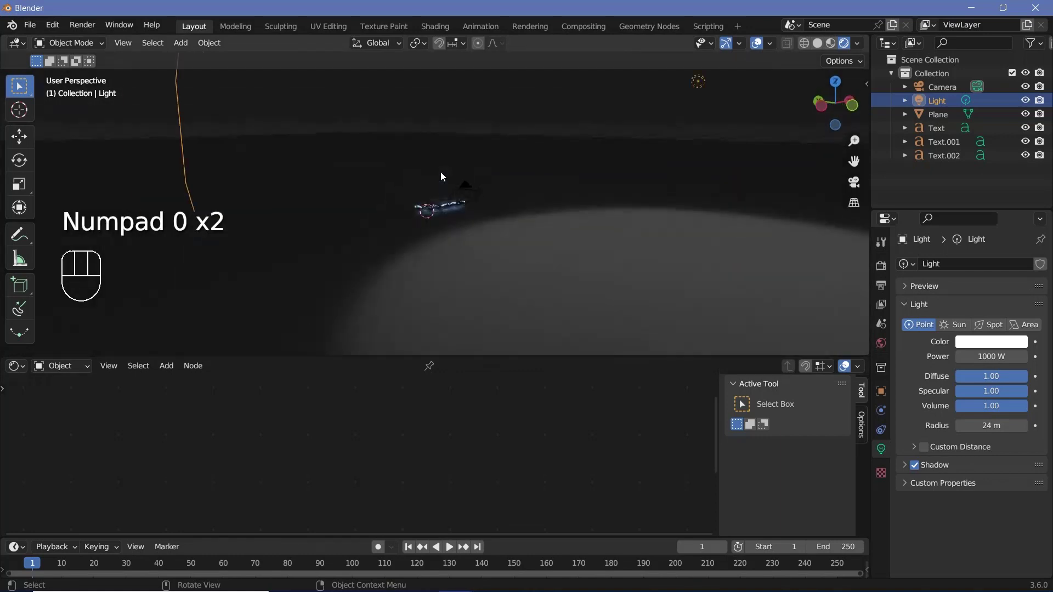
{"action": "key", "text": "KP_0"}
{"action": "middle_click", "coordinate": [480, 251]}
{"action": "scroll", "scroll_direction": "up", "scroll_amount": 3}
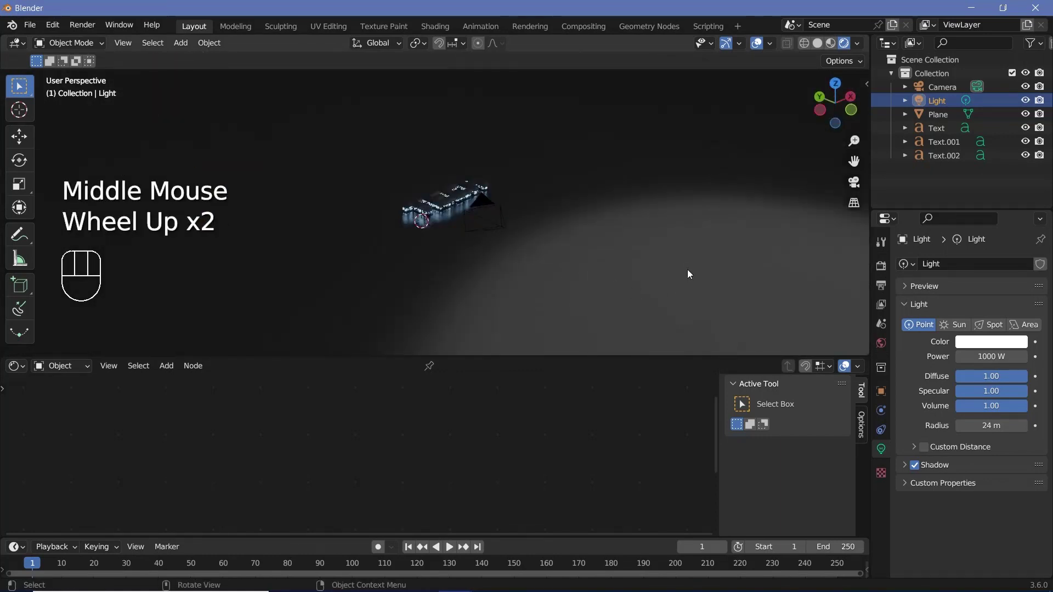
{"action": "key", "text": "g"}
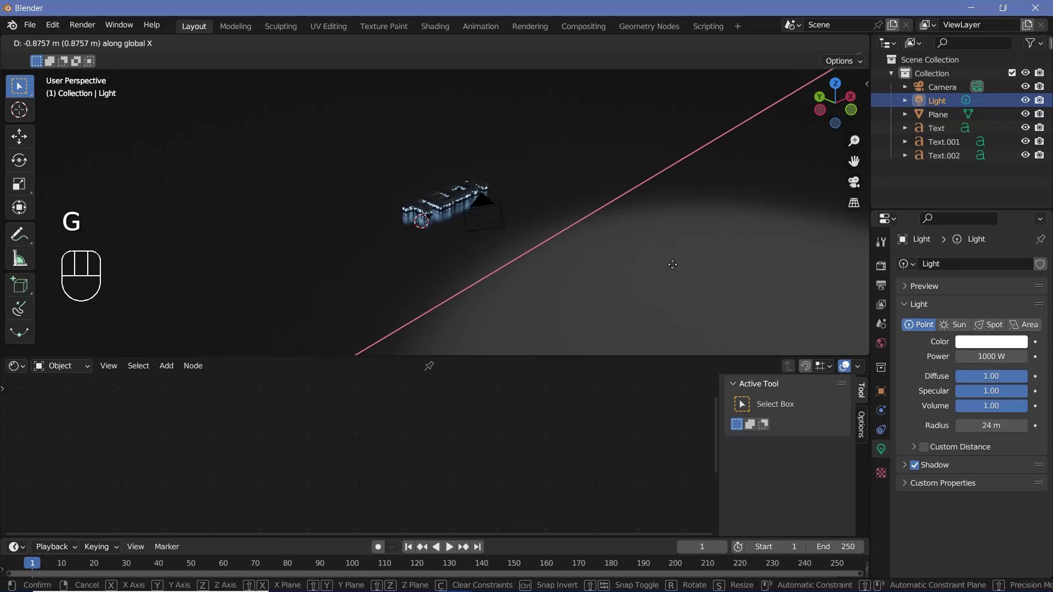
{"action": "key", "text": "KP_0"}
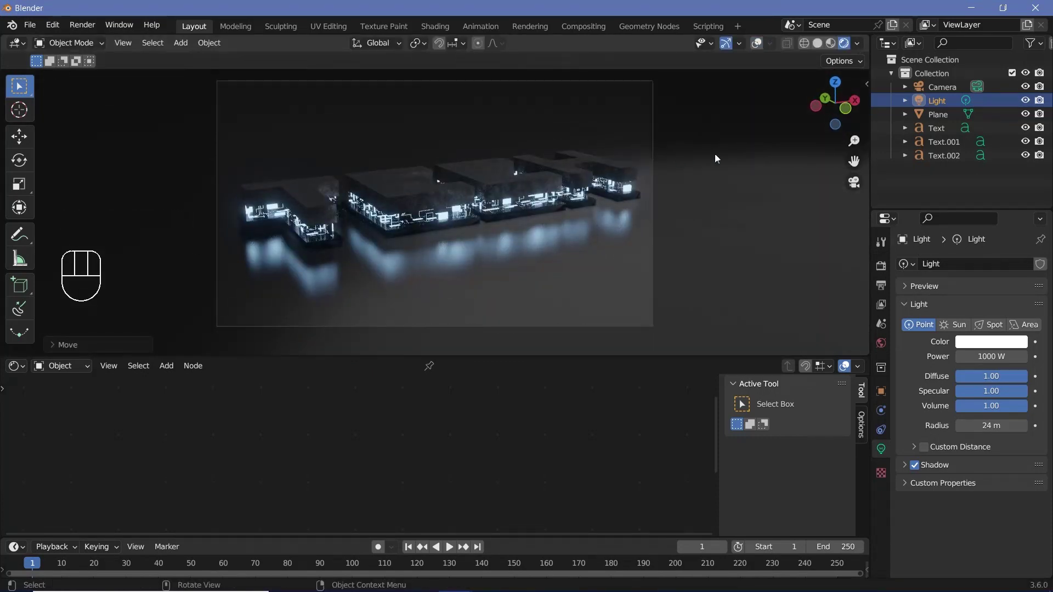
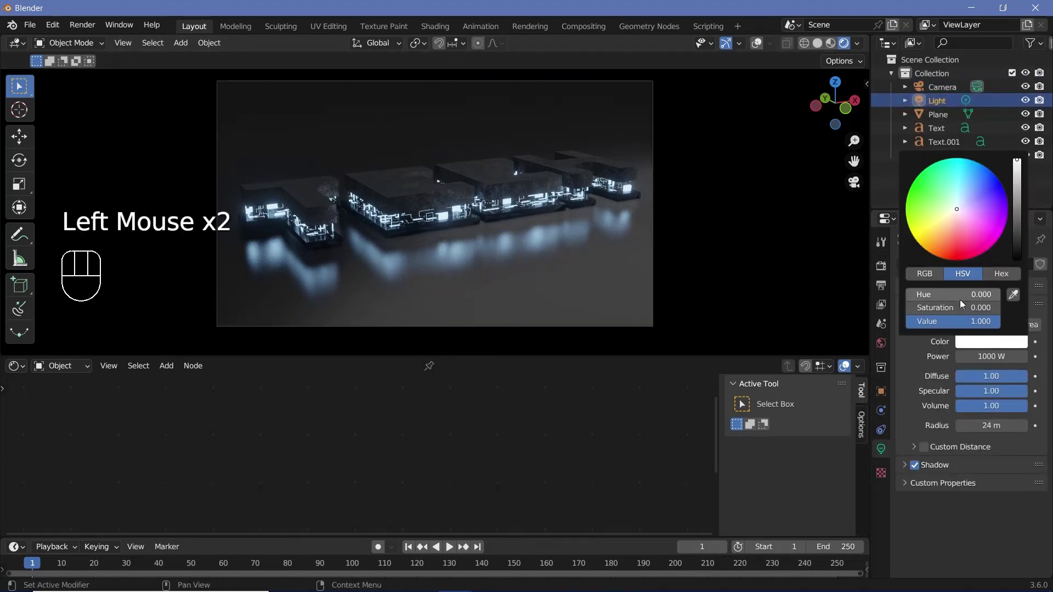
Step: Review the light and floor colours and enable Bloom and Screen Space Reflections in Eevee
{"action": "left_click_drag", "start_coordinate": [556, 290], "coordinate": [552, 271]}
{"action": "left_click", "coordinate": [578, 398]}
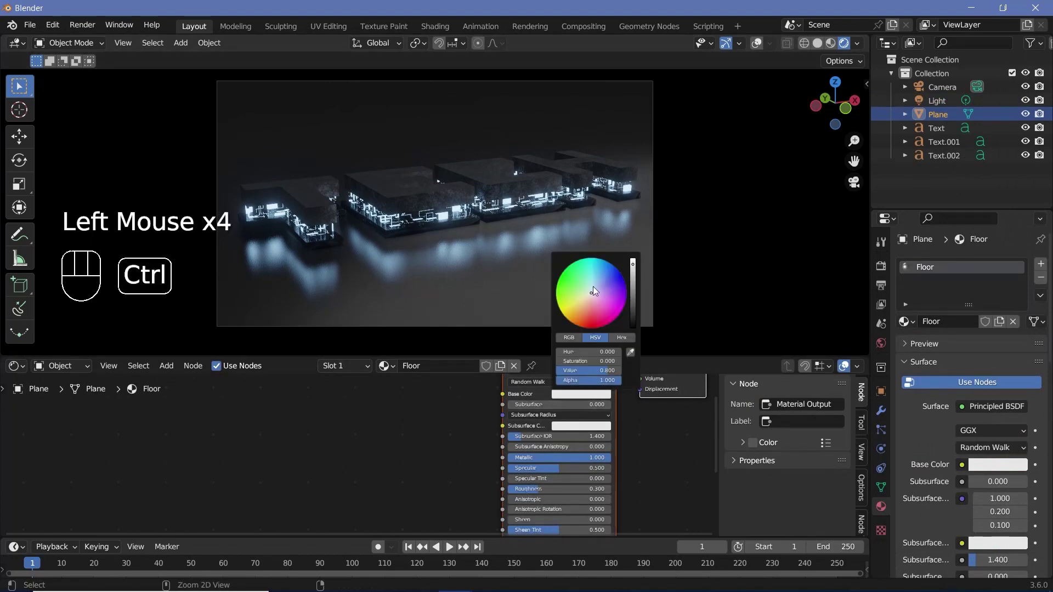
{"action": "scroll", "scroll_direction": "up", "scroll_amount": 3}
{"action": "left_click_drag", "start_coordinate": [479, 198], "coordinate": [524, 259]}
{"action": "scroll", "scroll_direction": "up", "scroll_amount": 3}
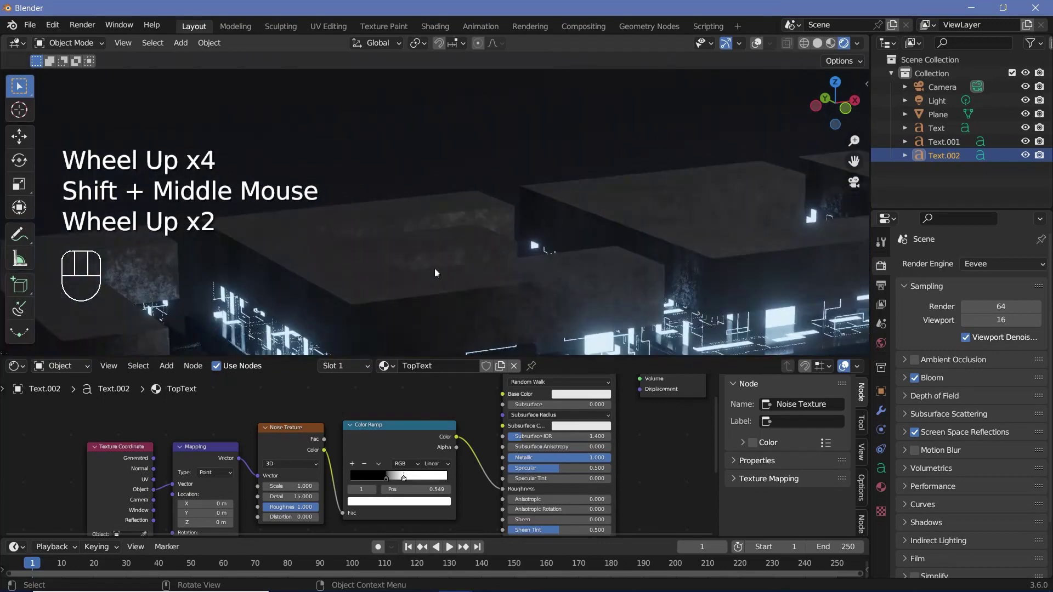
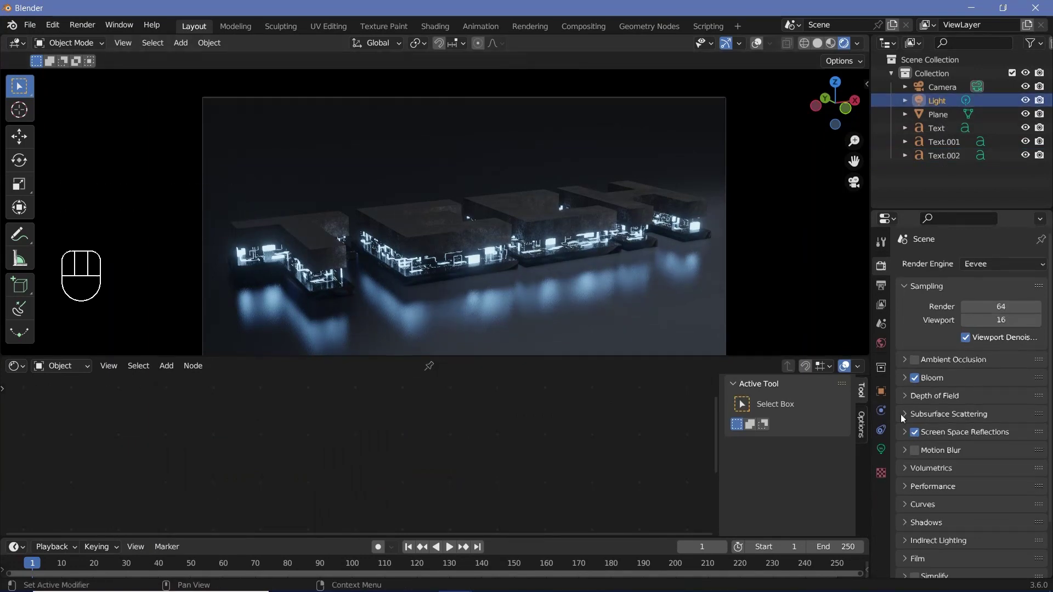
Step: Add a second light, Light.001, and check the brighter scene through the camera
{"action": "scroll", "scroll_direction": "down", "scroll_amount": 3}
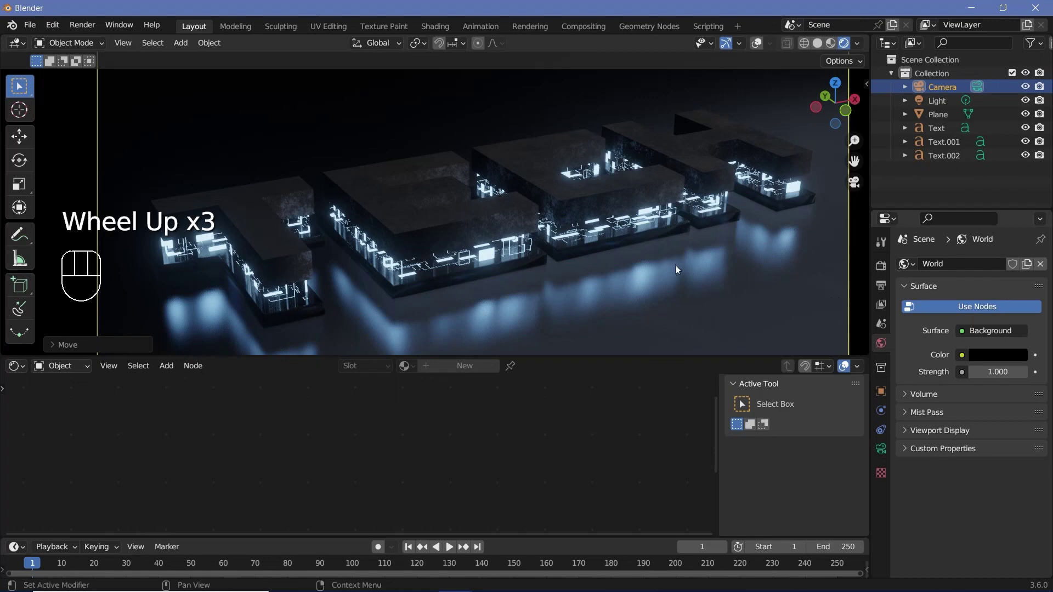
{"action": "scroll", "scroll_direction": "down", "scroll_amount": 3}
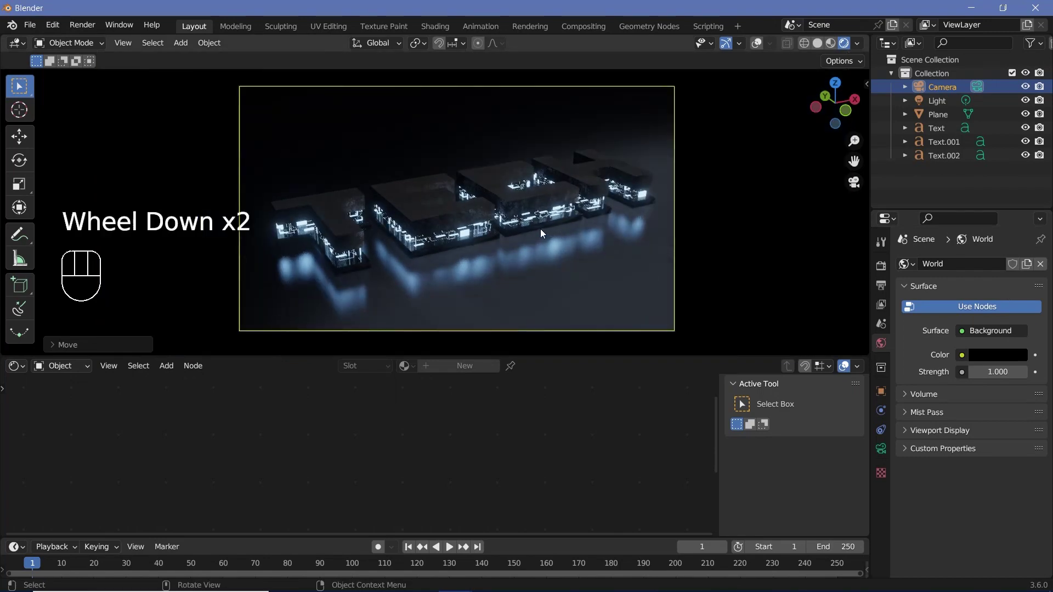
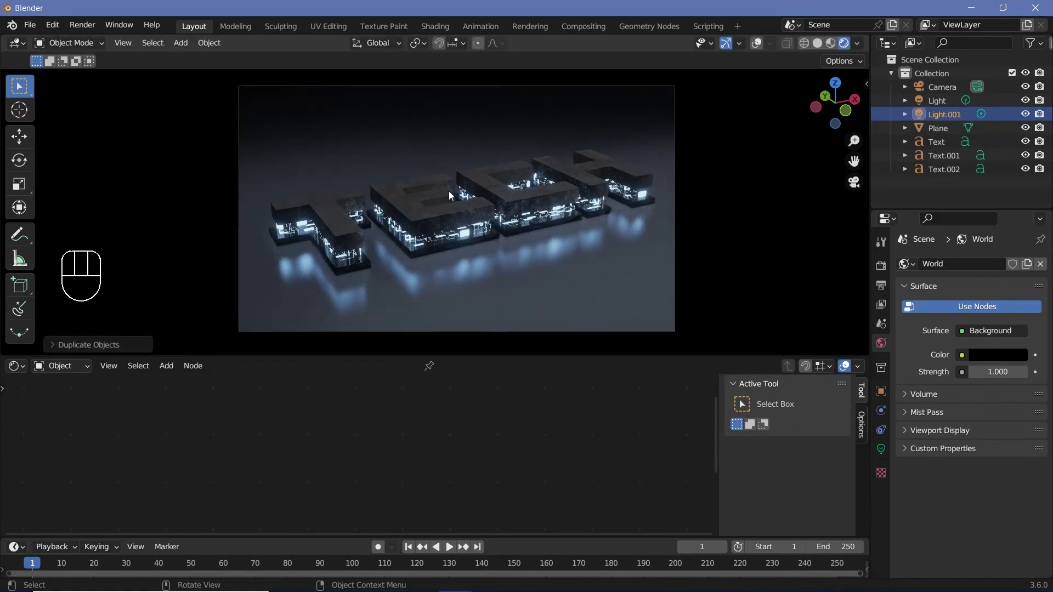
{"action": "scroll", "scroll_direction": "up", "scroll_amount": 3}
{"action": "scroll", "scroll_direction": "down", "scroll_amount": 3}
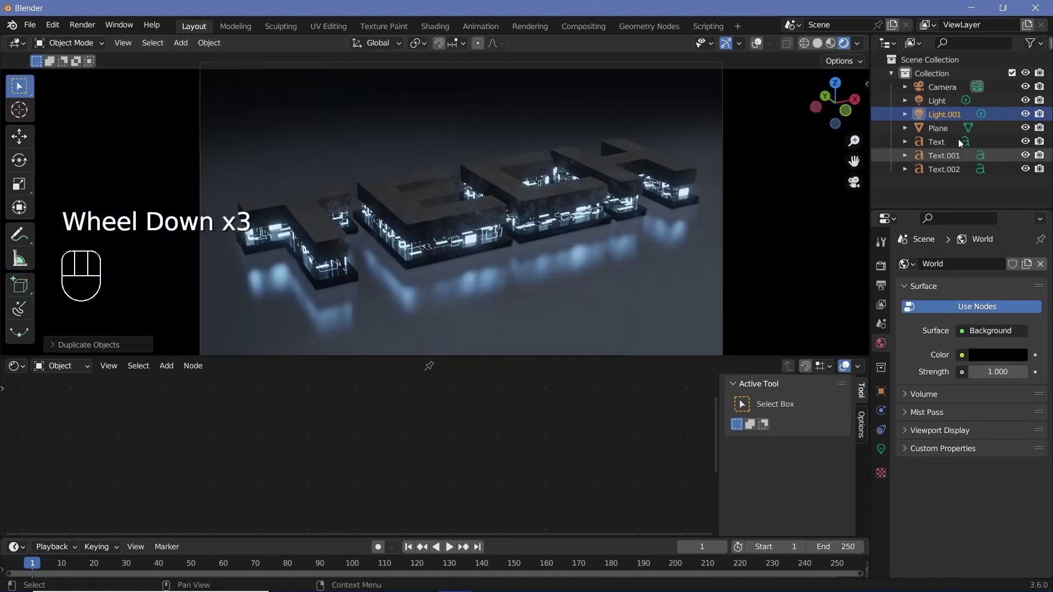
{"action": "scroll", "scroll_direction": "down", "scroll_amount": 3}
{"action": "scroll", "scroll_direction": "up", "scroll_amount": 3}
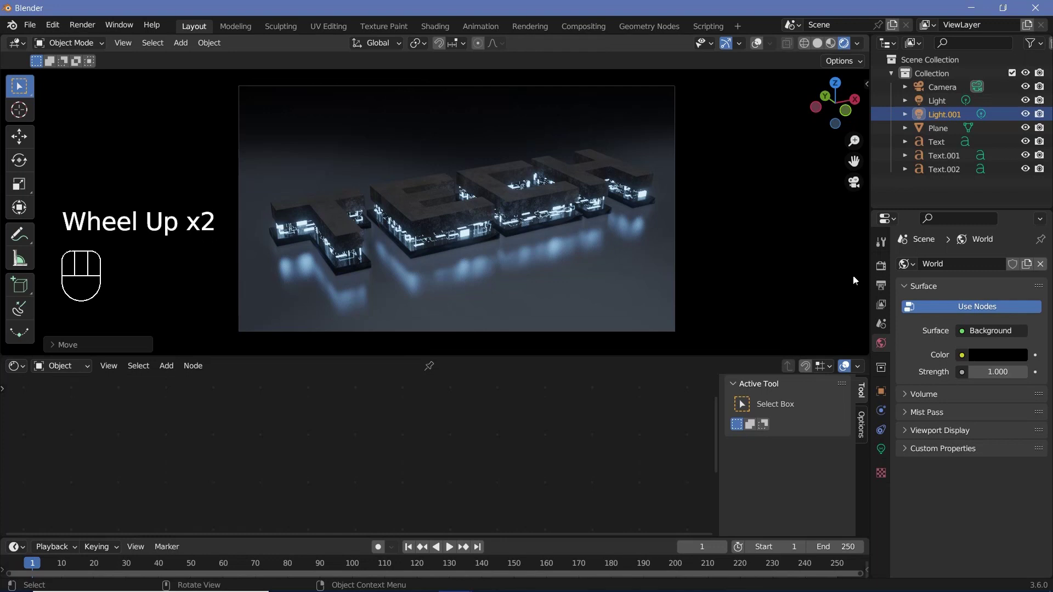
Step: Set output to 60 fps, frames 1–300, FFmpeg MPEG-4 H.264, perceptually lossless, no audio
{"action": "left_click", "coordinate": [886, 286]}
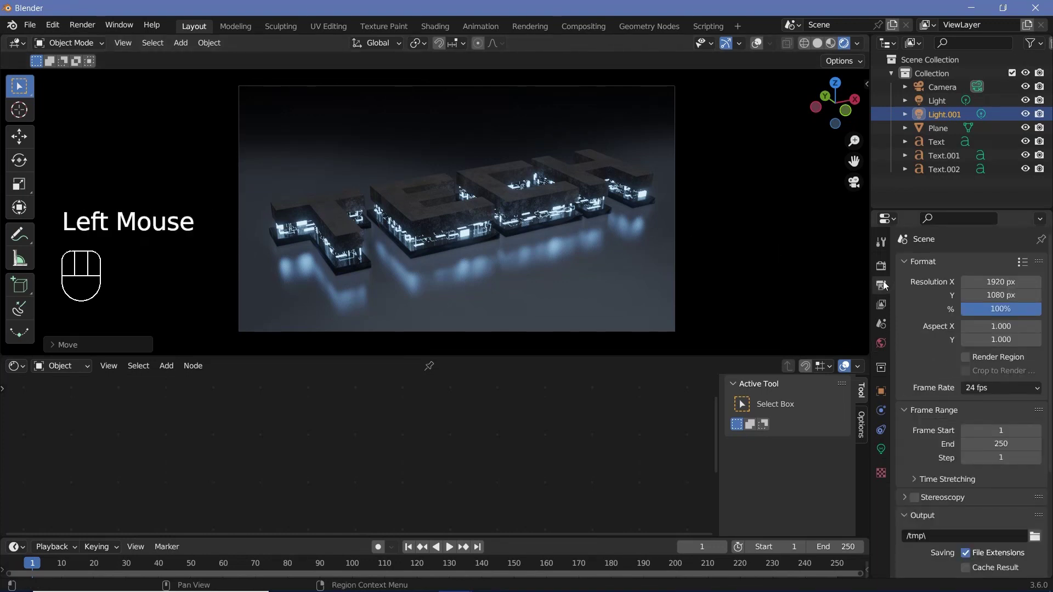
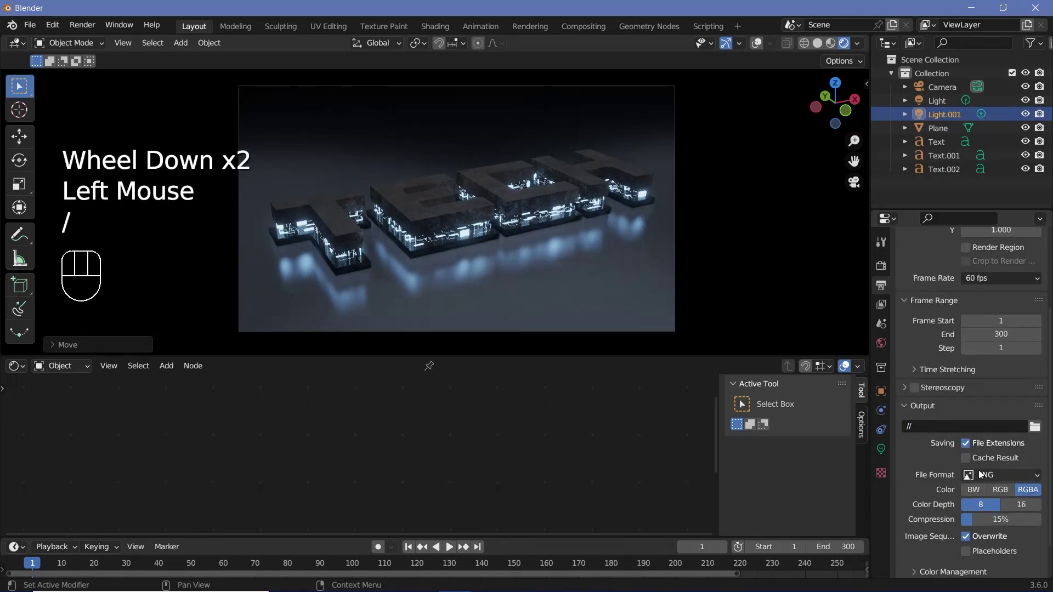
{"action": "left_click_drag", "start_coordinate": [981, 474], "coordinate": [985, 408]}
{"action": "scroll", "scroll_direction": "down", "scroll_amount": 3}
{"action": "left_click", "coordinate": [925, 536]}
{"action": "scroll", "scroll_direction": "down", "scroll_amount": 3}
{"action": "left_click_drag", "start_coordinate": [989, 451], "coordinate": [979, 513]}
{"action": "left_click_drag", "start_coordinate": [982, 527], "coordinate": [963, 484]}
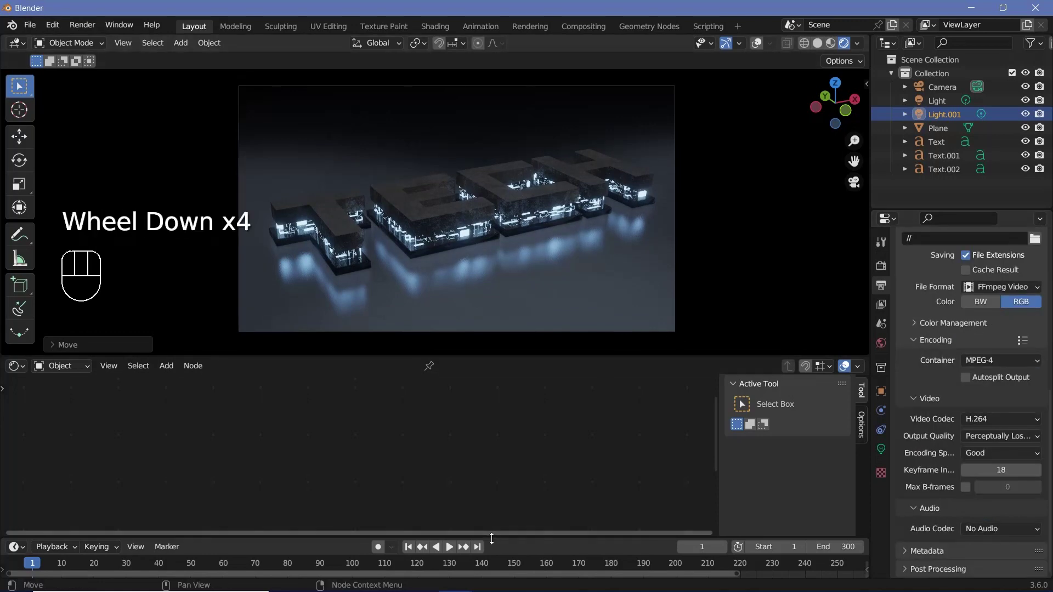
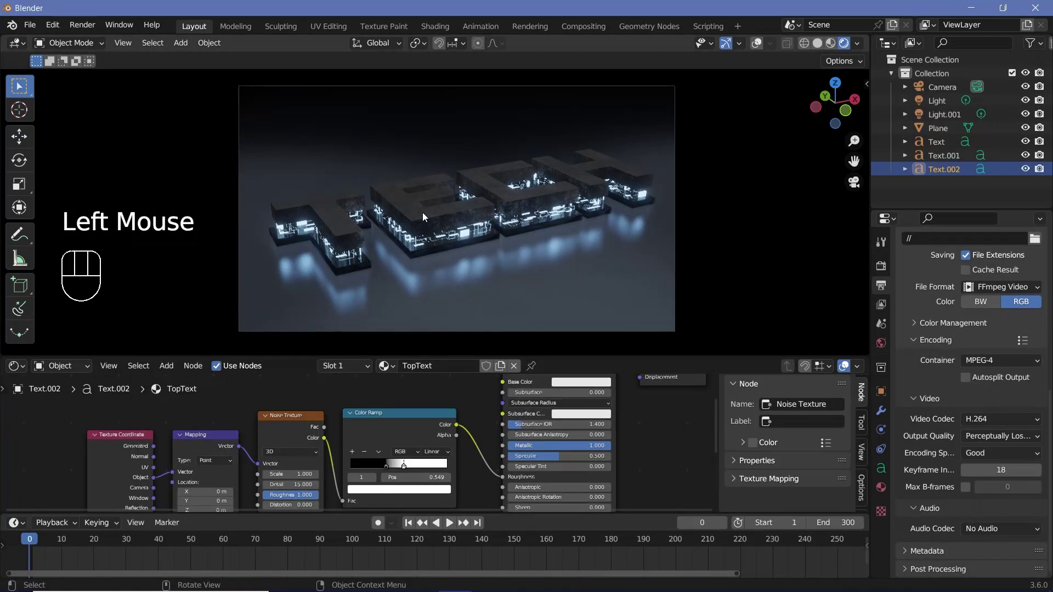
{"action": "key", "text": "i"}
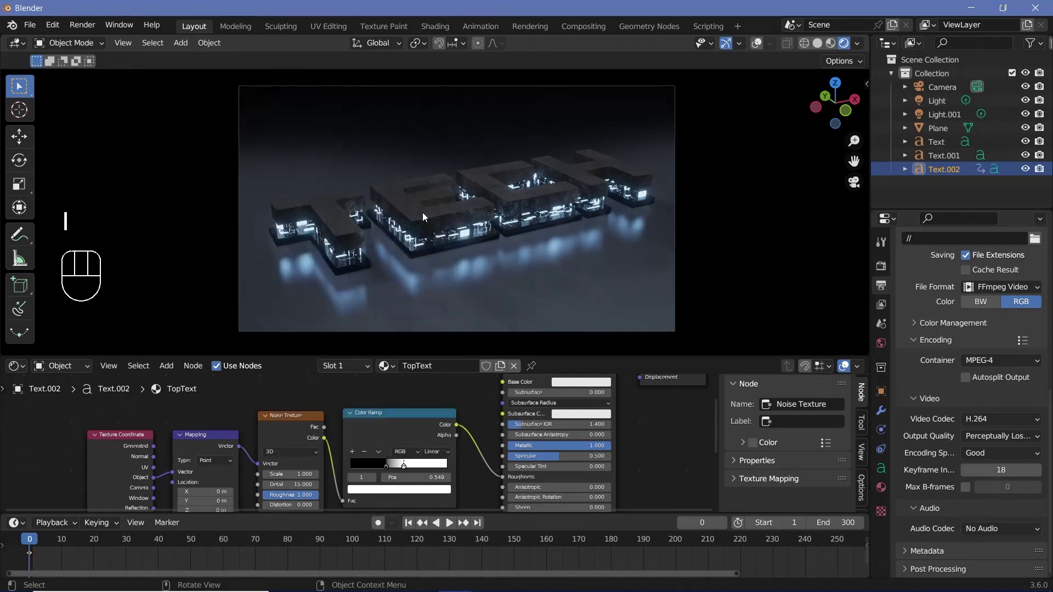
{"action": "left_click", "coordinate": [426, 241]}
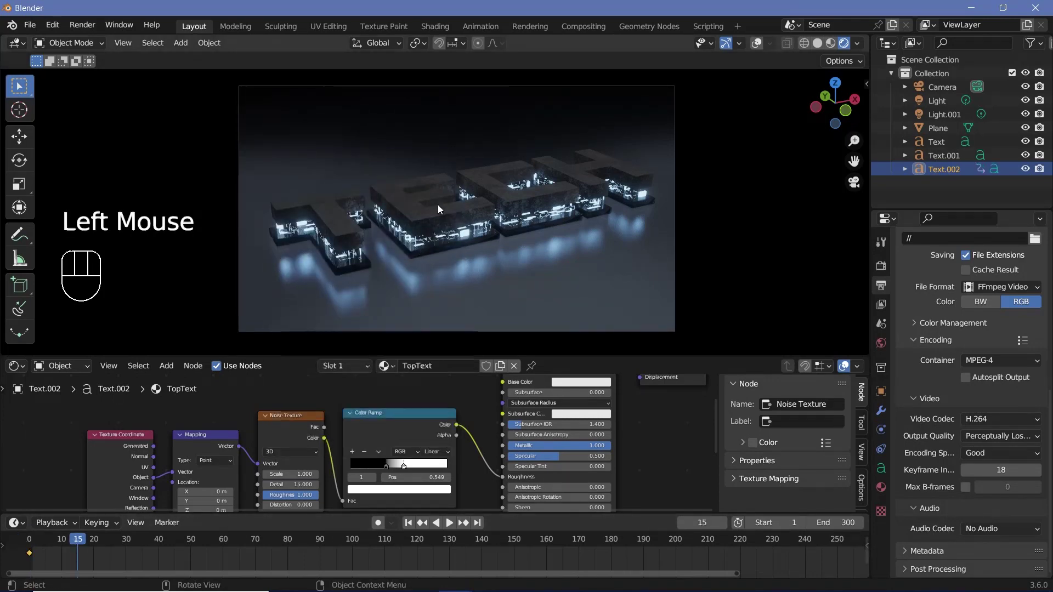
{"action": "key", "text": "i"}
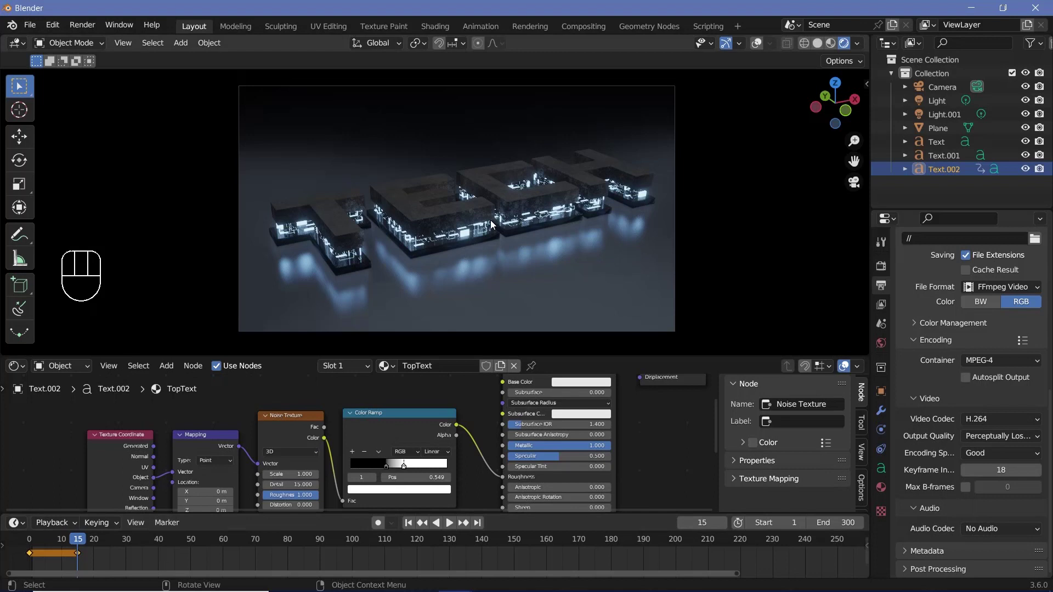
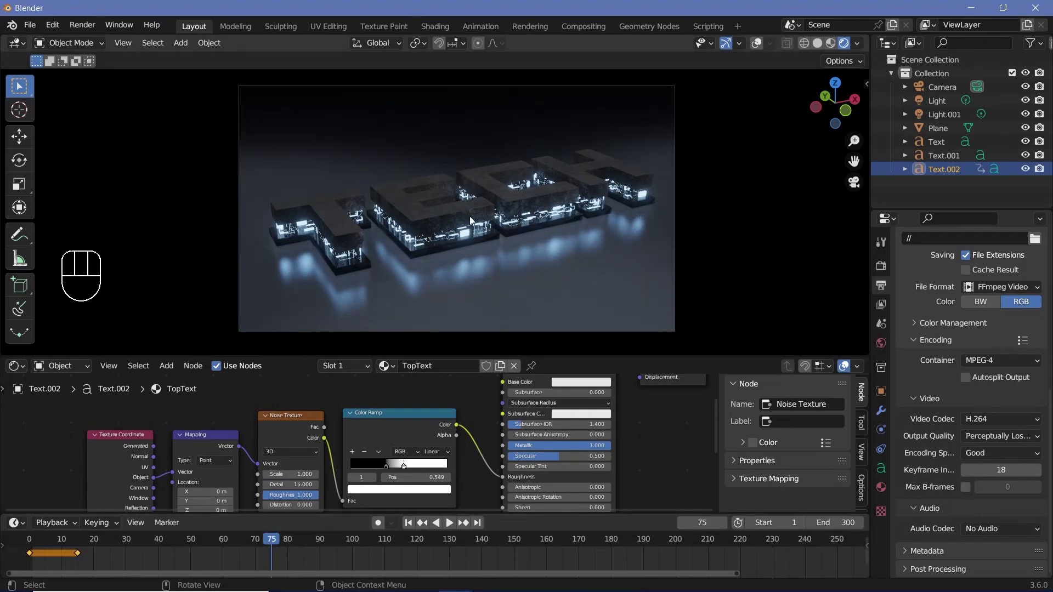
{"action": "key", "text": "g"}
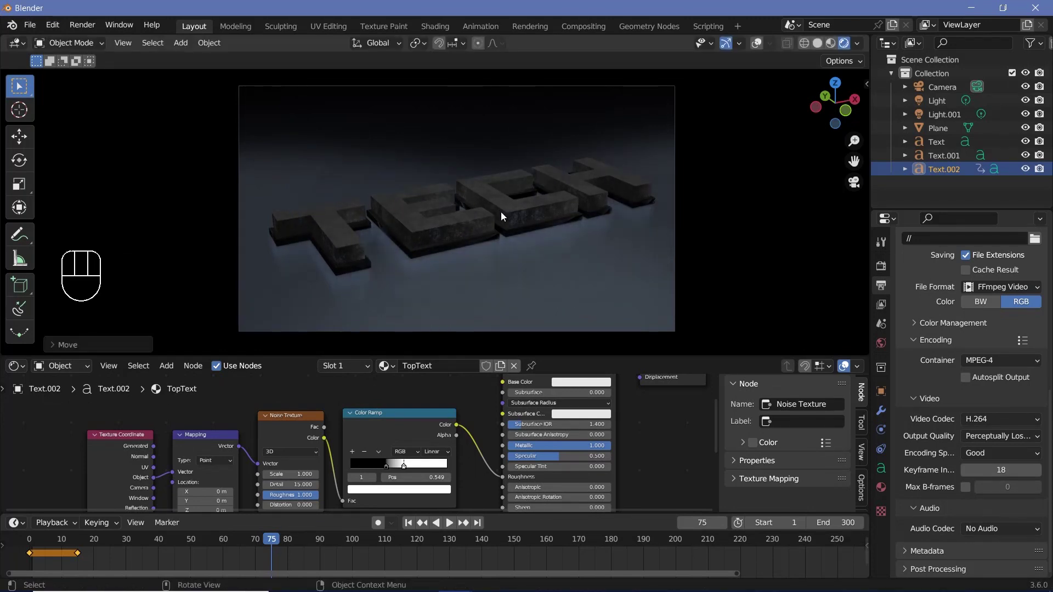
{"action": "key", "text": "i"}
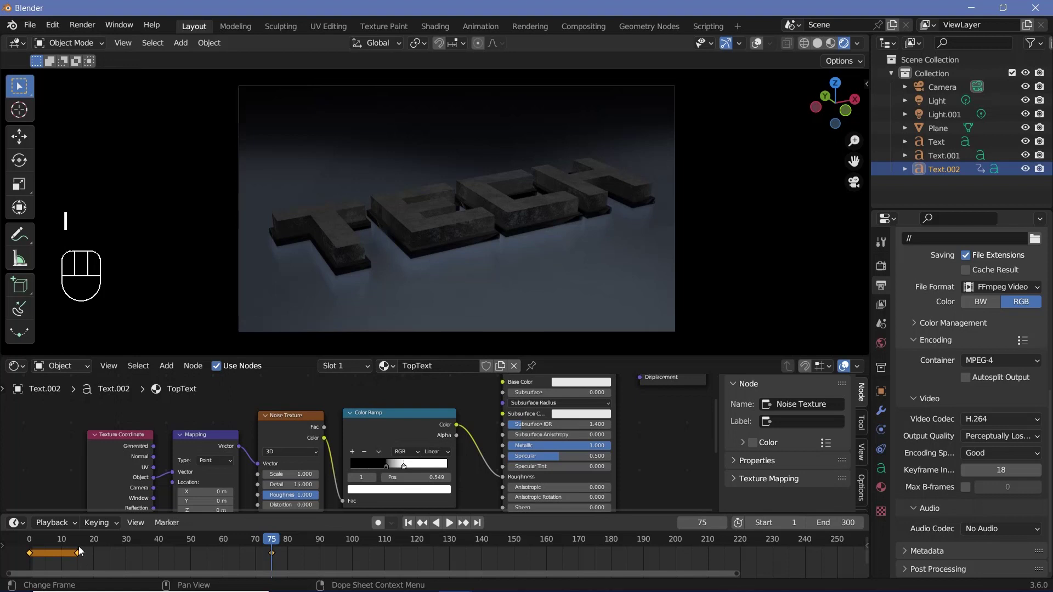
{"action": "left_click_drag", "start_coordinate": [86, 557], "coordinate": [102, 562]}
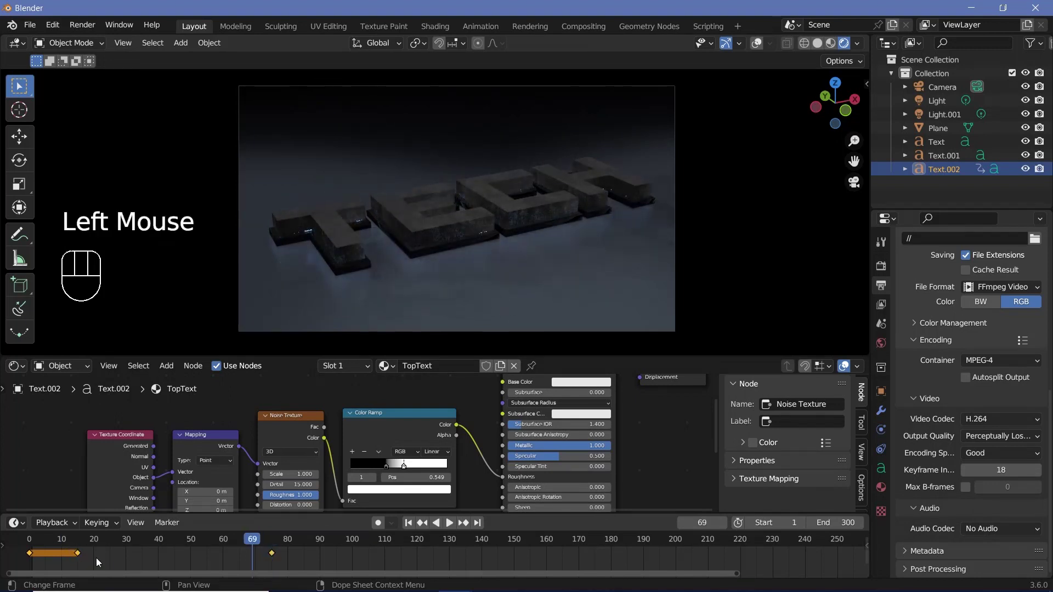
{"action": "left_click_drag", "start_coordinate": [163, 553], "coordinate": [165, 555]}
{"action": "left_click_drag", "start_coordinate": [280, 562], "coordinate": [64, 541]}
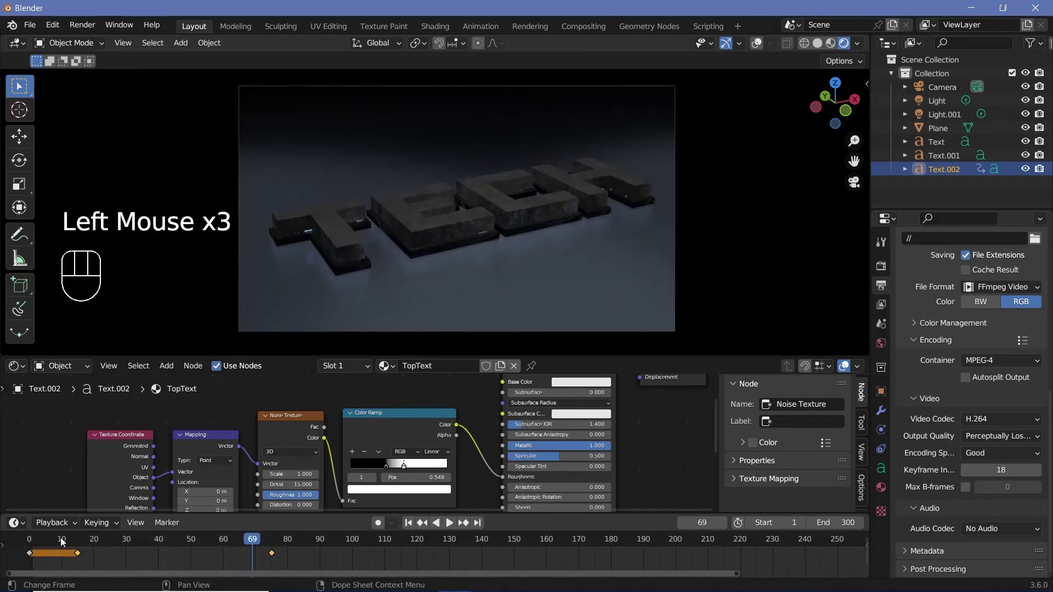
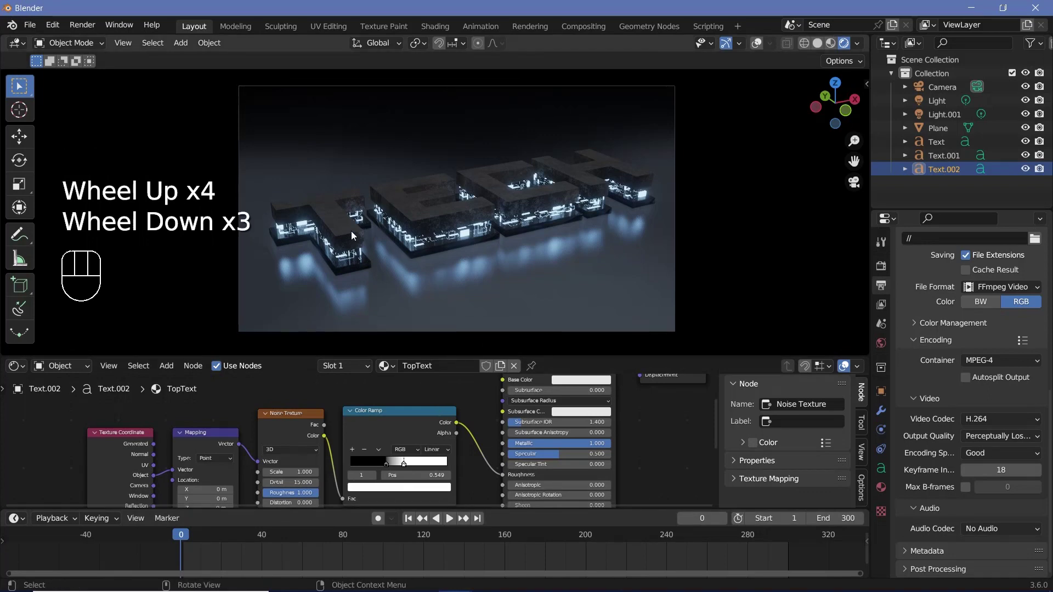
Step: Keyframe the TopText colour ramp fully covering at frame 30 and uncovered at frame 90
{"action": "left_click", "coordinate": [238, 539]}
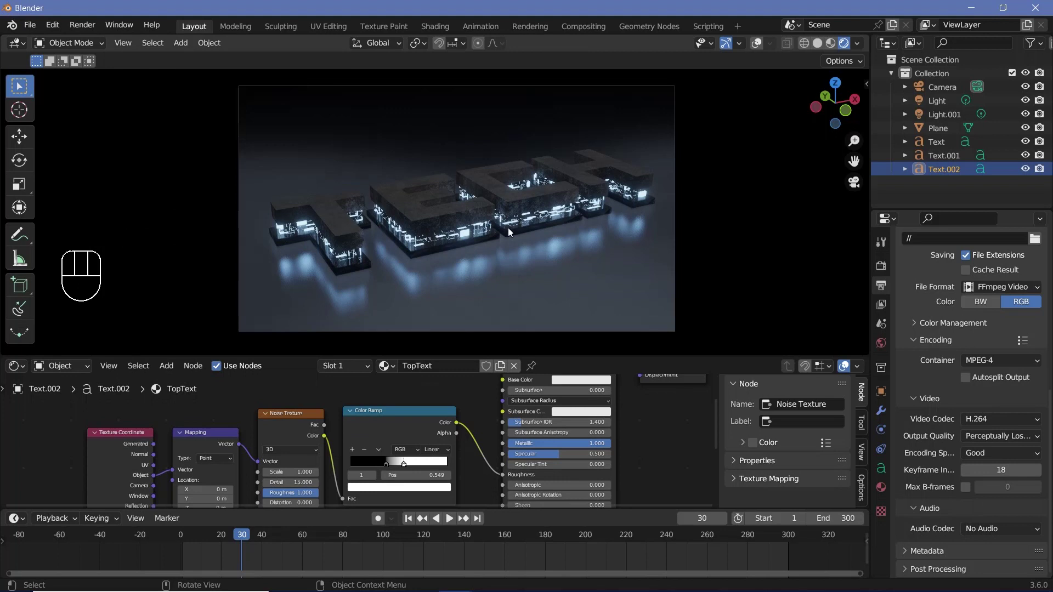
{"action": "left_click", "coordinate": [342, 239]}
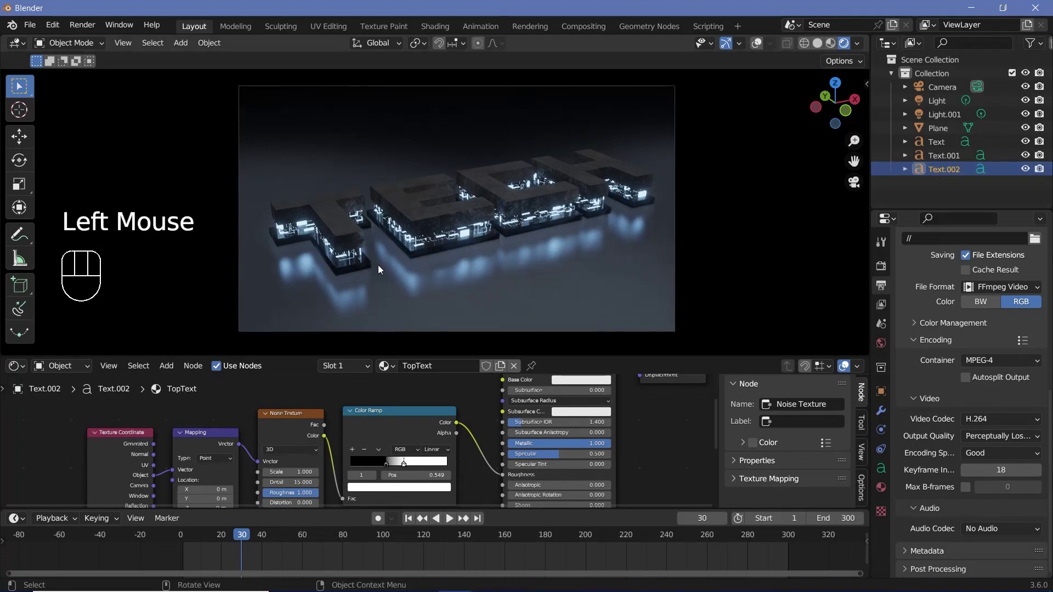
{"action": "key", "text": "g"}
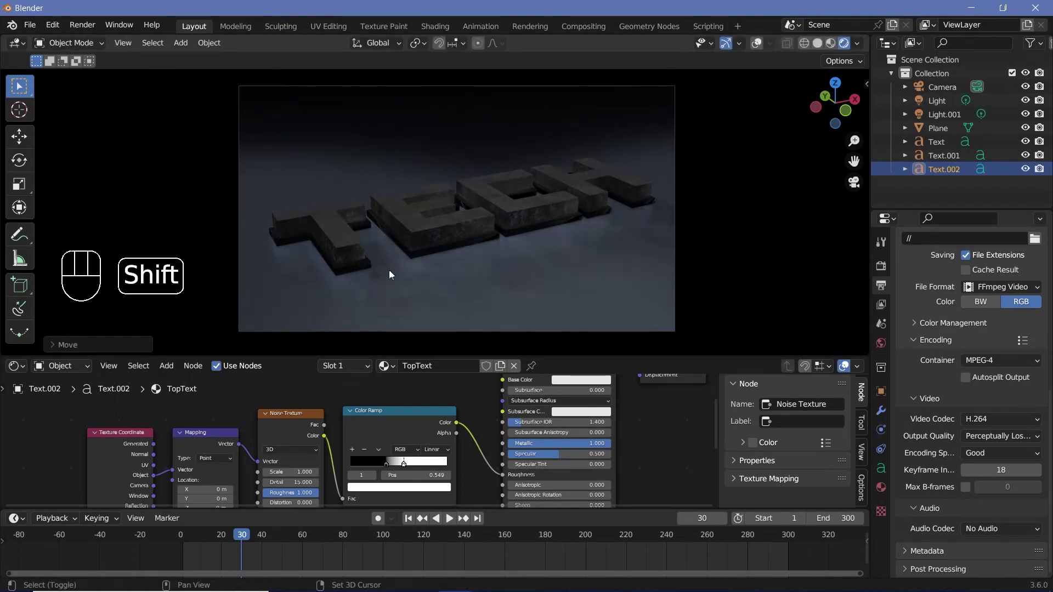
{"action": "key", "text": "i"}
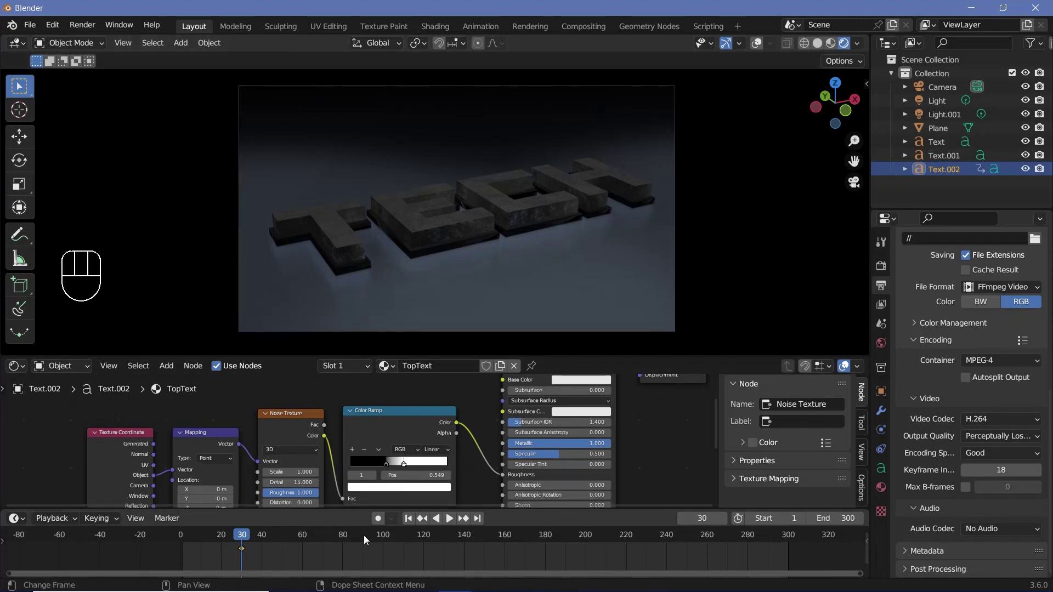
{"action": "left_click", "coordinate": [368, 539]}
{"action": "key", "text": "g"}
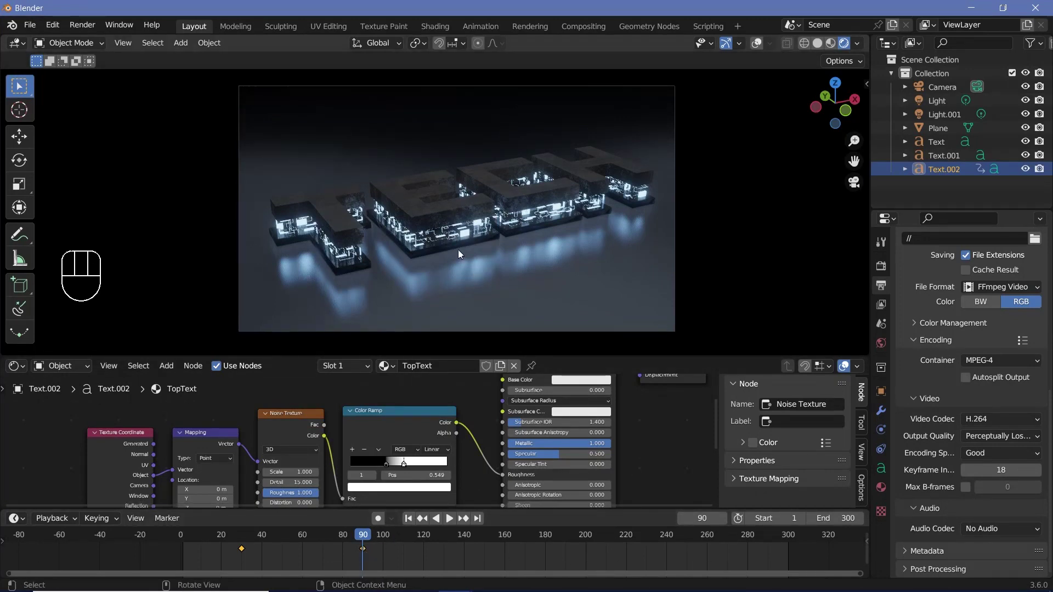
Step: Duplicate and shift the reveal keyframes in the timeline, then play back the dissolve
{"action": "left_click", "coordinate": [244, 553]}
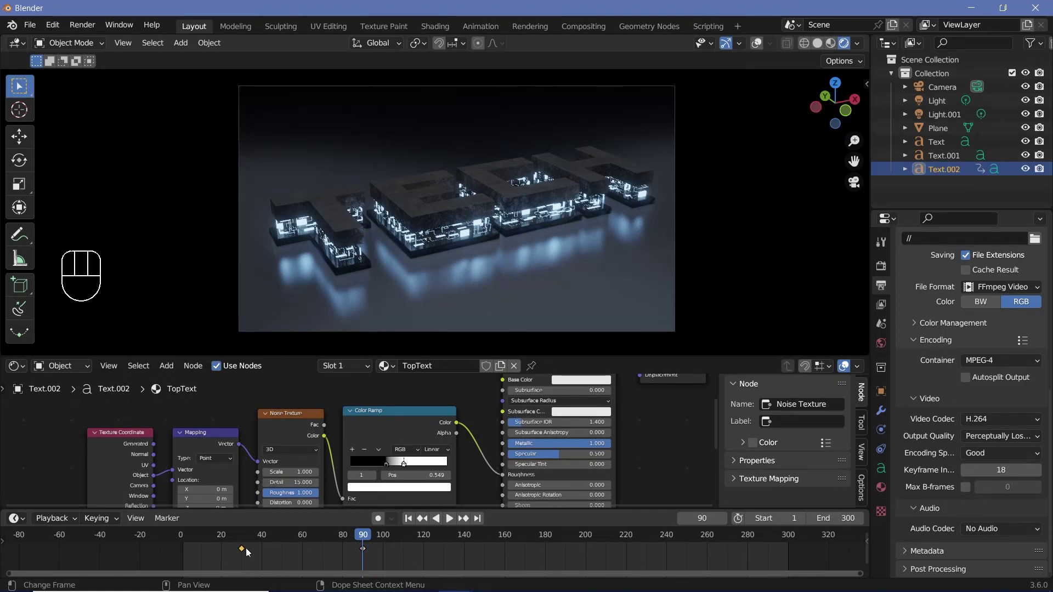
{"action": "key", "text": "shift+d"}
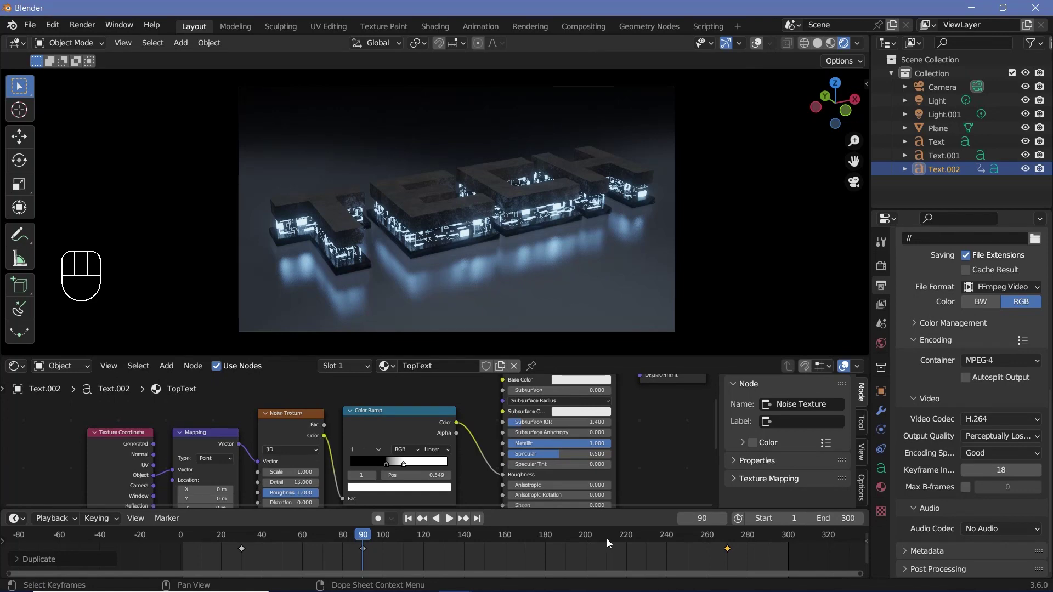
{"action": "left_click", "coordinate": [366, 551]}
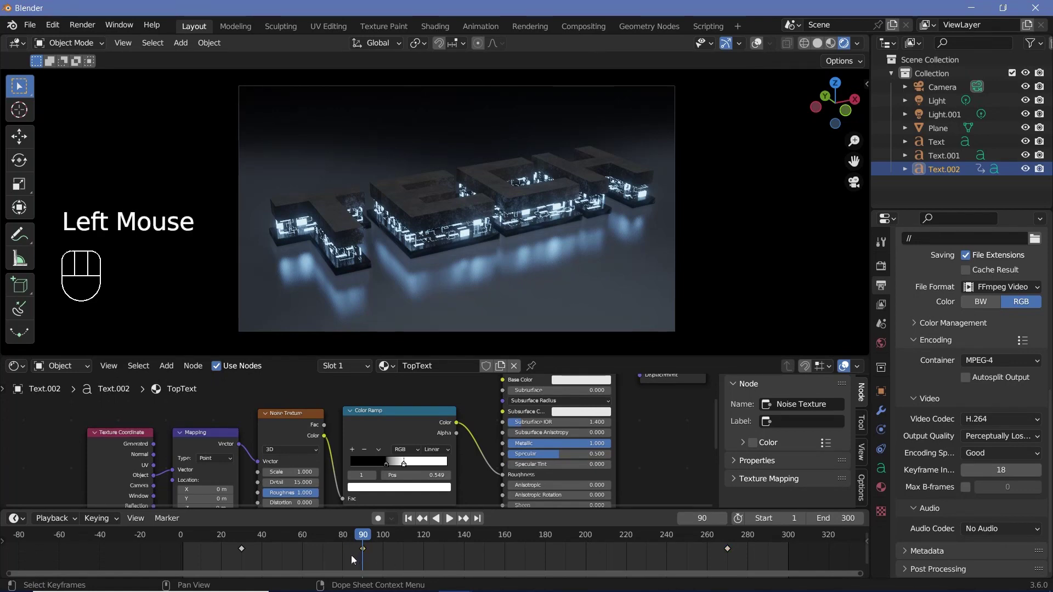
{"action": "key", "text": "shift+d"}
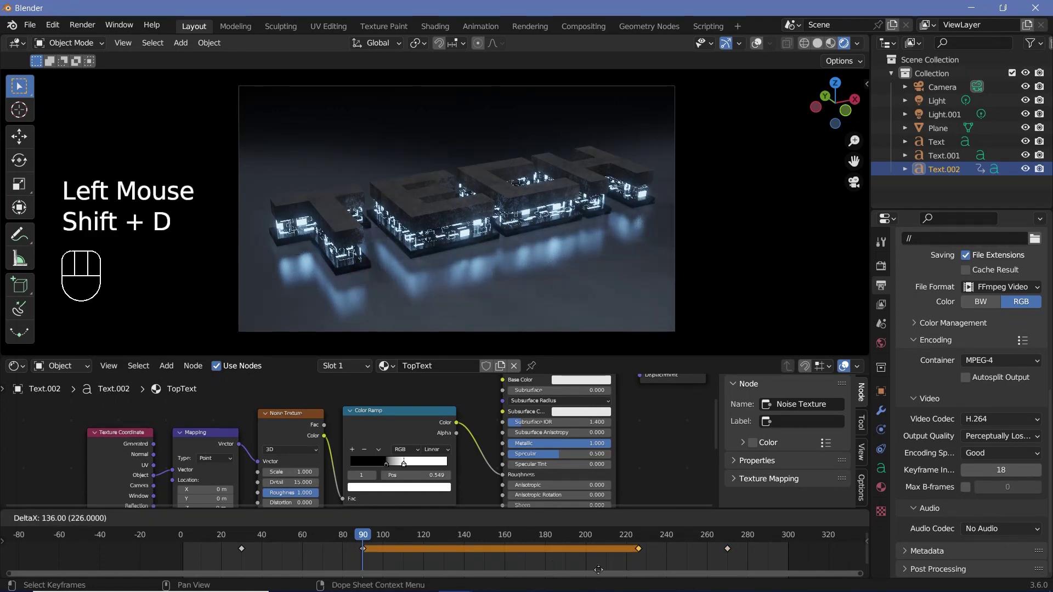
{"action": "key", "text": "space"}
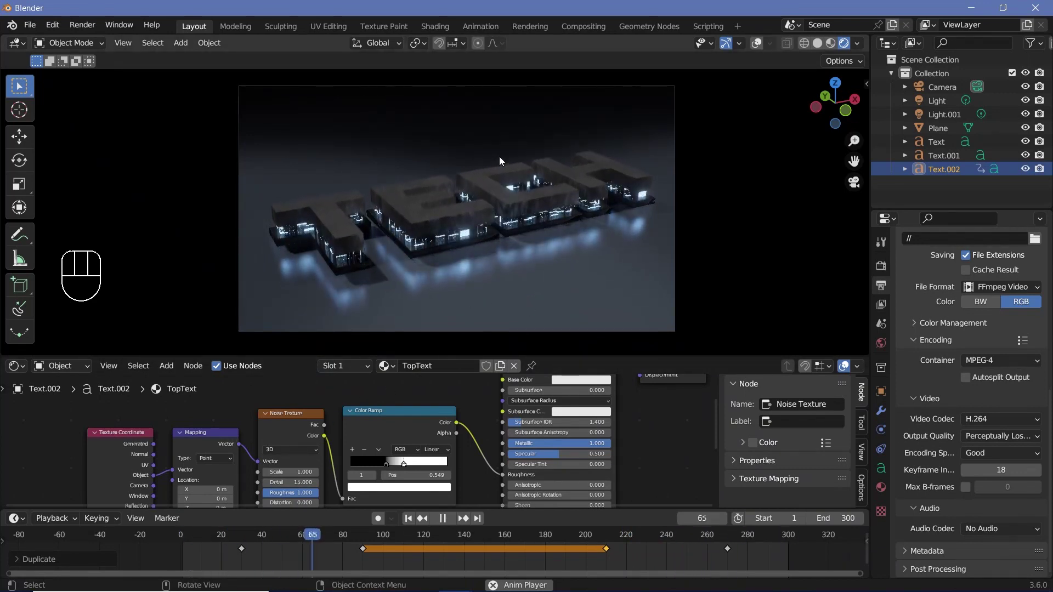
{"action": "key", "text": "space"}
Step: Keyframe Text.001's Wave Texture value rising from 0 to about 0.725 and play the grow-in
{"action": "left_click", "coordinate": [461, 238]}
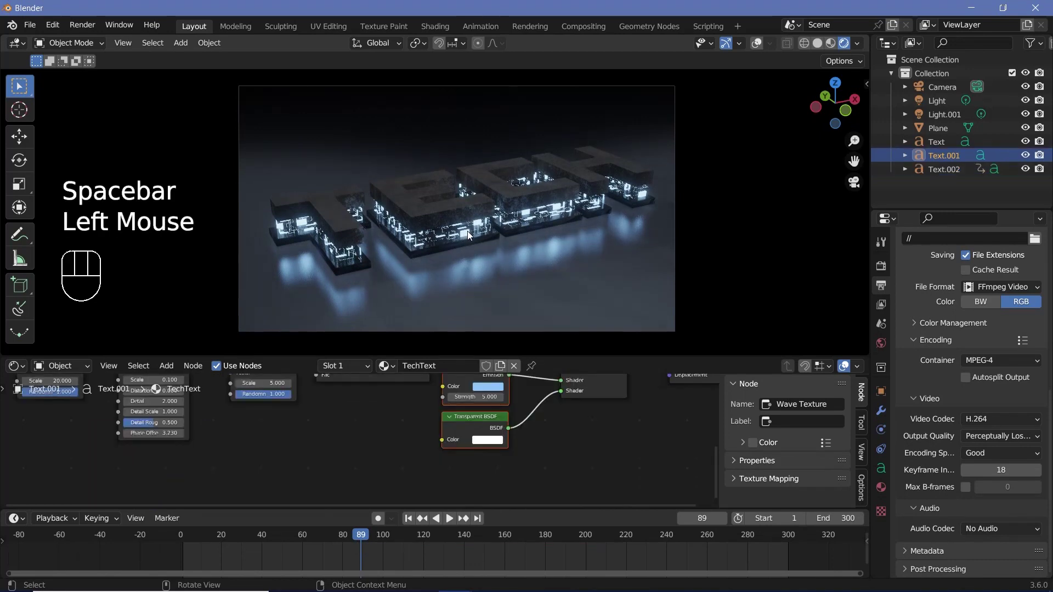
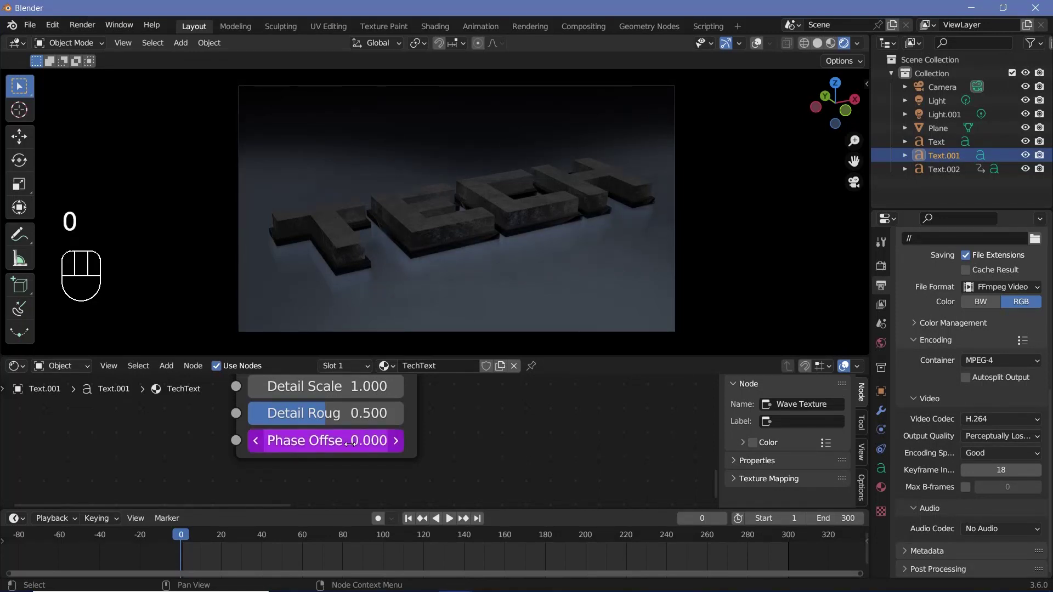
{"action": "key", "text": "space"}
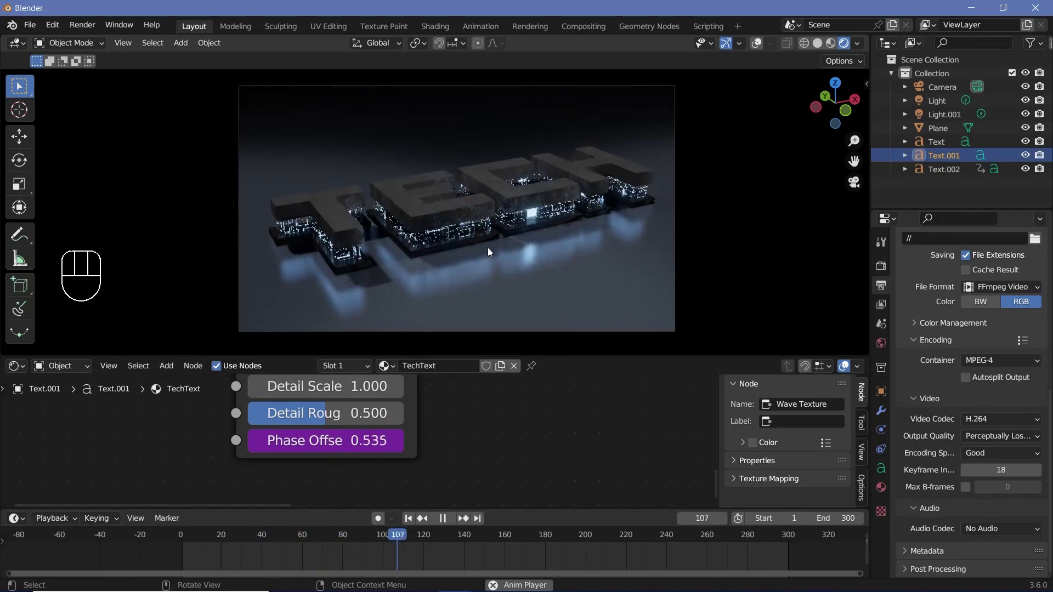
{"action": "scroll", "scroll_direction": "up", "scroll_amount": 3}
{"action": "key", "text": "space"}
{"action": "left_click", "coordinate": [58, 523]}
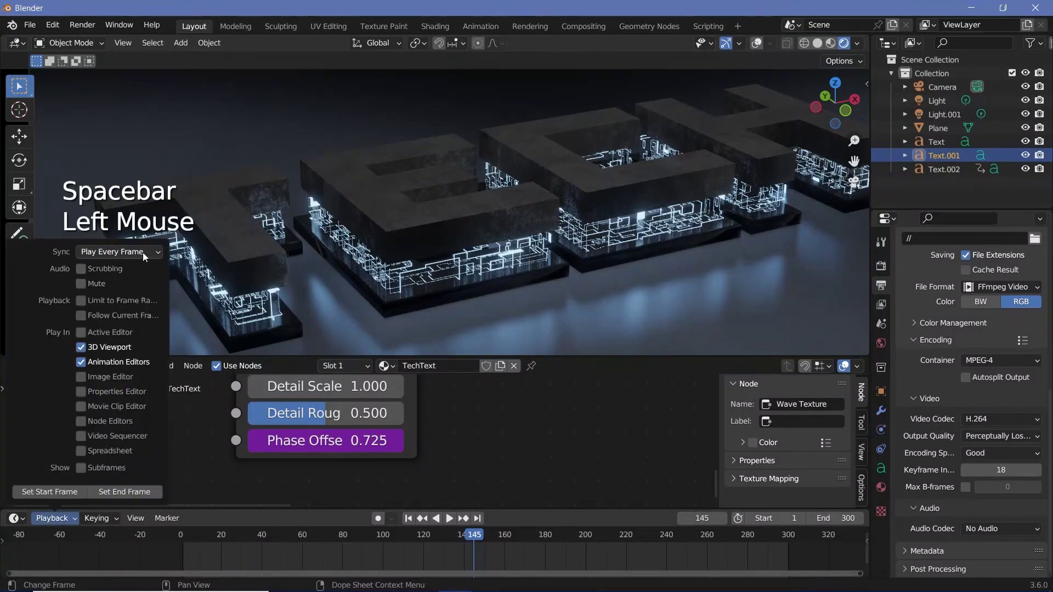
{"action": "key", "text": "space"}
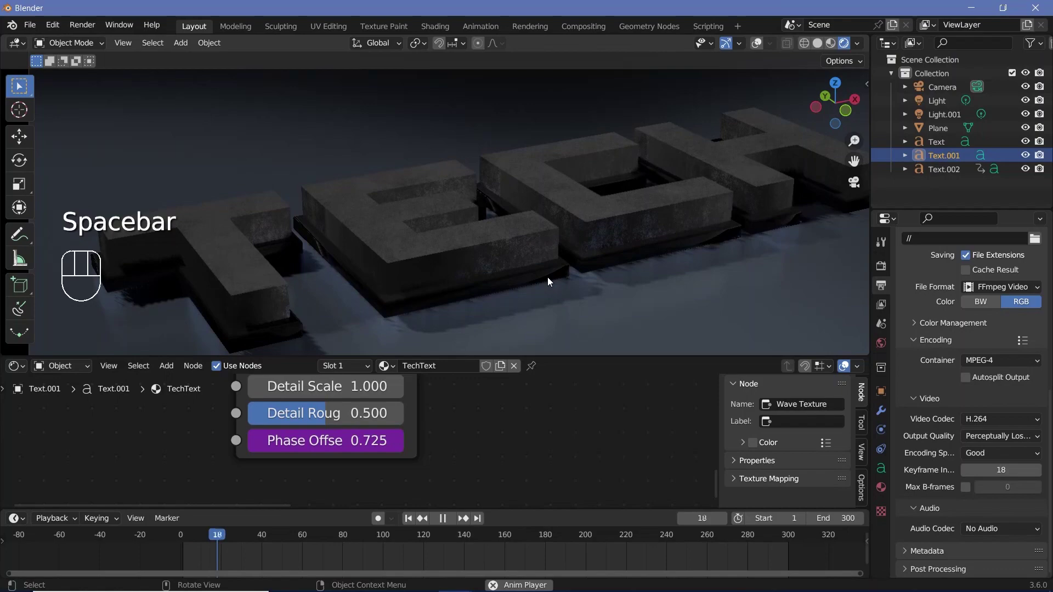